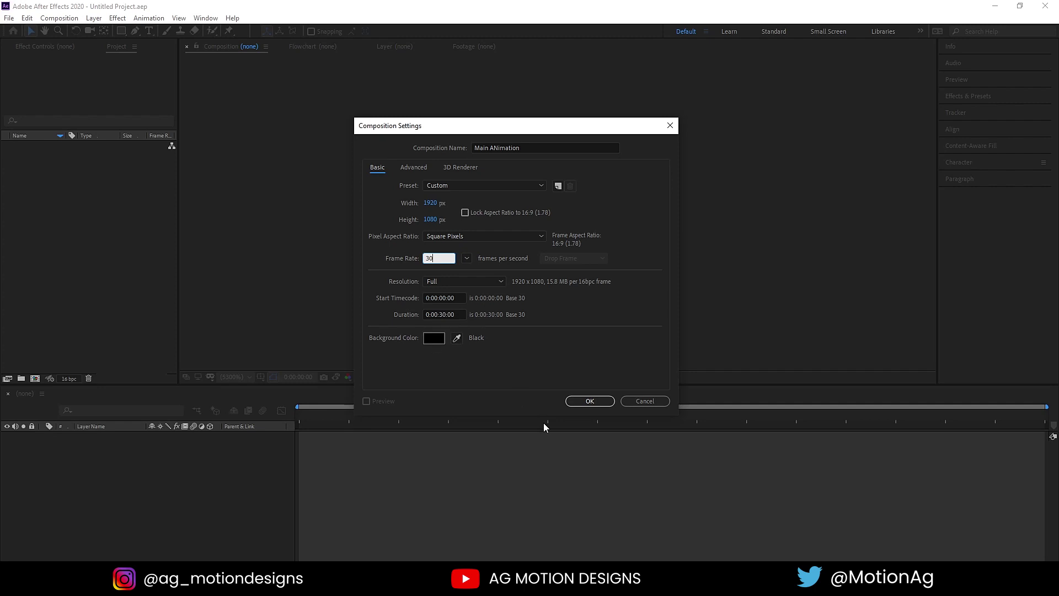
Confirm the Main ANimation composition at 1920×1080, 30 fps, 30 seconds
{"action": "left_click", "coordinate": [605, 406]}
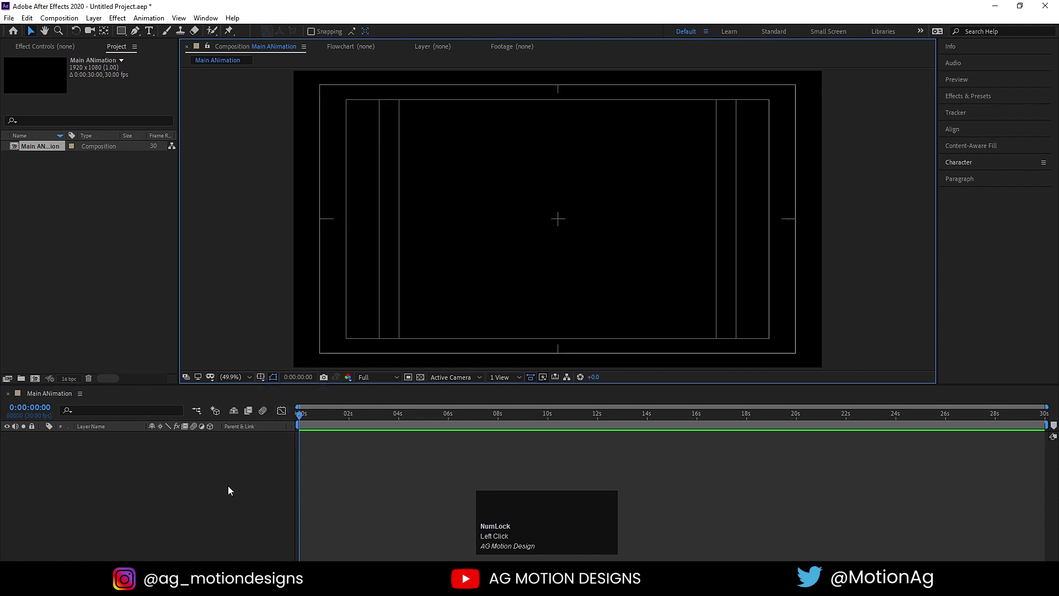
{"action": "key", "text": "ctrl+Num_Lock"}
Create a full-frame black solid named bg as the background
{"action": "left_click", "coordinate": [231, 489]}
{"action": "key", "text": "ctrl+y"}
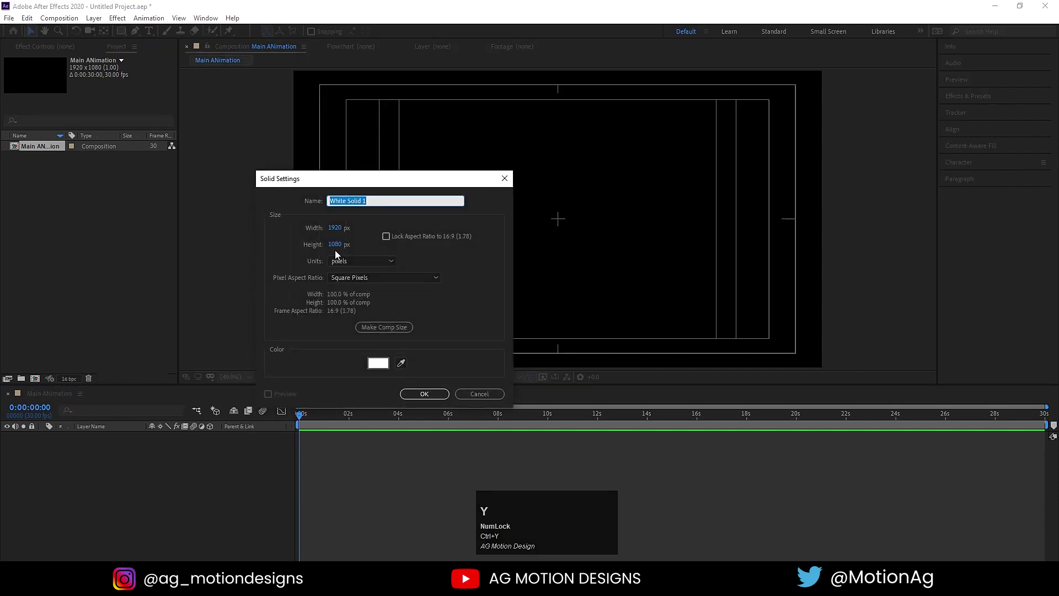
{"action": "left_click_drag", "start_coordinate": [378, 367], "coordinate": [295, 160]}
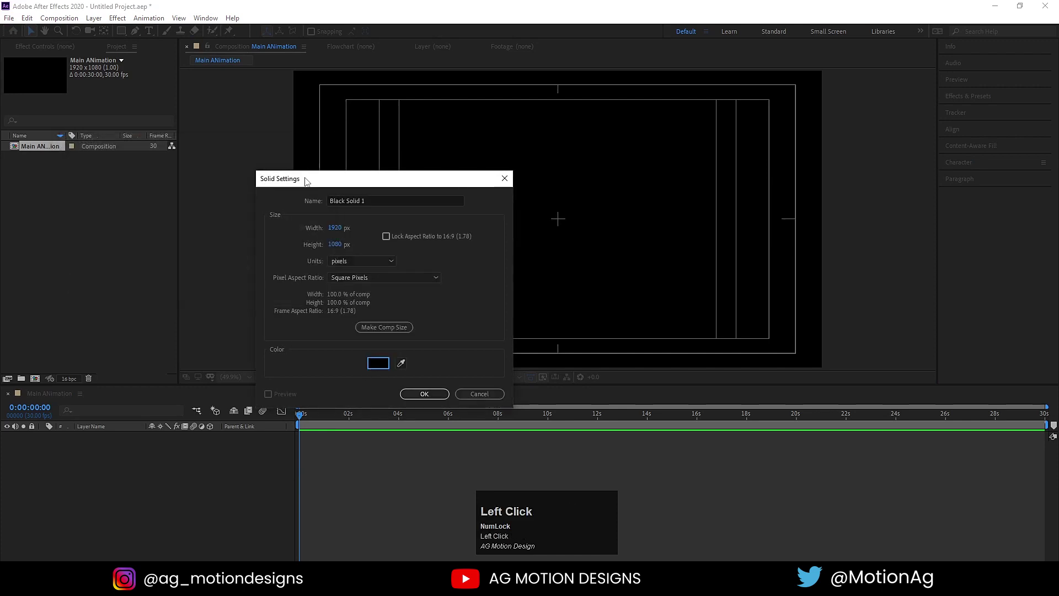
{"action": "key", "text": "ctrl+a"}
{"action": "type", "text": "bg"}
{"action": "left_click", "coordinate": [431, 397]}
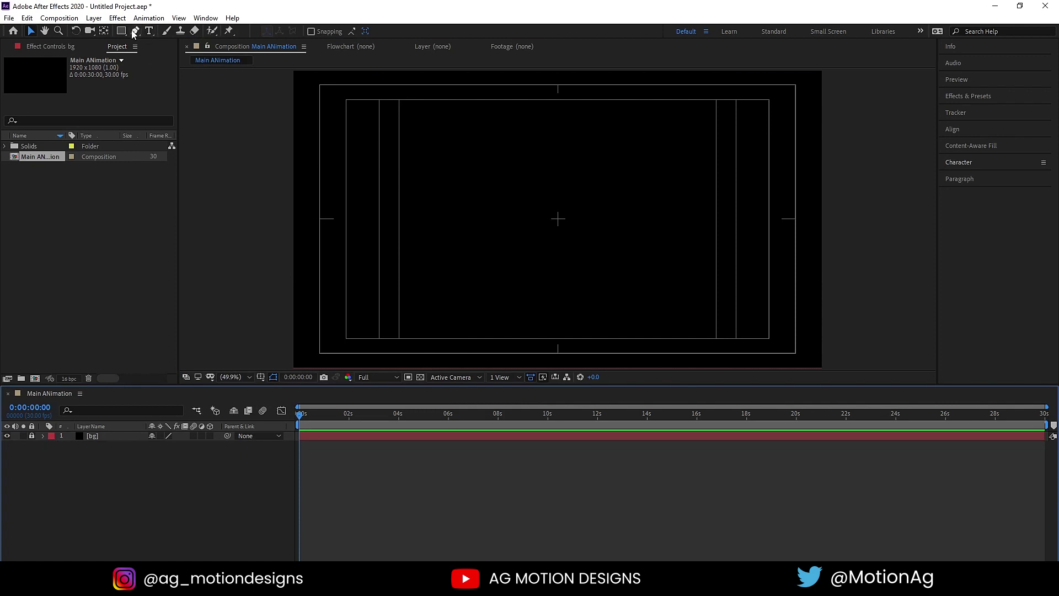
Draw a white circle, centre its anchor and position, and scale it to 140%
{"action": "left_click_drag", "start_coordinate": [125, 33], "coordinate": [287, 163]}
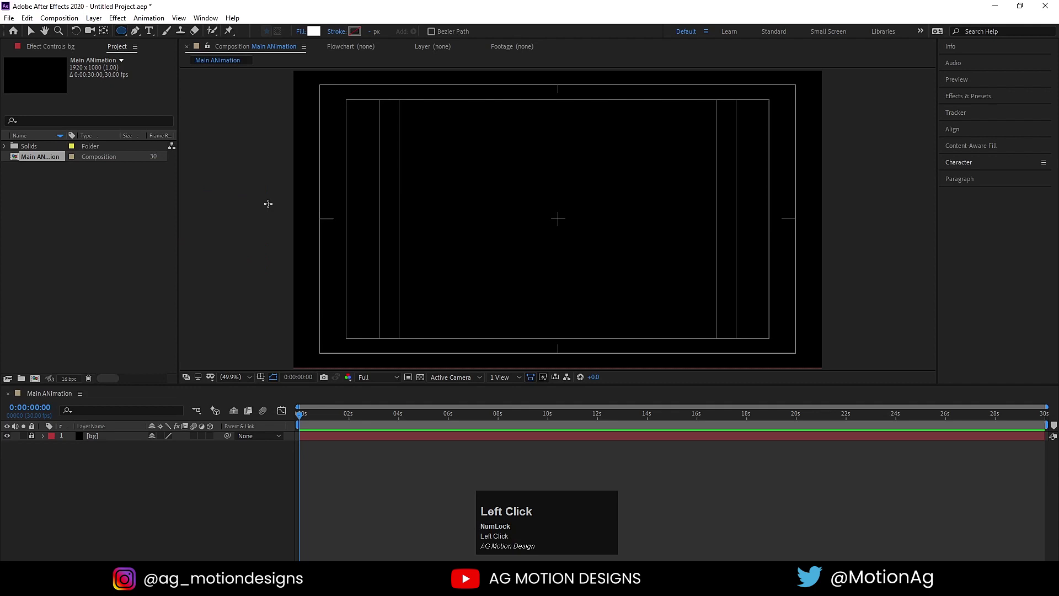
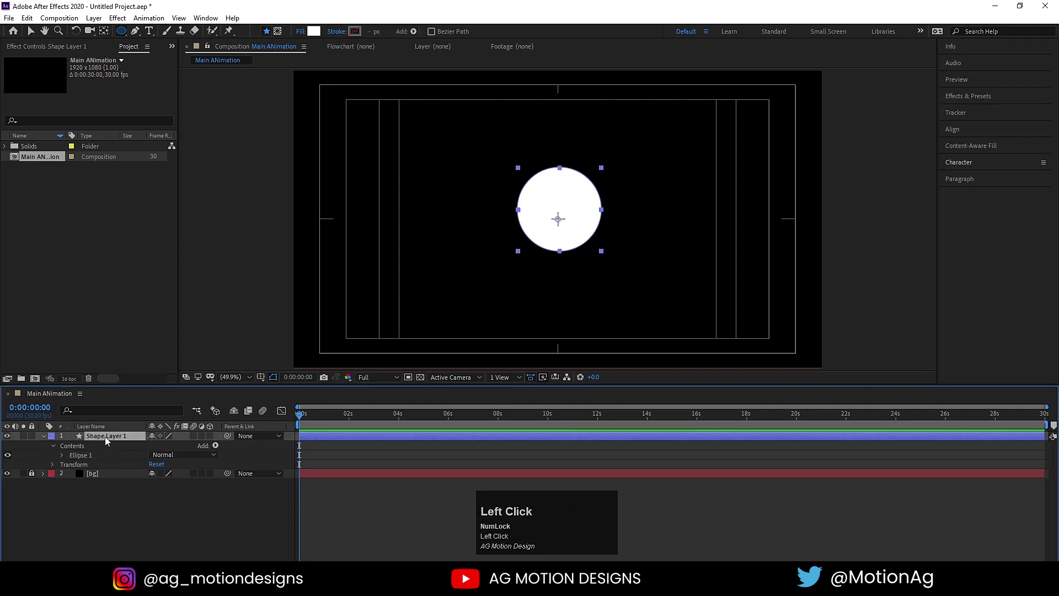
{"action": "key", "text": "ctrl+alt+Home"}
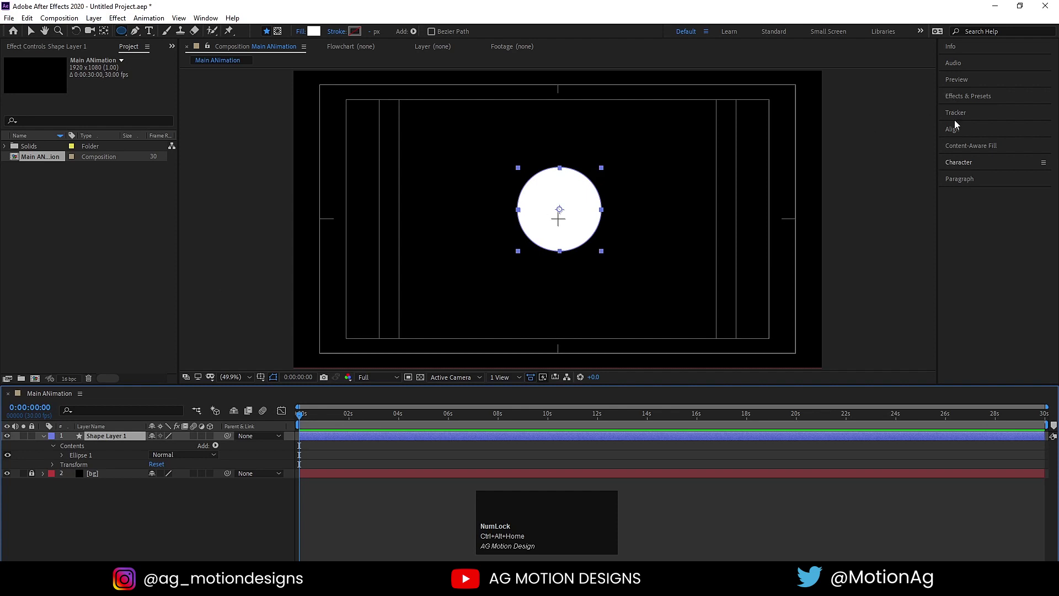
{"action": "left_click", "coordinate": [962, 136]}
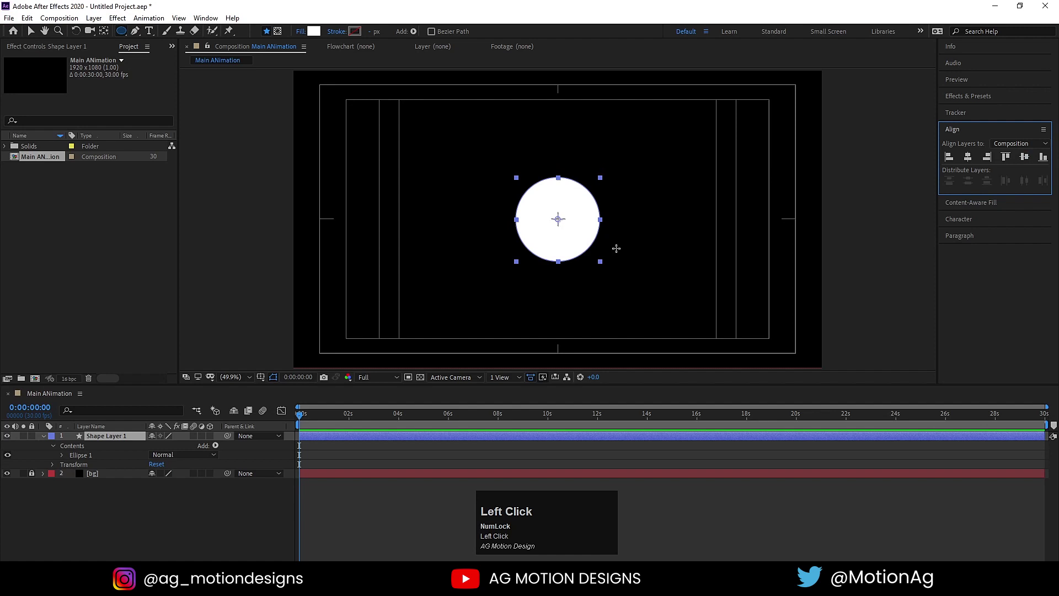
{"action": "key", "text": "s"}
{"action": "left_click_drag", "start_coordinate": [167, 454], "coordinate": [175, 517]}
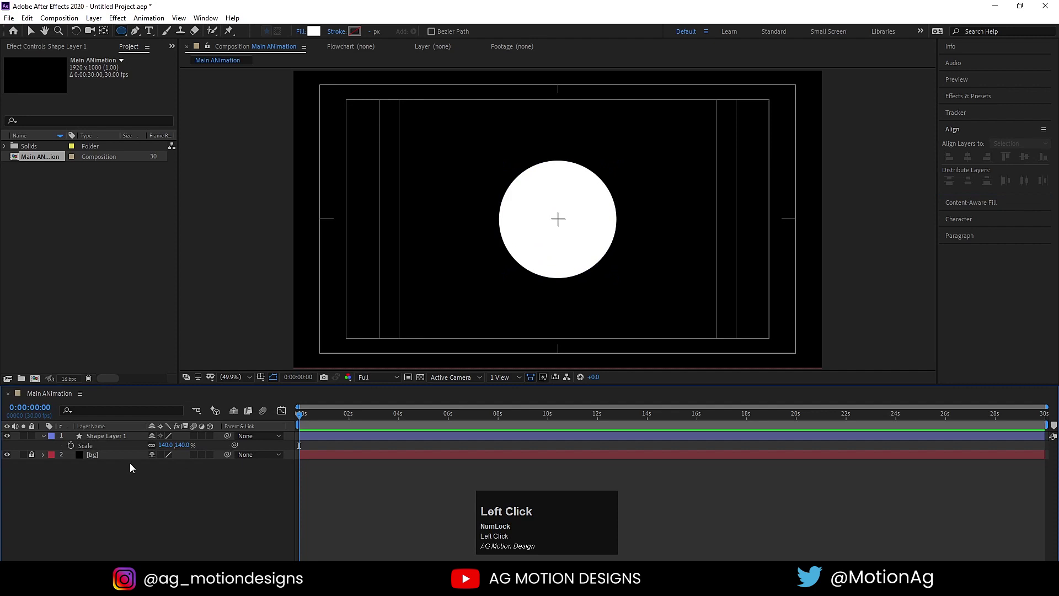
Duplicate the circle, shrink the copy to 46% and move it above the big circle
{"action": "key", "text": "ctrl+d"}
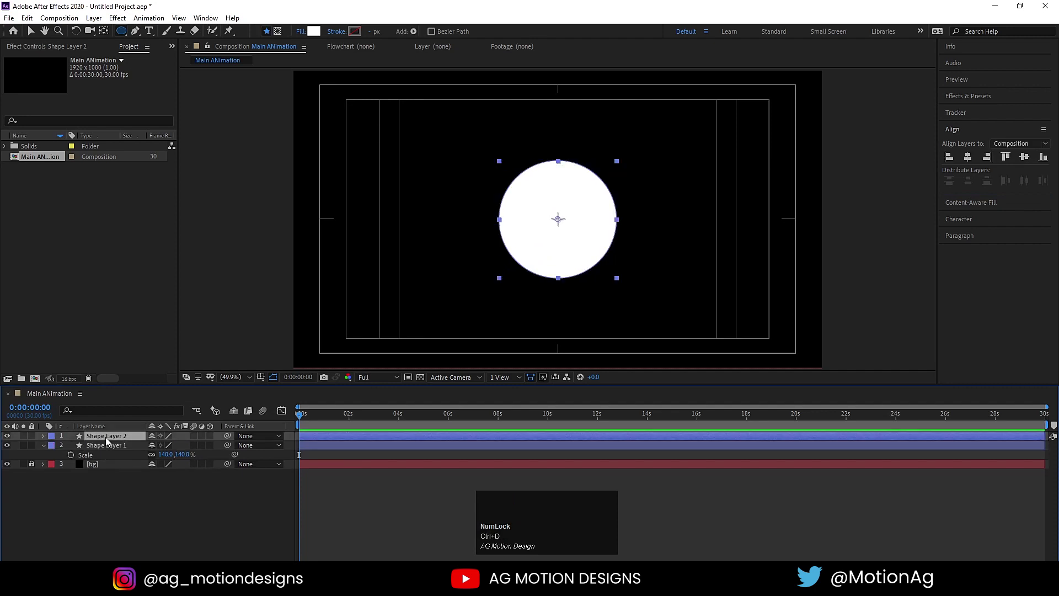
{"action": "key", "text": "s"}
{"action": "left_click_drag", "start_coordinate": [169, 452], "coordinate": [100, 442]}
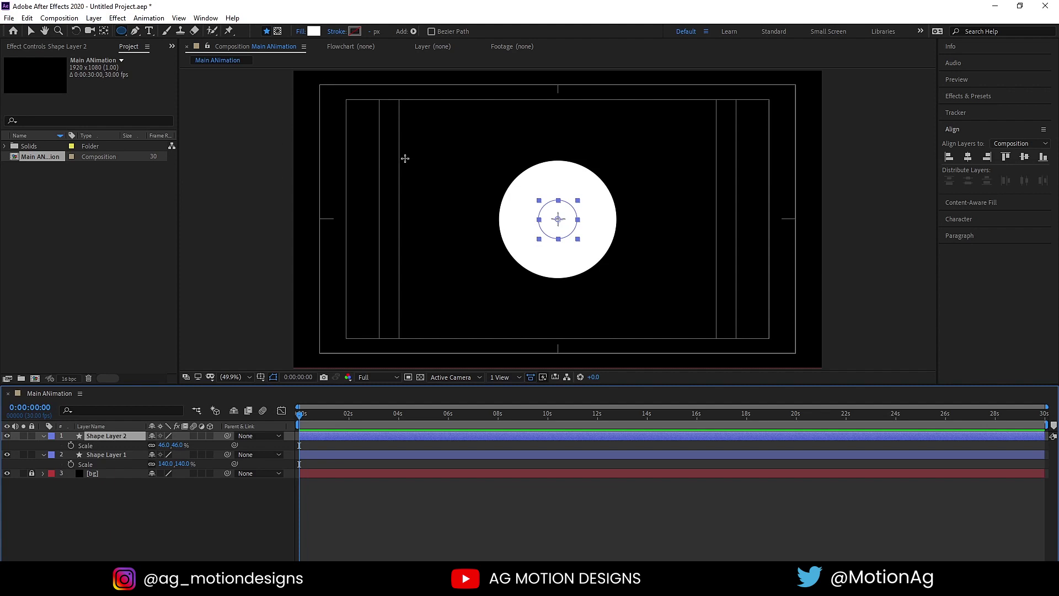
{"action": "key", "text": "v"}
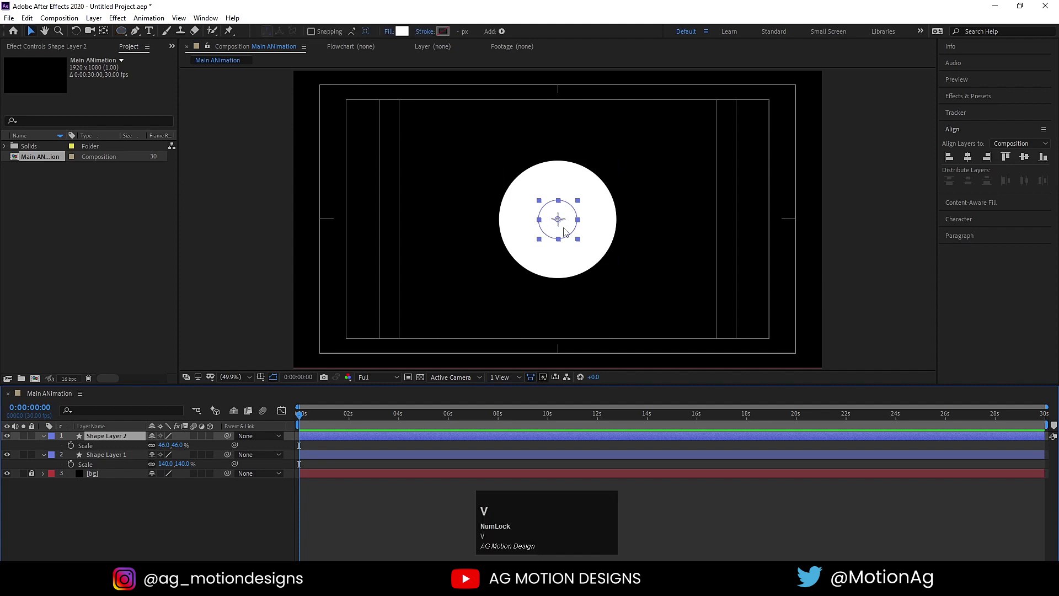
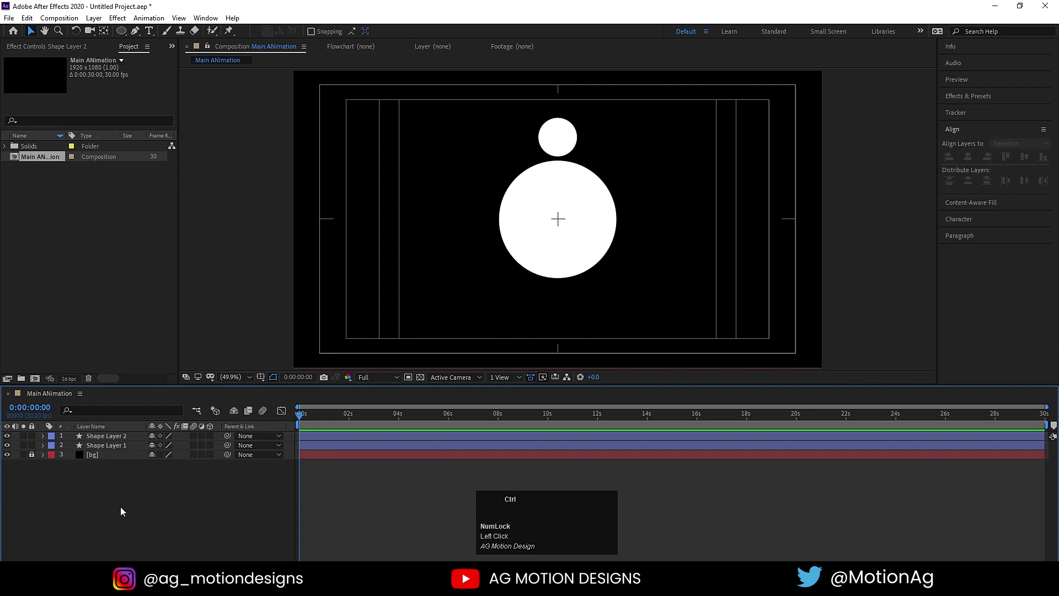
Import Nike-Logo.png and scale it to 11% inside the big circle
{"action": "key", "text": "ctrl+i"}
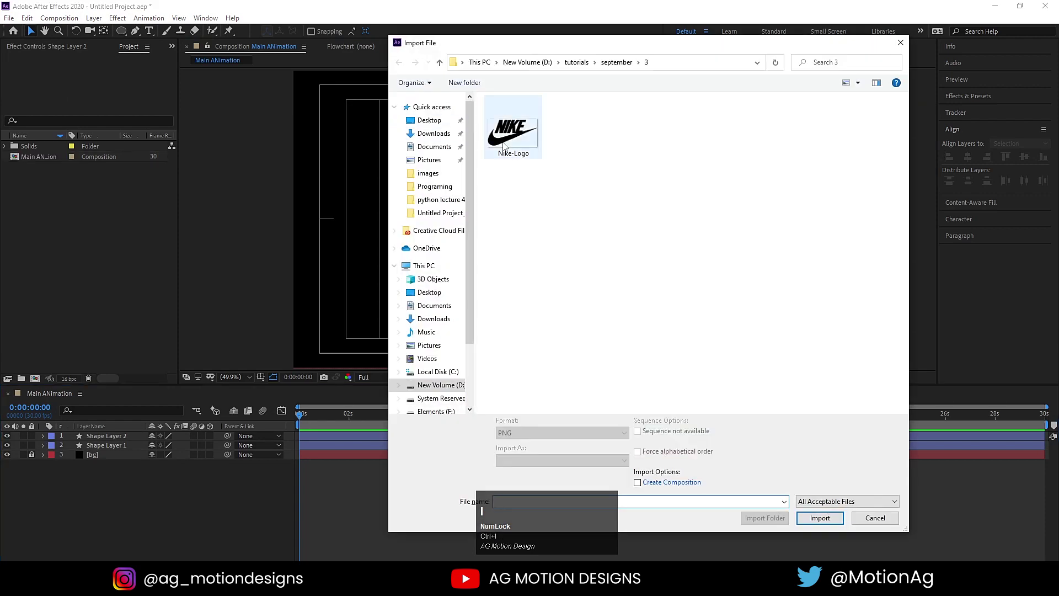
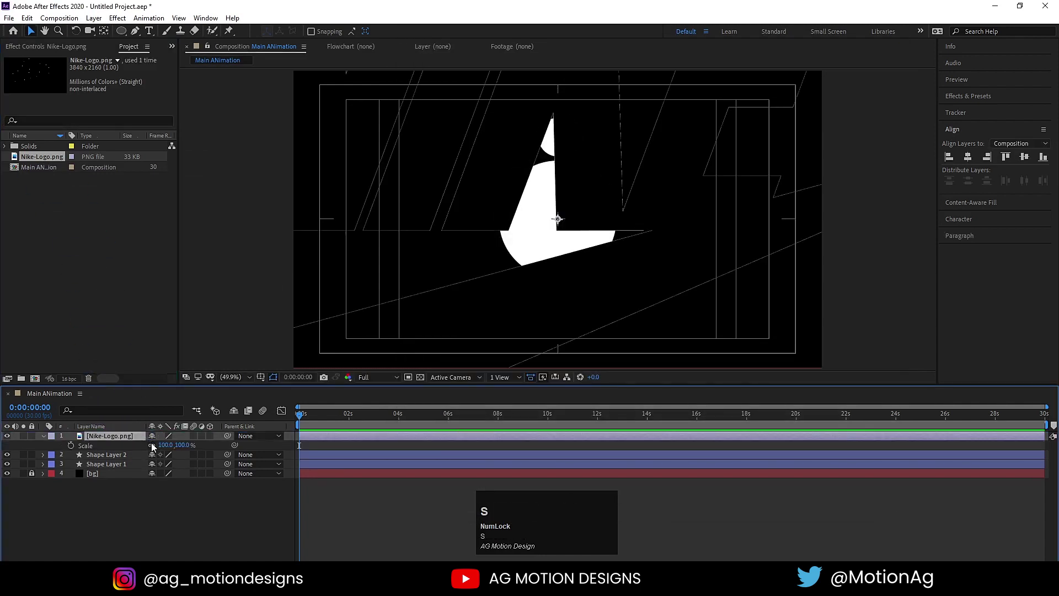
{"action": "left_click_drag", "start_coordinate": [168, 453], "coordinate": [109, 466]}
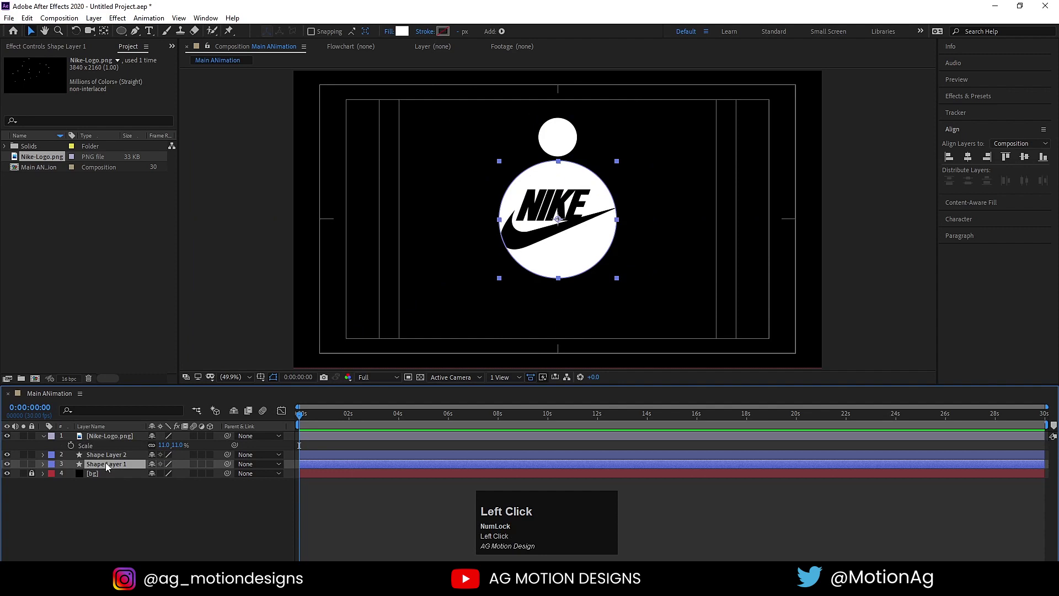
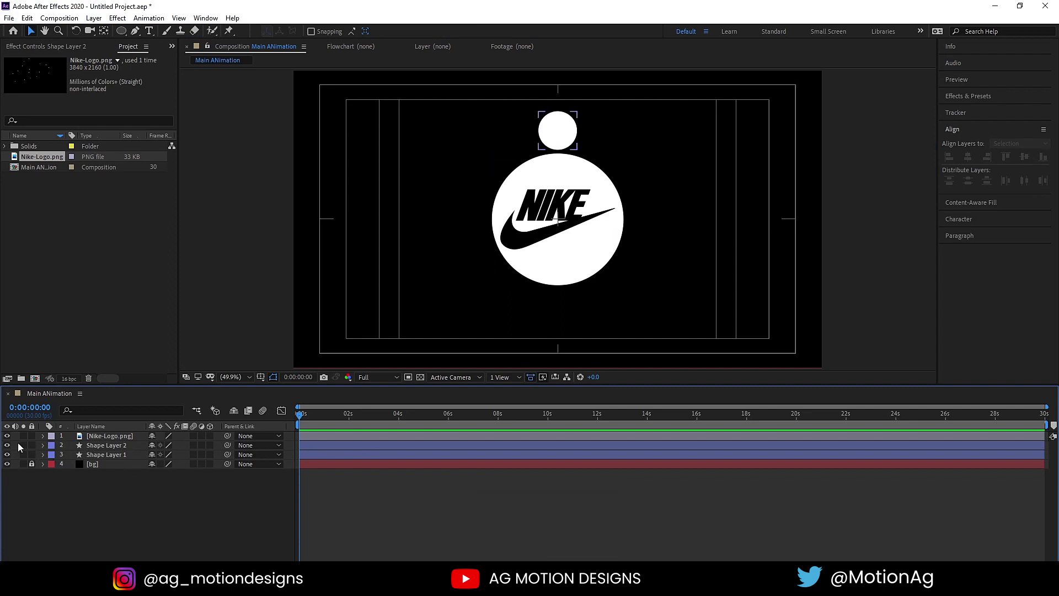
Hide the logo and small circle, then keyframe the big circle's scale at 0% on frame 0
{"action": "left_click_drag", "start_coordinate": [14, 446], "coordinate": [93, 459]}
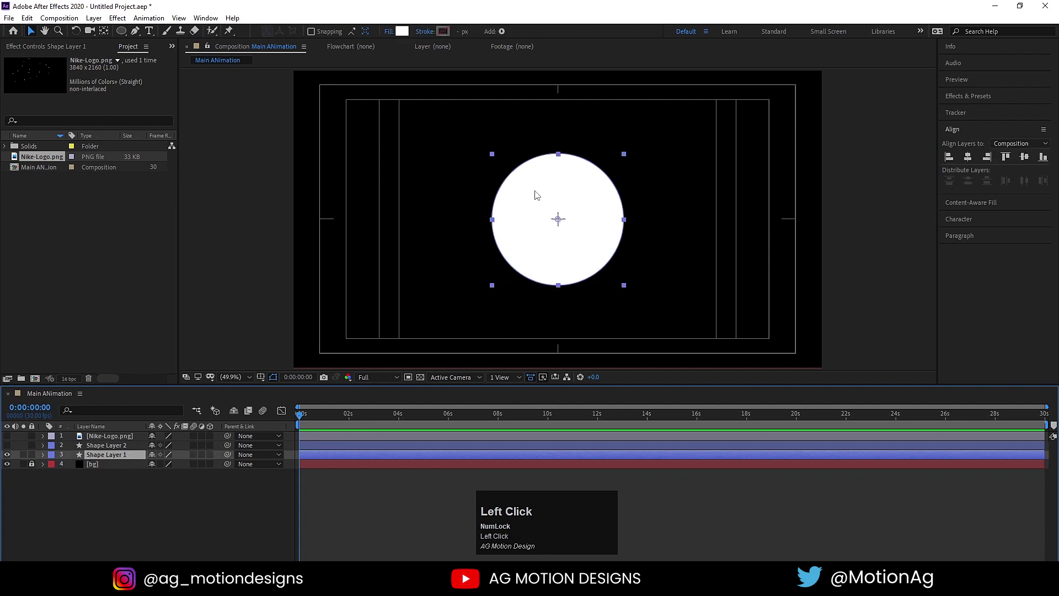
{"action": "left_click", "coordinate": [96, 457]}
{"action": "key", "text": "s"}
{"action": "left_click", "coordinate": [168, 472]}
{"action": "left_click", "coordinate": [152, 525]}
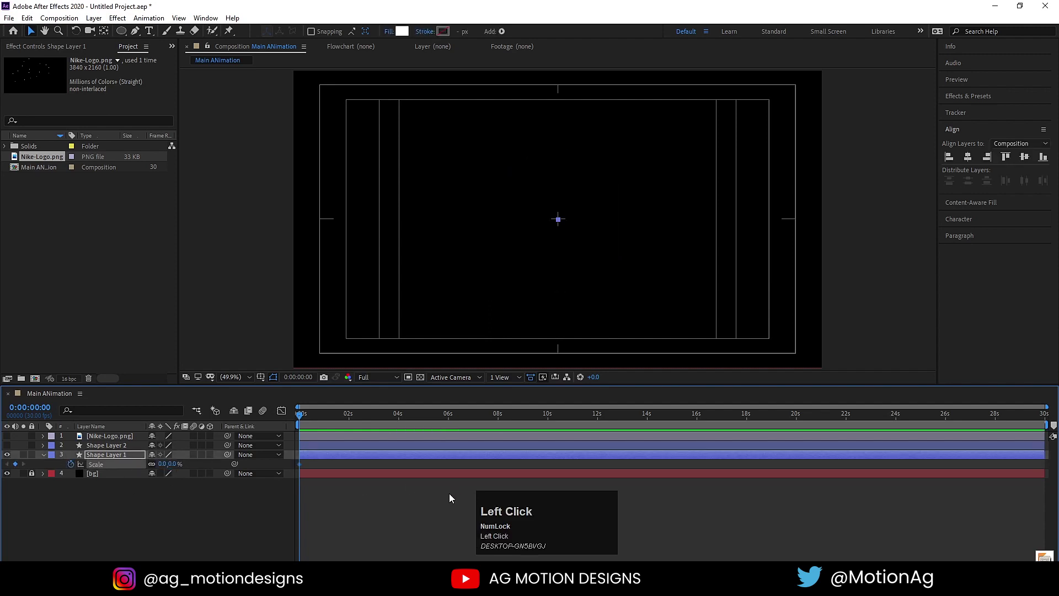
{"action": "key", "text": "="}
{"action": "key", "text": "="}
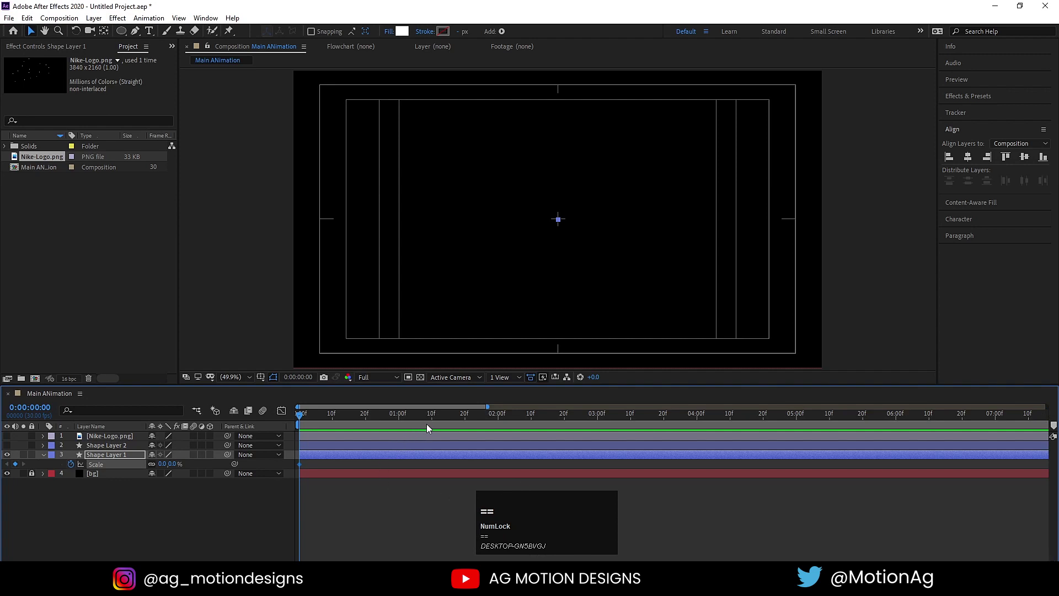
Set the big circle's scale to 157% at 1:10 and Easy Ease both keyframes
{"action": "left_click", "coordinate": [435, 416]}
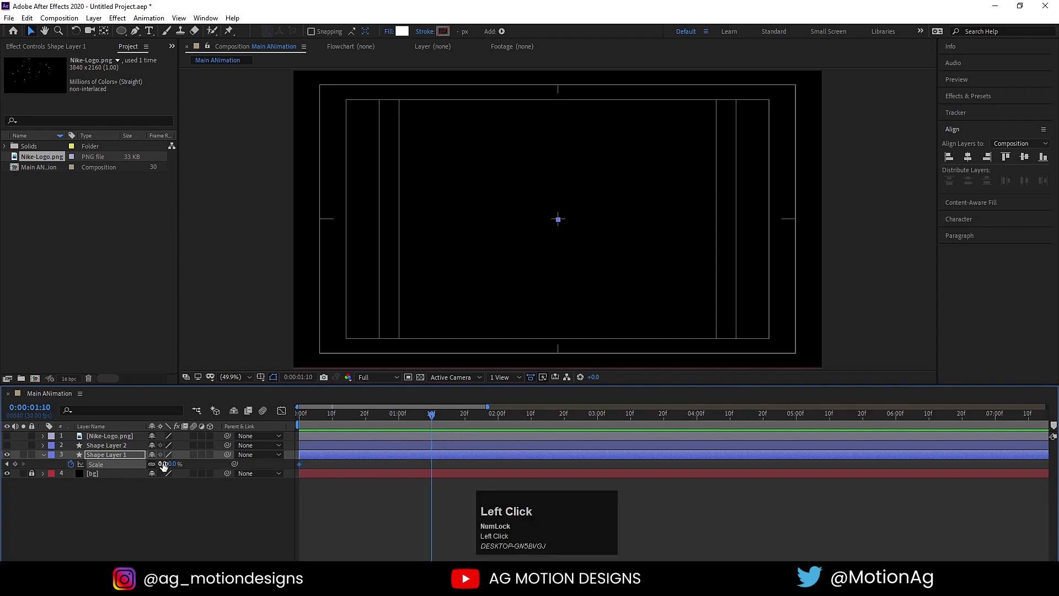
{"action": "key", "text": "Return"}
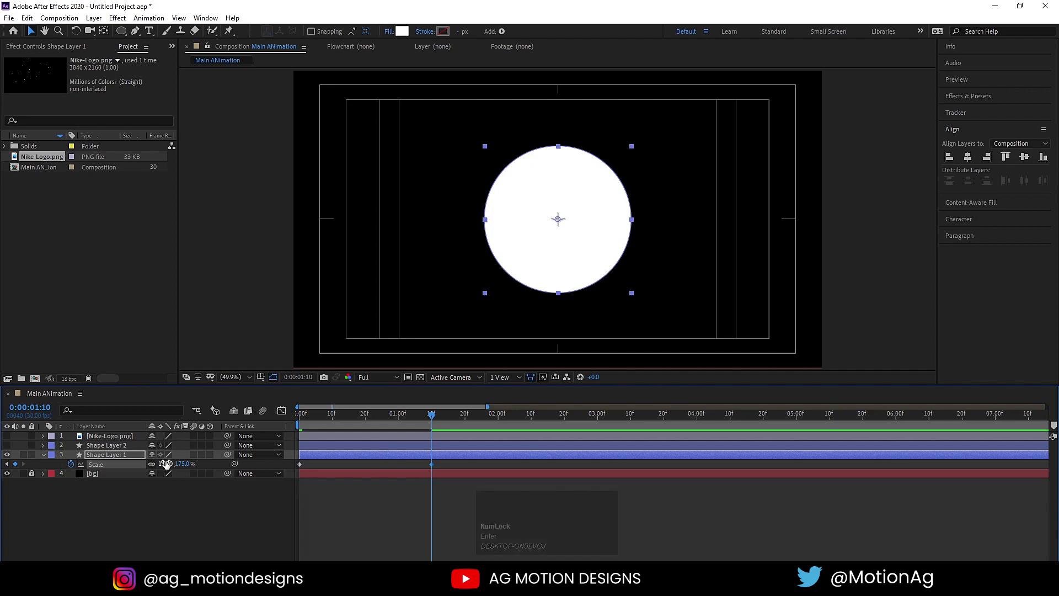
{"action": "left_click", "coordinate": [168, 468]}
{"action": "key", "text": "Return"}
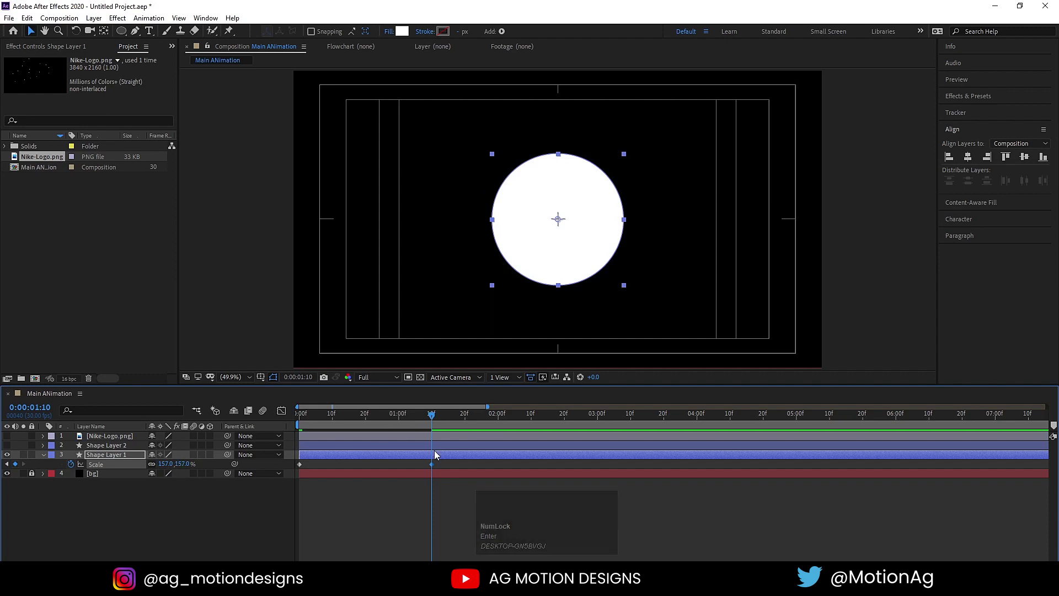
{"action": "left_click_drag", "start_coordinate": [446, 466], "coordinate": [251, 467]}
{"action": "key", "text": "F9"}
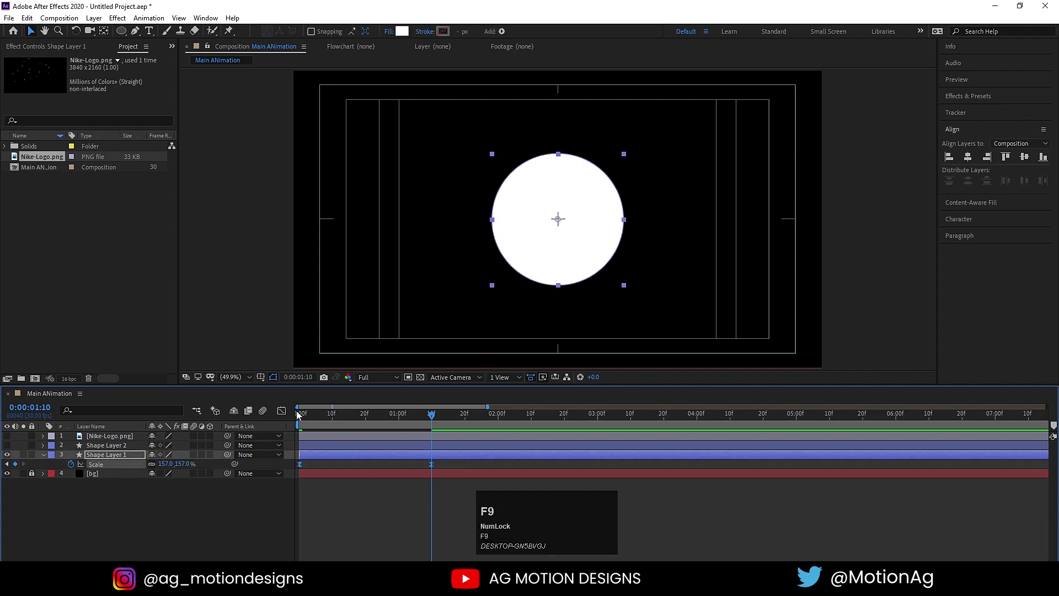
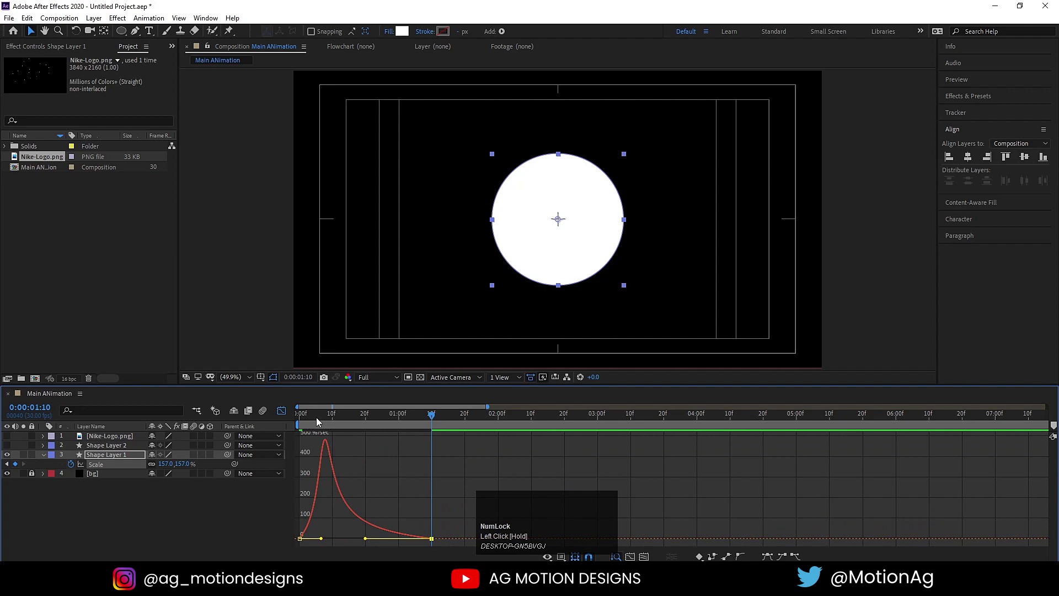
Preview and scrub the big circle's growth with the small circle showing above it
{"action": "left_click", "coordinate": [317, 420]}
{"action": "key", "text": "space"}
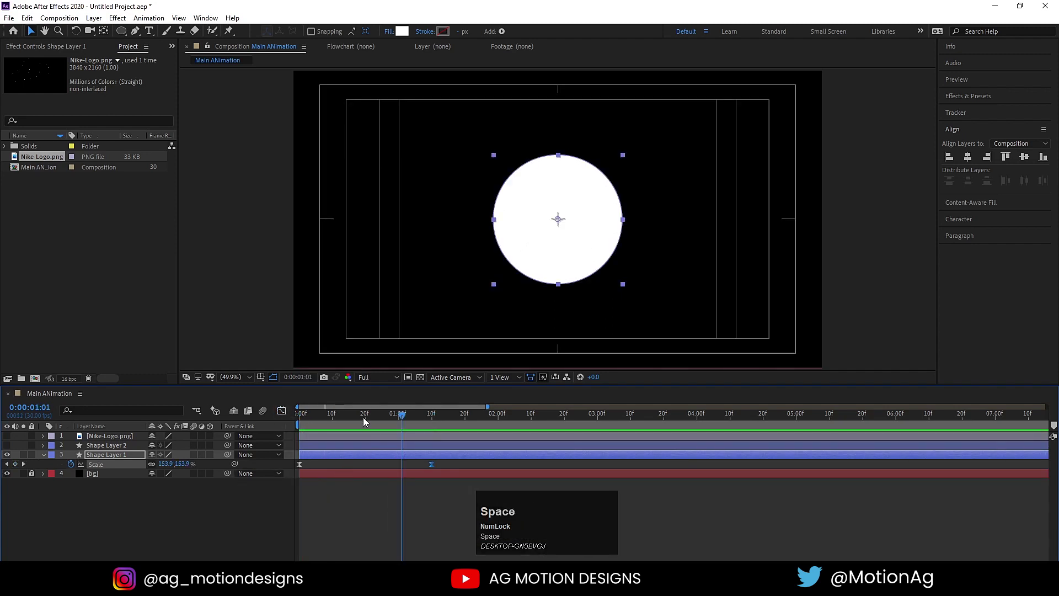
{"action": "left_click_drag", "start_coordinate": [366, 422], "coordinate": [9, 450]}
{"action": "key", "text": "space"}
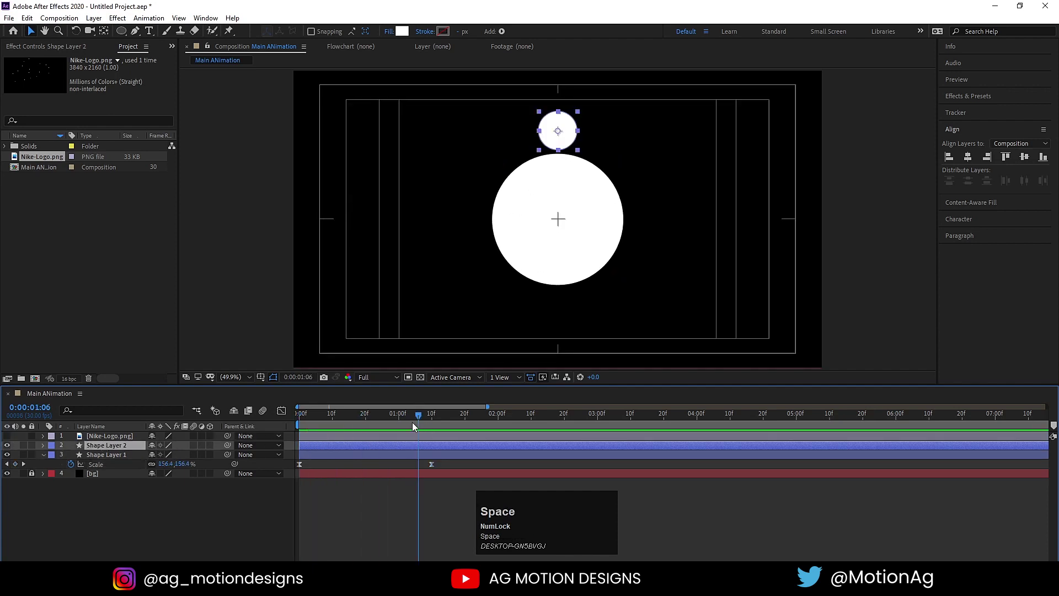
{"action": "left_click_drag", "start_coordinate": [426, 418], "coordinate": [130, 445]}
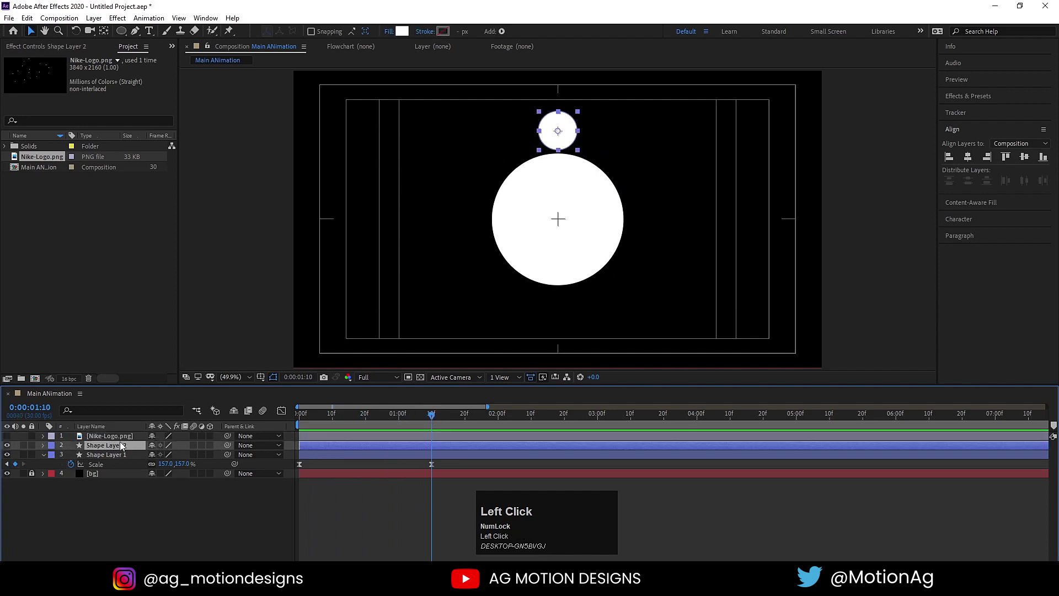
Keyframe the small circle's position from centre 960,540 to its top spot by 1:10, eased
{"action": "key", "text": "p"}
{"action": "left_click_drag", "start_coordinate": [76, 457], "coordinate": [948, 117]}
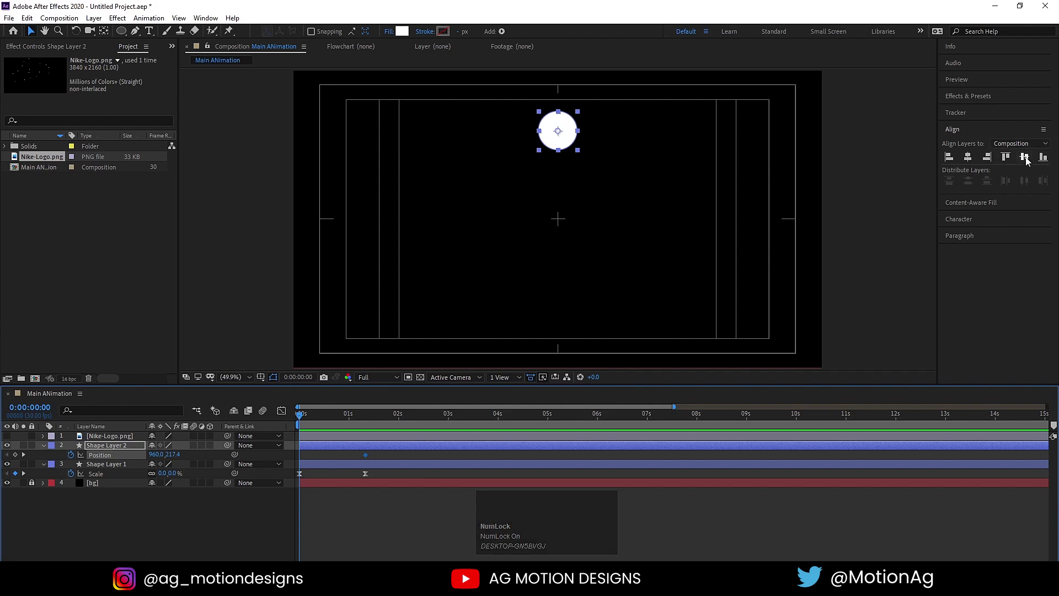
{"action": "left_click", "coordinate": [1030, 161]}
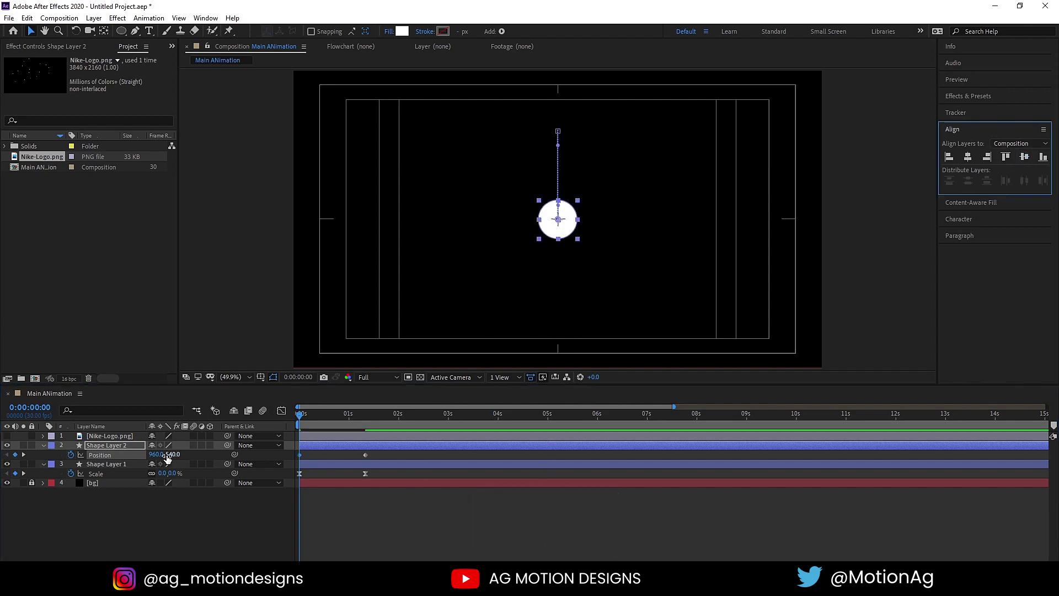
{"action": "left_click", "coordinate": [132, 460]}
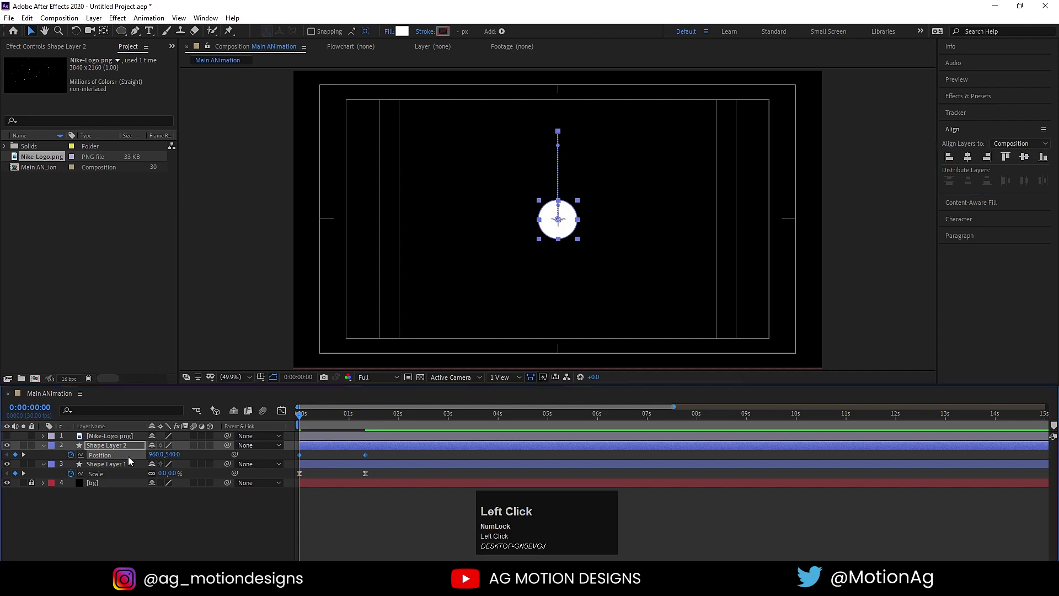
{"action": "key", "text": "F9"}
{"action": "left_click_drag", "start_coordinate": [282, 415], "coordinate": [282, 411]}
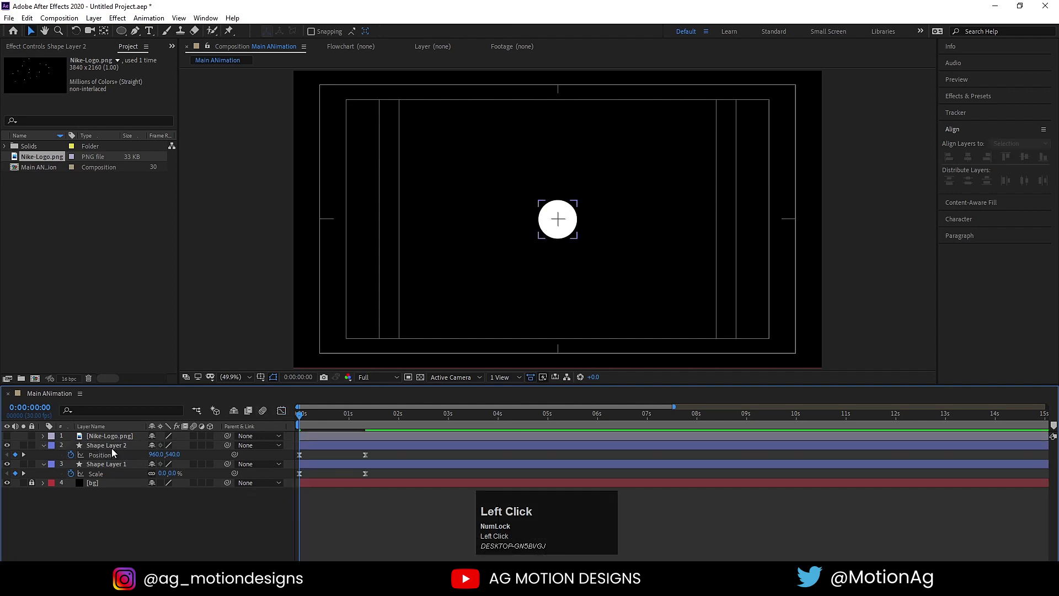
{"action": "key", "text": "s"}
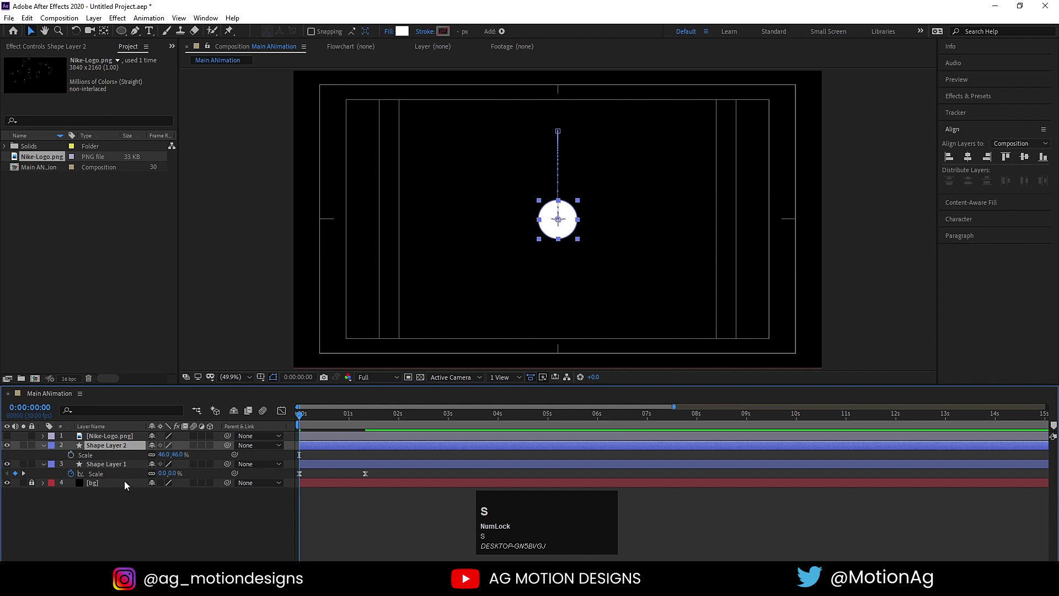
Keyframe the small circle's scale from 0% to 46% over its first frames, with Easy Ease
{"action": "left_click", "coordinate": [167, 464]}
{"action": "key", "text": "Return"}
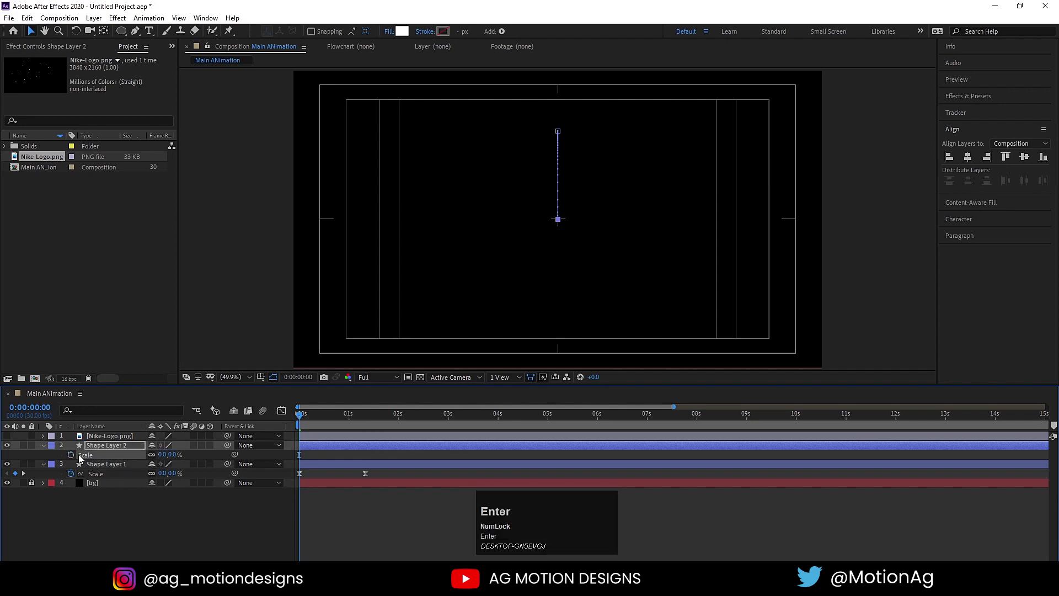
{"action": "left_click", "coordinate": [76, 456]}
{"action": "key", "text": "space"}
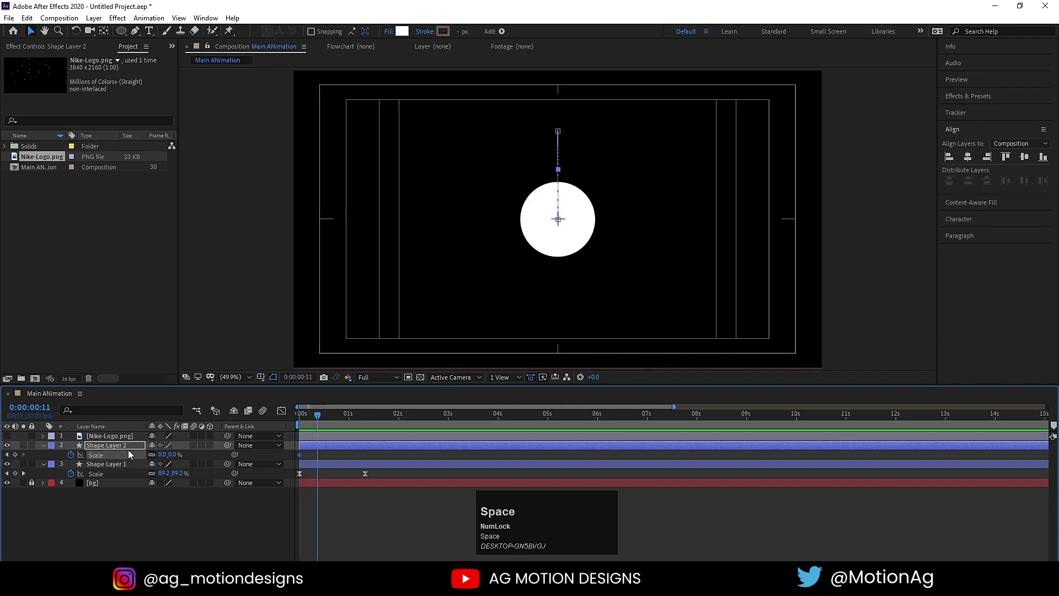
{"action": "left_click", "coordinate": [165, 457]}
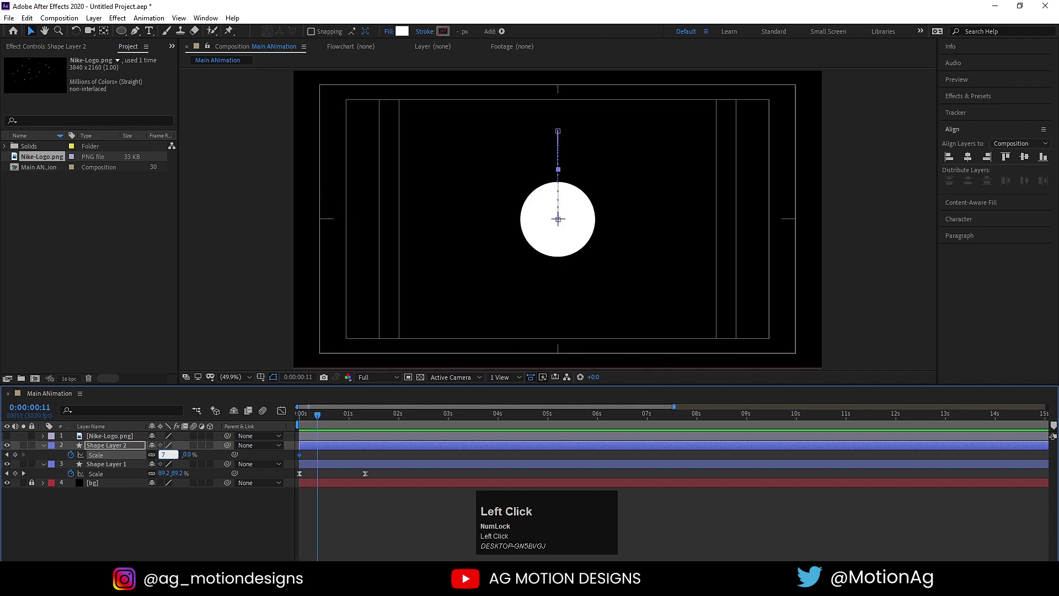
{"action": "key", "text": "Return"}
{"action": "left_click", "coordinate": [108, 457]}
{"action": "key", "text": "F9"}
Play back the first second to check both circles animating
{"action": "left_click", "coordinate": [301, 423]}
{"action": "key", "text": "space"}
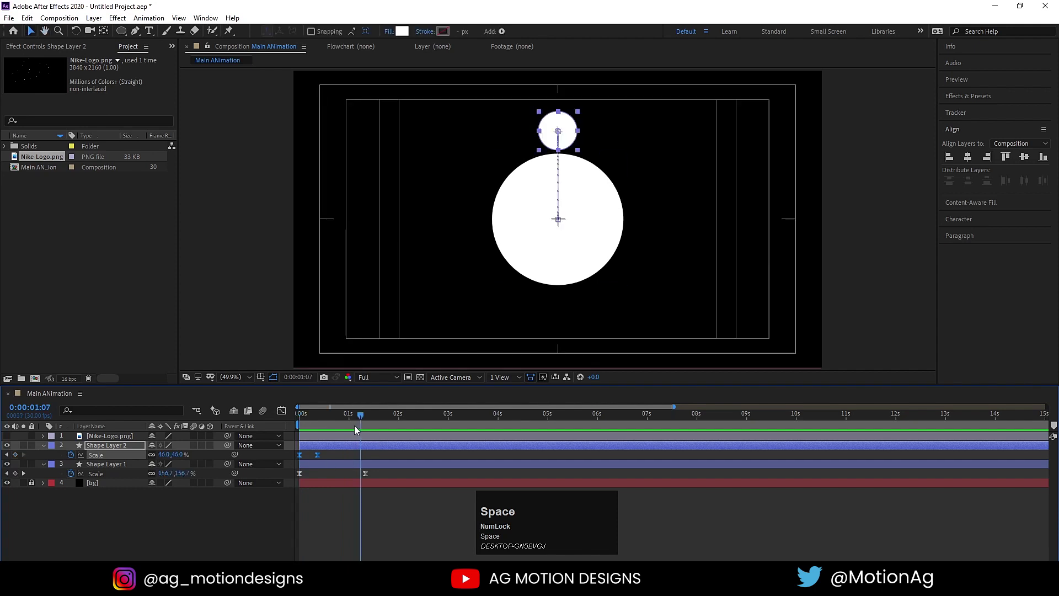
{"action": "left_click", "coordinate": [323, 423]}
{"action": "key", "text": "space"}
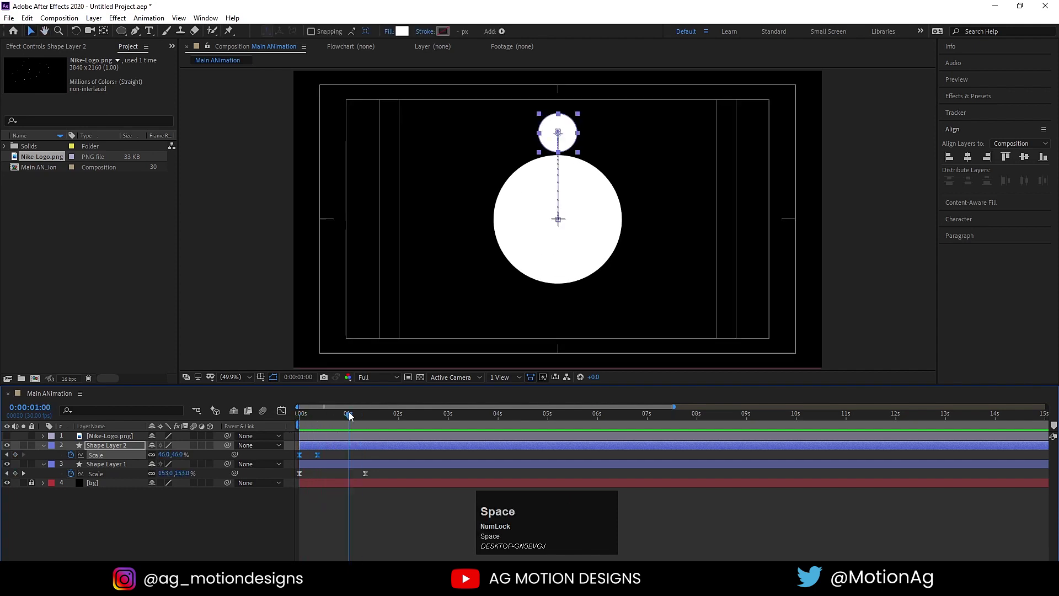
{"action": "left_click", "coordinate": [327, 416]}
{"action": "key", "text": "space"}
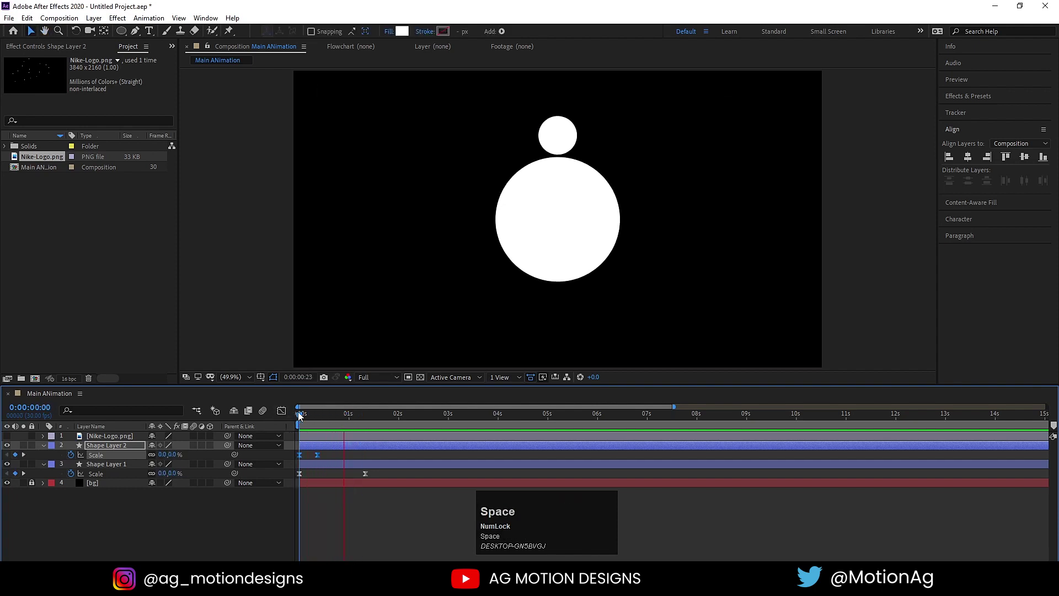
{"action": "left_click", "coordinate": [333, 415]}
{"action": "key", "text": "space"}
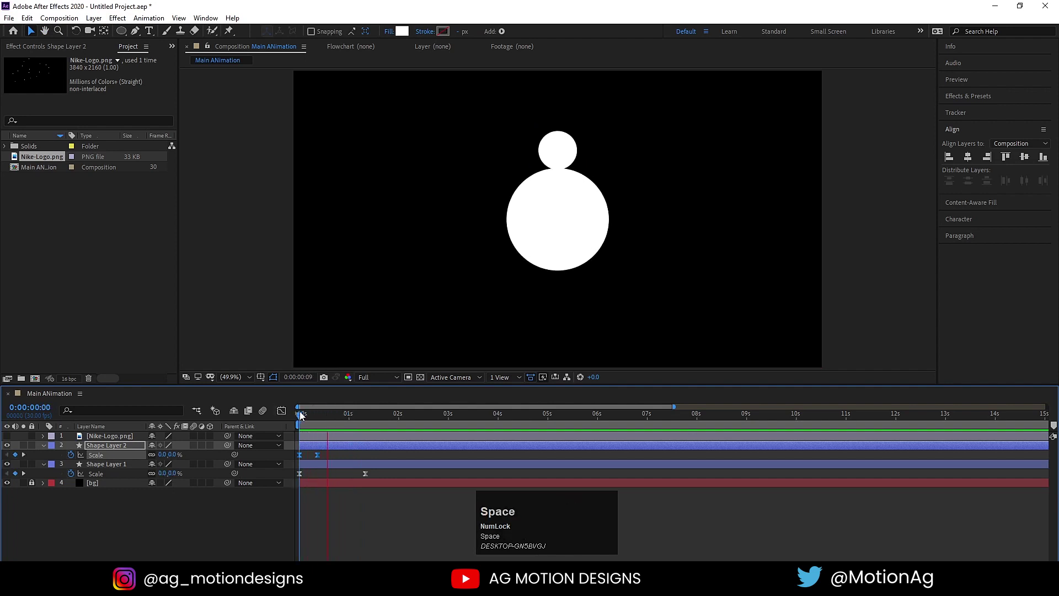
Add a Null Object at the centre and parent the small circle to Null 1
{"action": "key", "text": "k"}
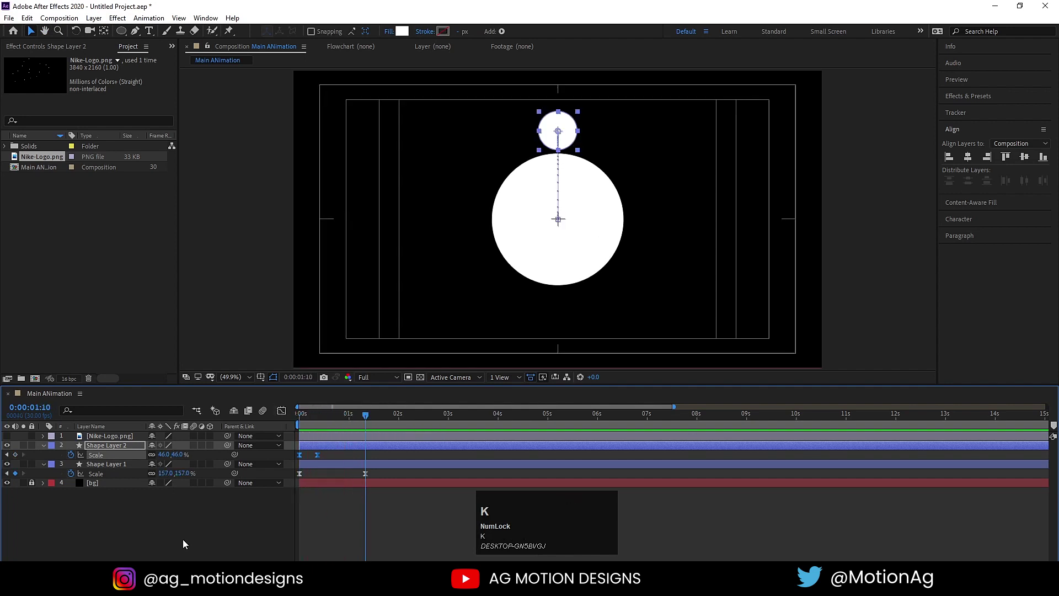
{"action": "left_click", "coordinate": [184, 542]}
{"action": "right_click", "coordinate": [184, 542]}
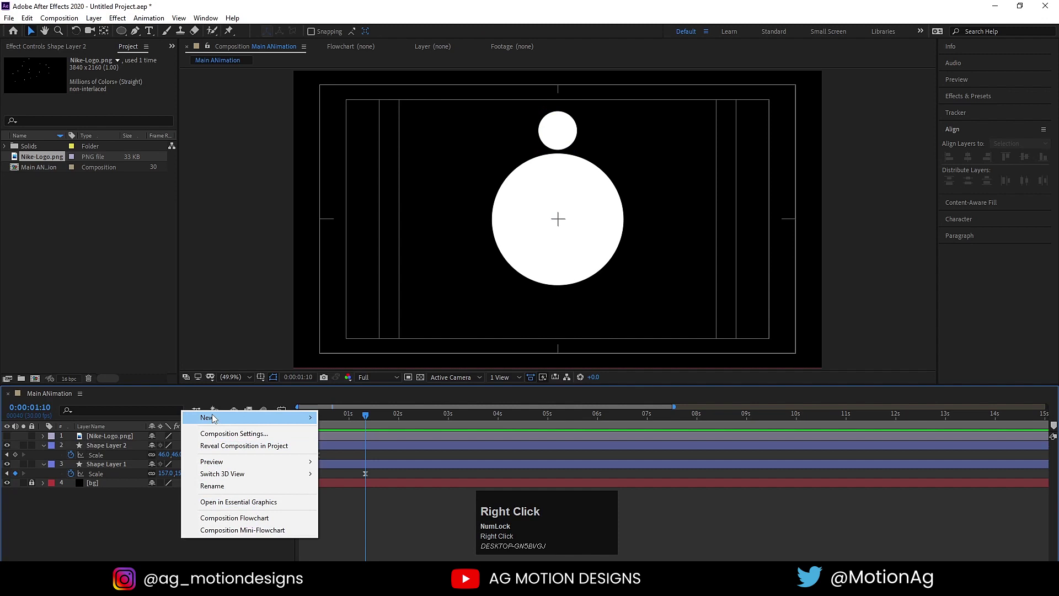
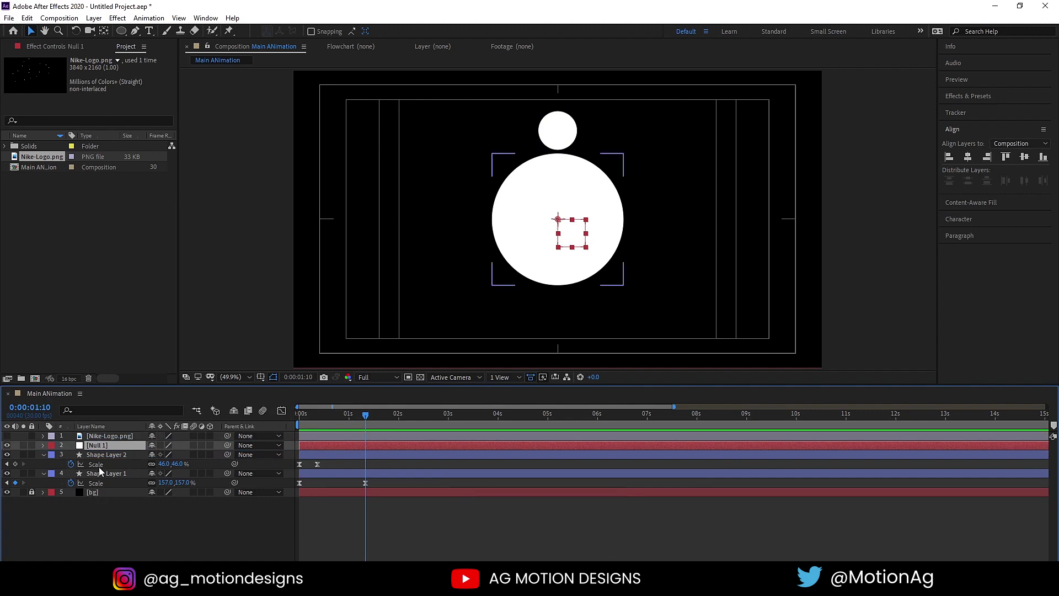
{"action": "left_click", "coordinate": [104, 460]}
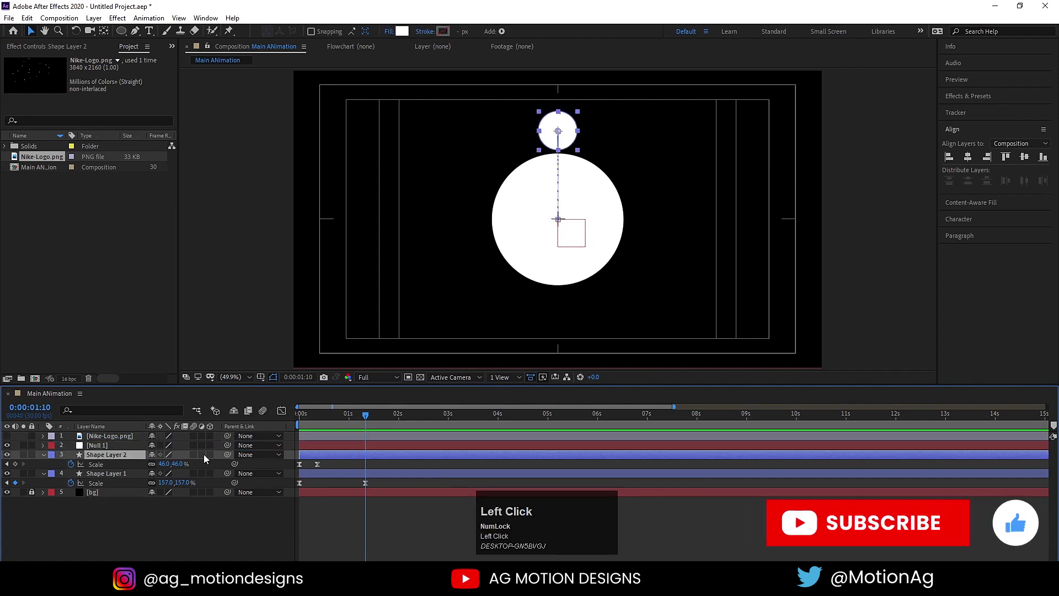
{"action": "left_click_drag", "start_coordinate": [232, 457], "coordinate": [284, 417]}
{"action": "key", "text": "space"}
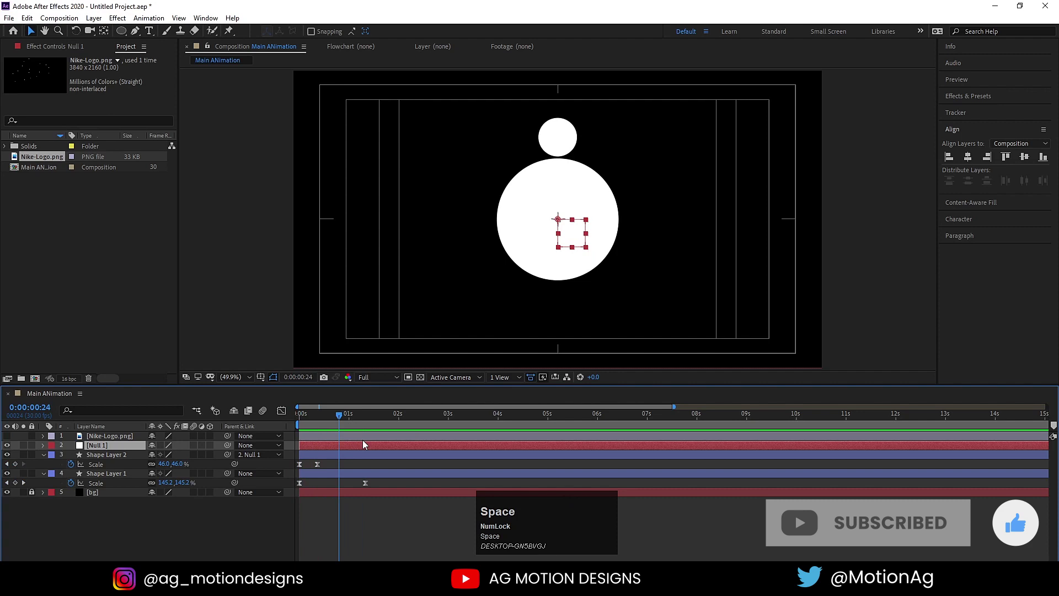
{"action": "left_click", "coordinate": [353, 469]}
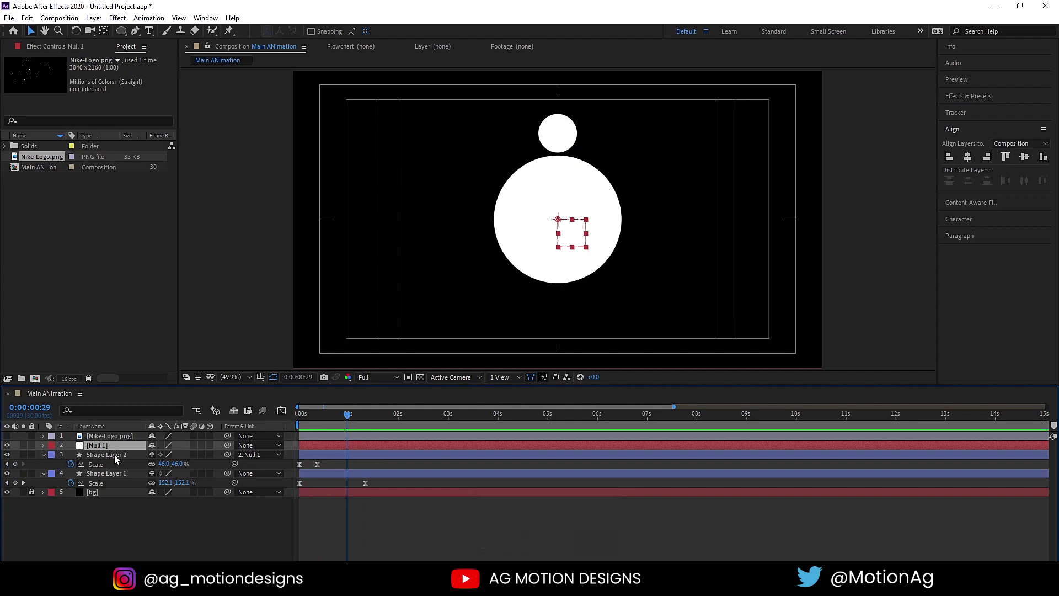
Keyframe Null 1 Rotation from 0x at 0:29 to -1x at 2:14 so the circle orbits counter-clockwise
{"action": "key", "text": "r"}
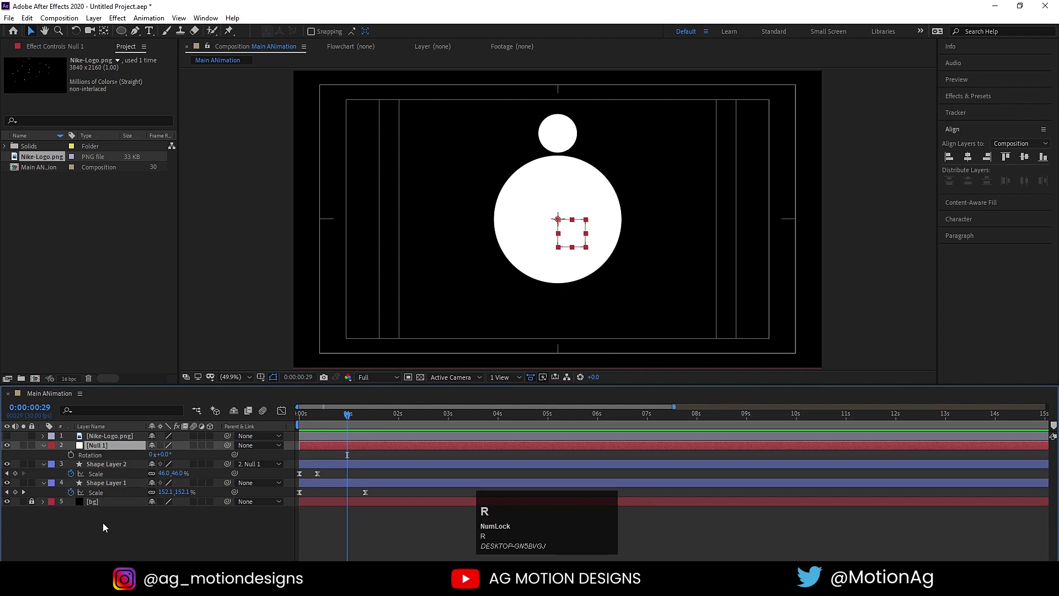
{"action": "left_click", "coordinate": [72, 460]}
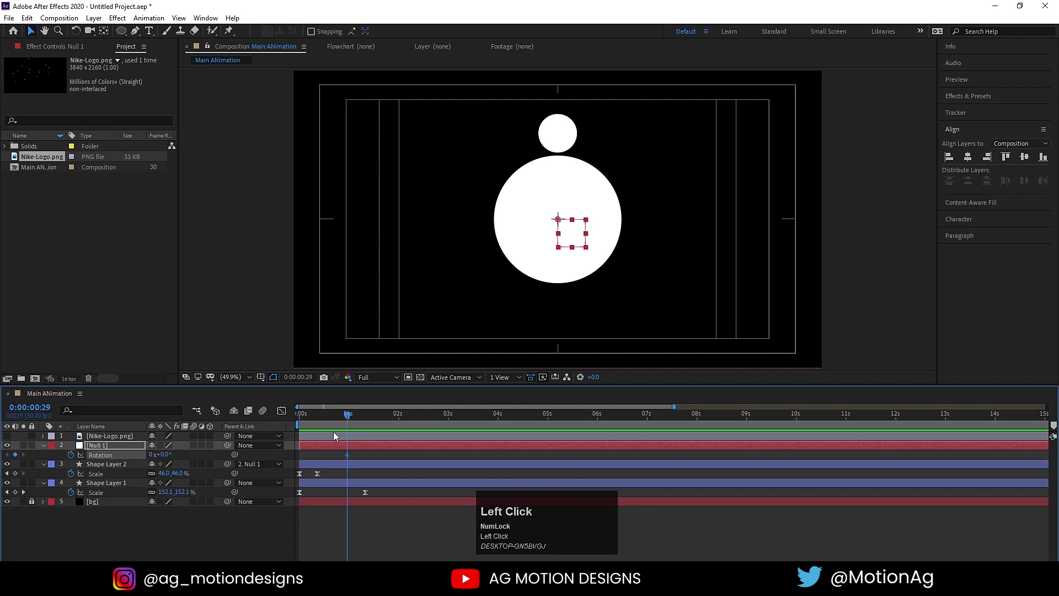
{"action": "left_click", "coordinate": [425, 417]}
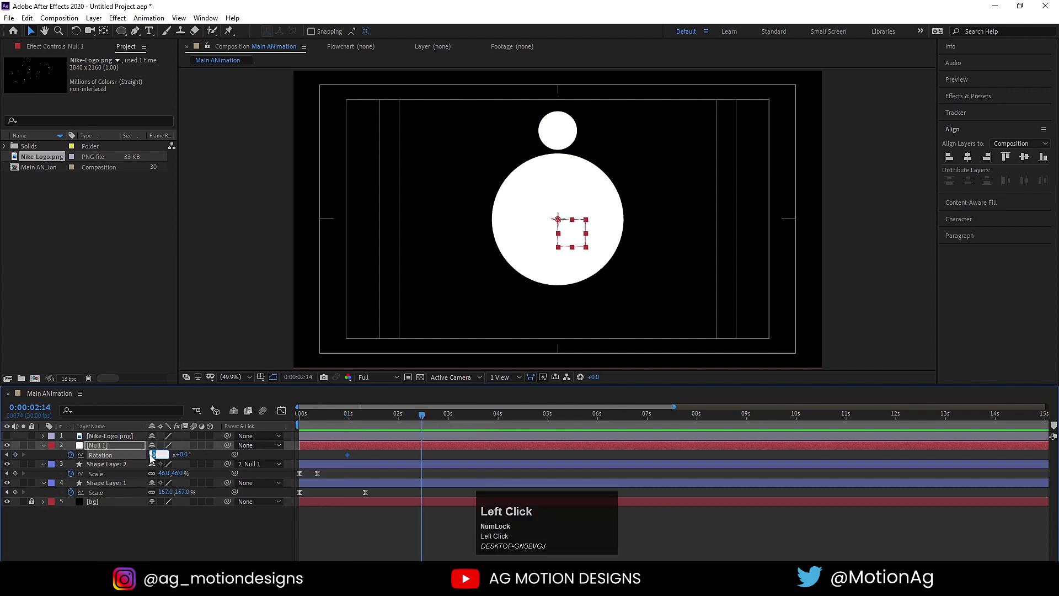
{"action": "key", "text": "Return"}
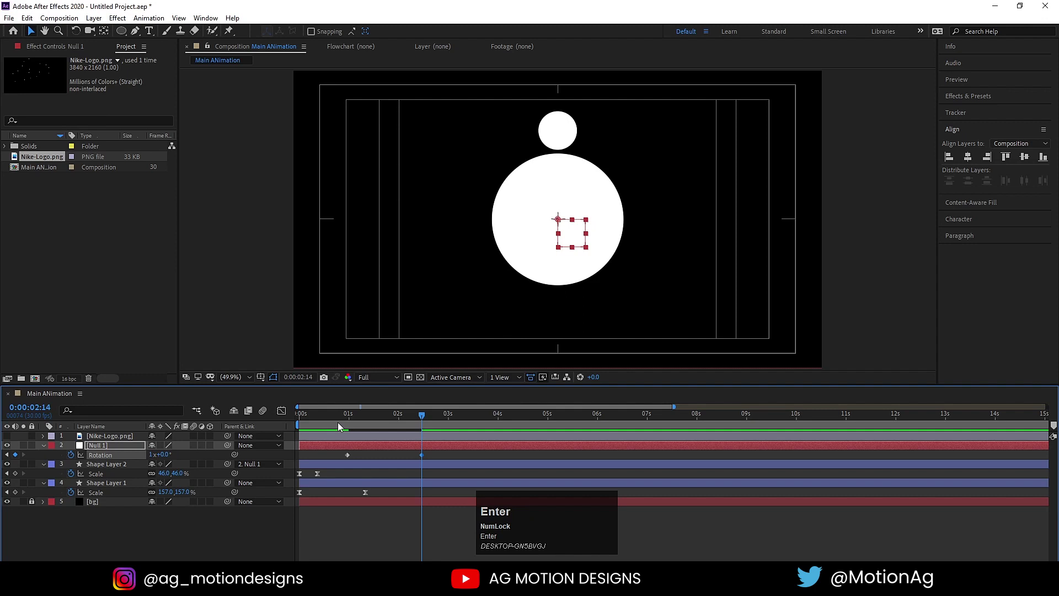
{"action": "left_click", "coordinate": [341, 420]}
{"action": "key", "text": "space"}
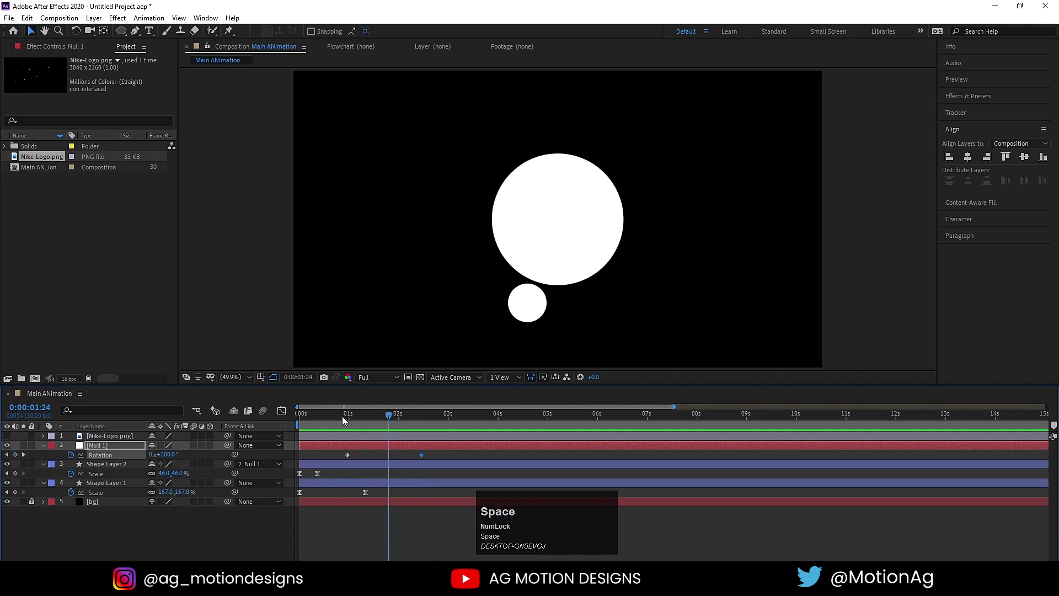
{"action": "key", "text": "k"}
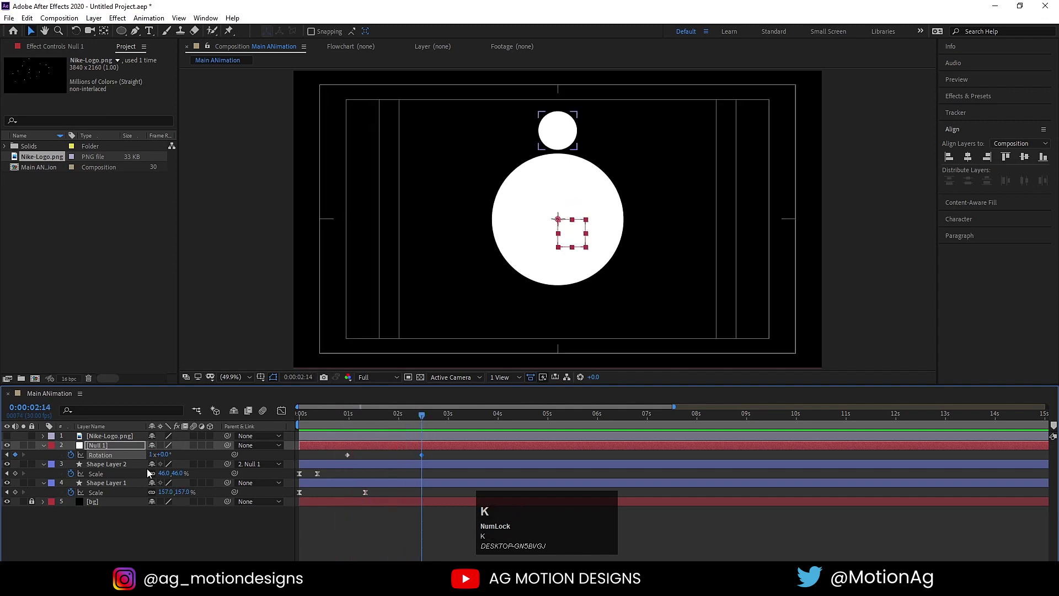
{"action": "left_click", "coordinate": [153, 461]}
{"action": "key", "text": "-"}
{"action": "key", "text": "Return"}
{"action": "left_click", "coordinate": [337, 453]}
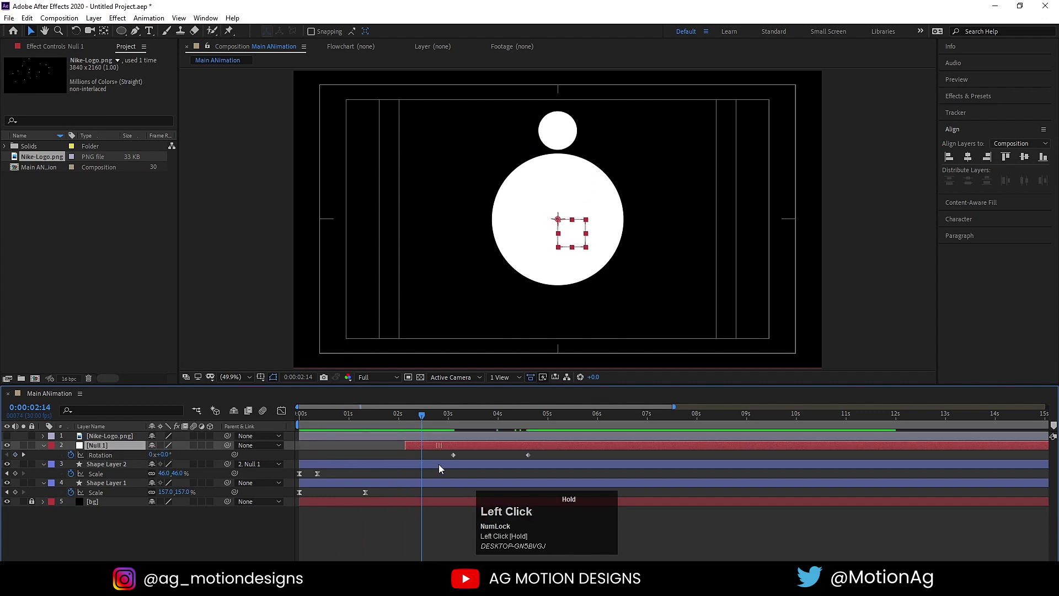
{"action": "key", "text": "ctrl+z"}
Easy Ease both rotation keyframes and pull the Graph Editor handles into a sharp speed curve
{"action": "left_click_drag", "start_coordinate": [340, 459], "coordinate": [441, 468]}
{"action": "key", "text": "F9"}
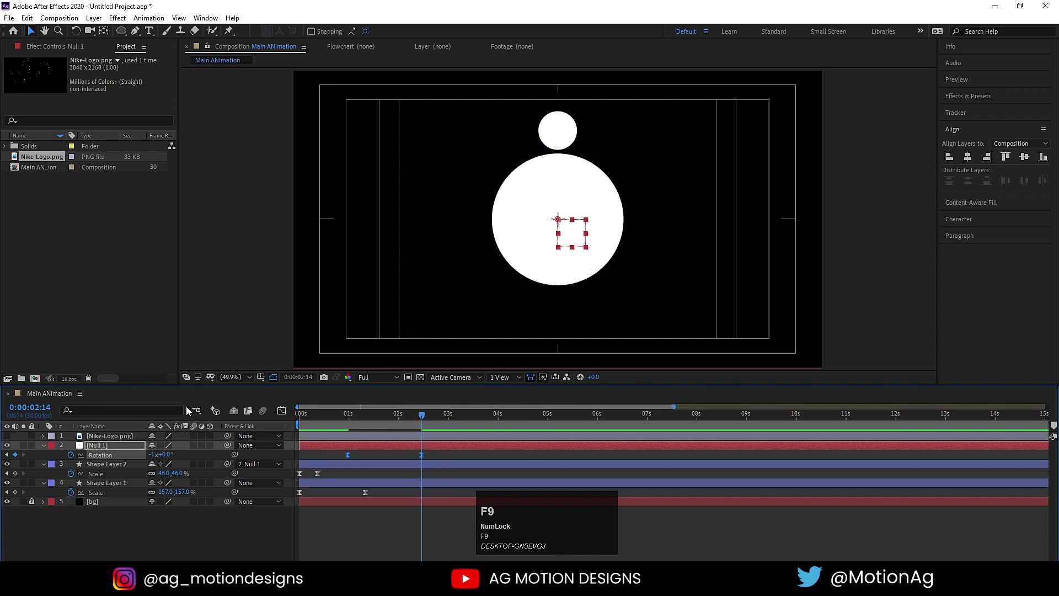
{"action": "left_click_drag", "start_coordinate": [283, 413], "coordinate": [363, 442]}
{"action": "left_click_drag", "start_coordinate": [396, 447], "coordinate": [363, 442]}
{"action": "left_click_drag", "start_coordinate": [366, 442], "coordinate": [368, 446]}
{"action": "left_click", "coordinate": [372, 446]}
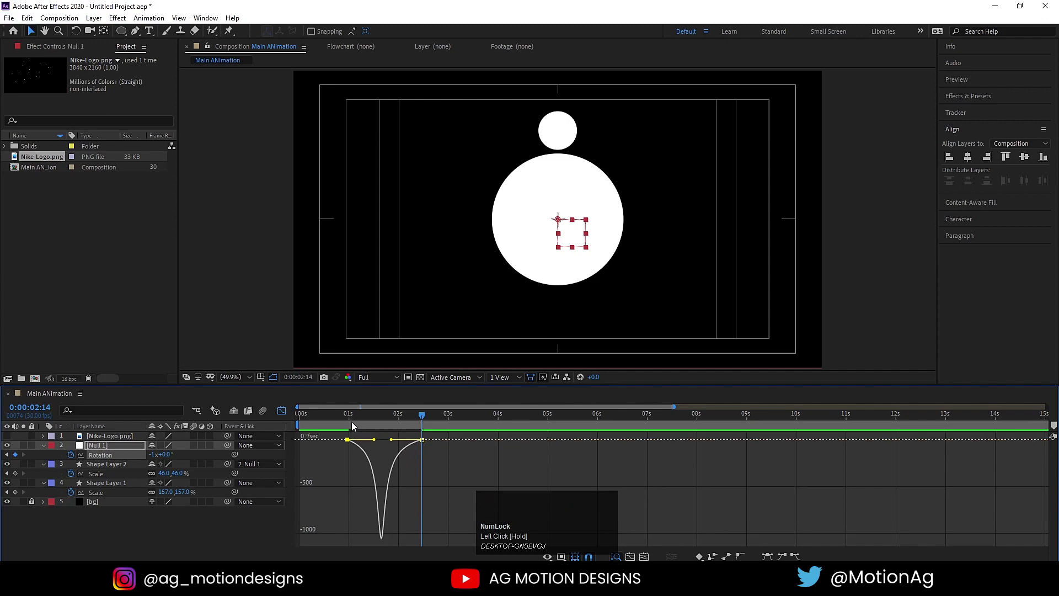
{"action": "left_click", "coordinate": [347, 425]}
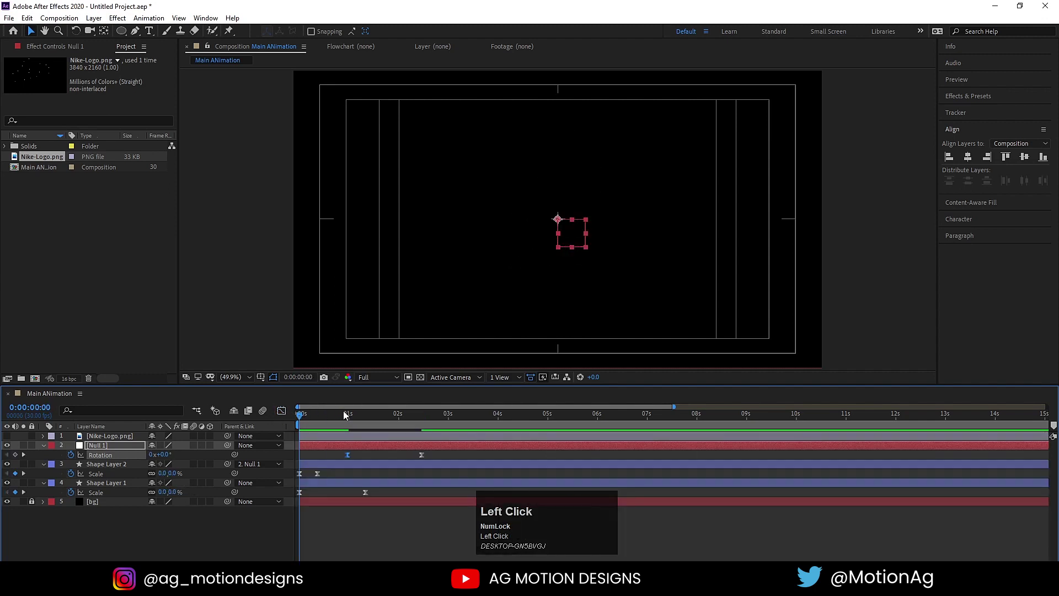
Preview the orbit and add a Position keyframe on Shape Layer 2 where the circle returns to the top
{"action": "key", "text": "space"}
{"action": "key", "text": "space"}
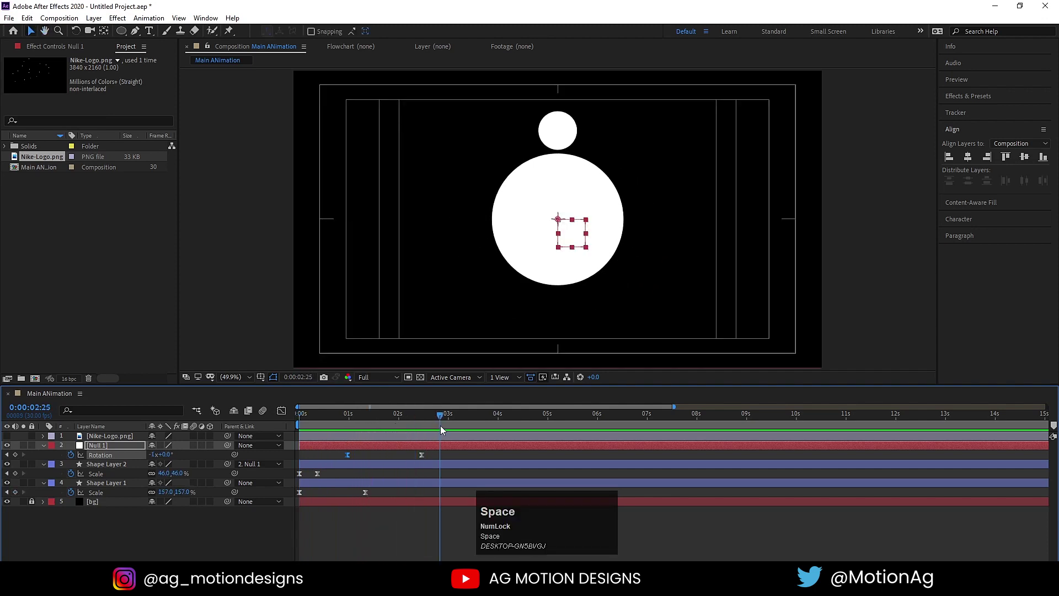
{"action": "left_click_drag", "start_coordinate": [434, 425], "coordinate": [129, 467]}
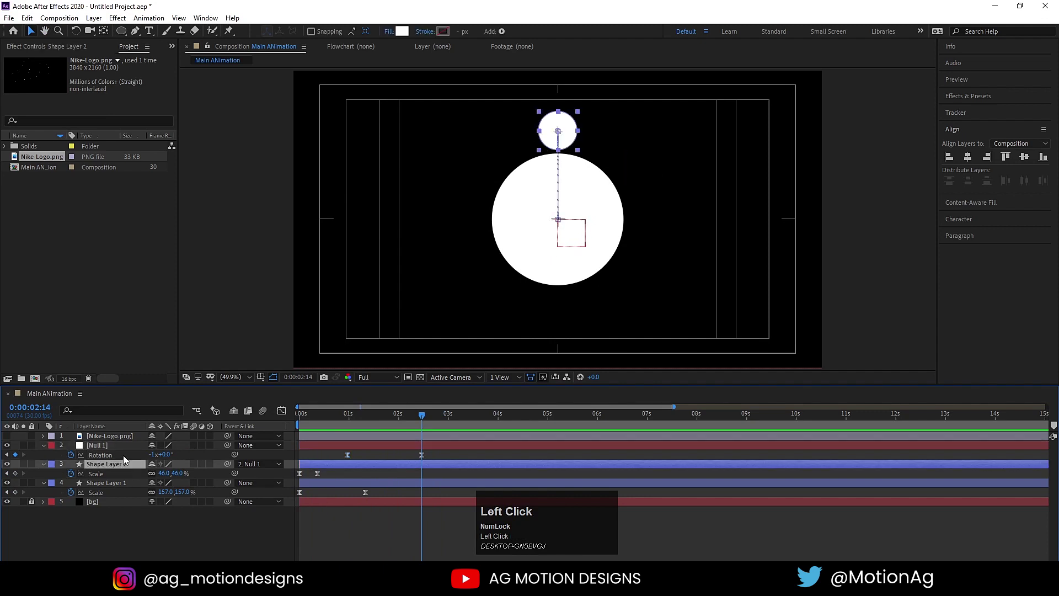
{"action": "key", "text": "p"}
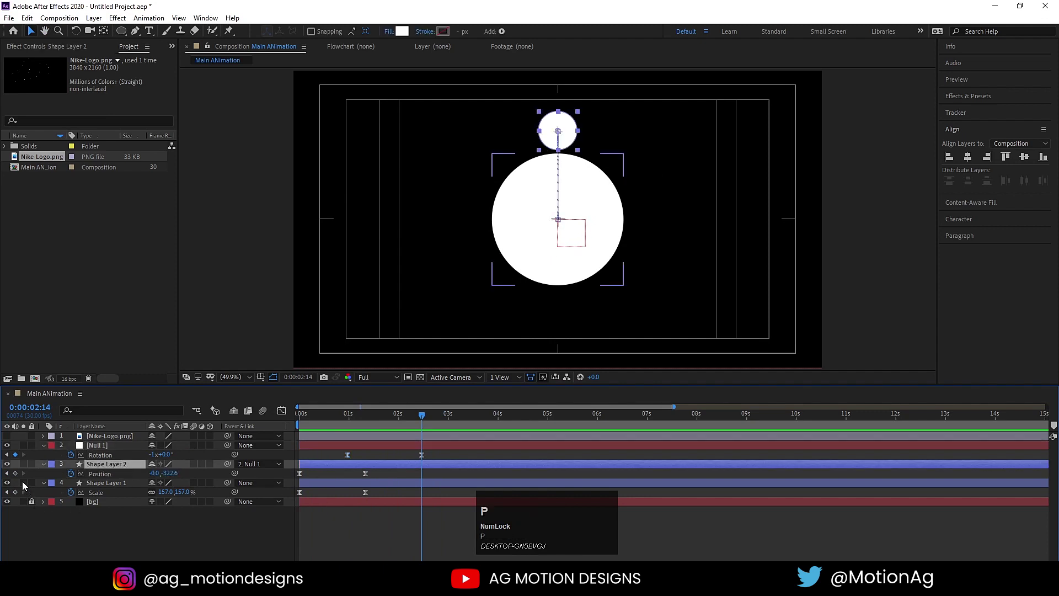
{"action": "left_click", "coordinate": [19, 478]}
{"action": "key", "text": "space"}
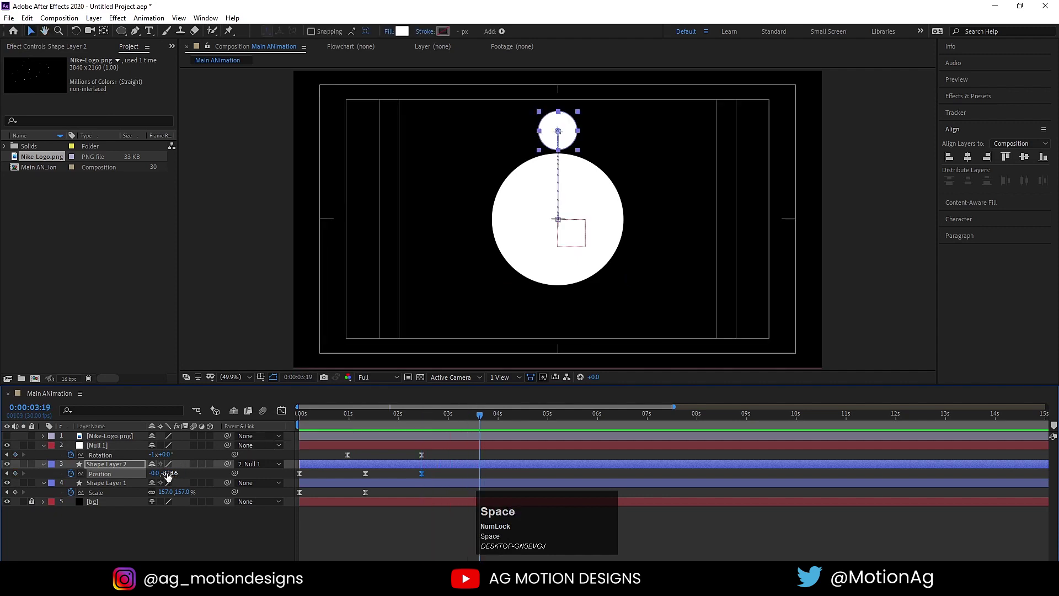
At 0:00:03:08 set the small circle's Position to 0, 2.4 and Easy Ease the move
{"action": "left_click_drag", "start_coordinate": [170, 480], "coordinate": [429, 494]}
{"action": "key", "text": "j"}
{"action": "key", "text": "space"}
{"action": "key", "text": "j"}
{"action": "left_click_drag", "start_coordinate": [483, 480], "coordinate": [26, 470]}
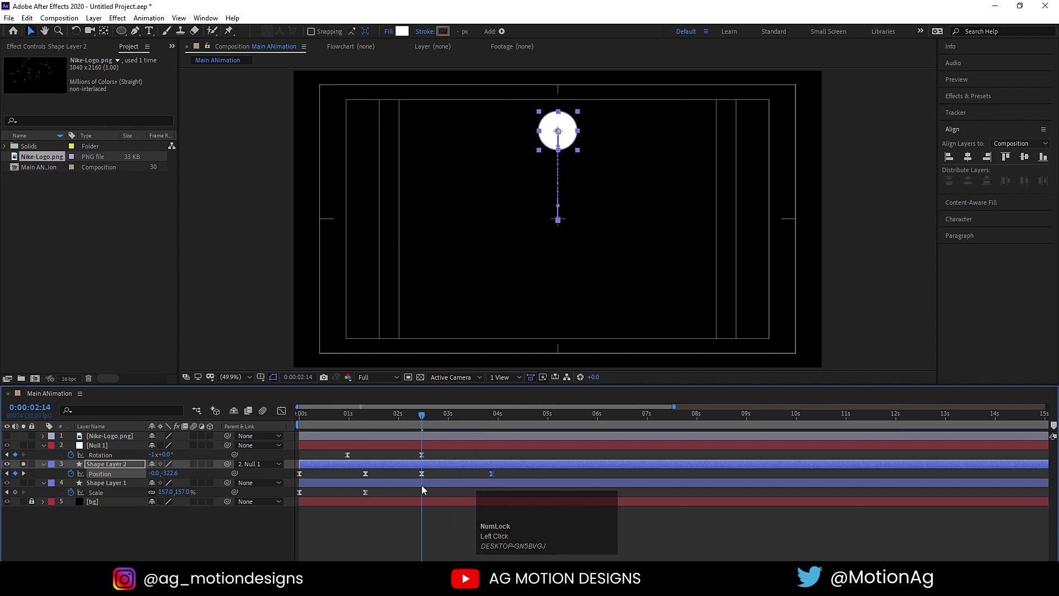
{"action": "left_click_drag", "start_coordinate": [418, 475], "coordinate": [515, 485]}
{"action": "key", "text": "F9"}
Preview and fine-tune so the small circle lands in the big circle's centre
{"action": "left_click_drag", "start_coordinate": [287, 418], "coordinate": [283, 407]}
{"action": "key", "text": "space"}
{"action": "left_click_drag", "start_coordinate": [467, 475], "coordinate": [423, 423]}
{"action": "key", "text": "space"}
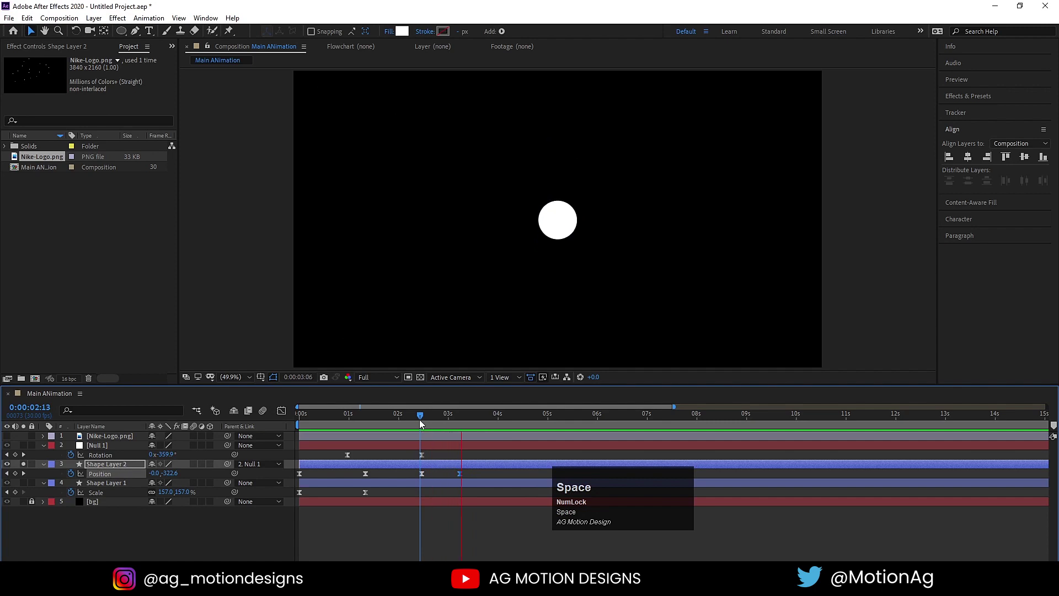
{"action": "left_click_drag", "start_coordinate": [466, 425], "coordinate": [28, 467]}
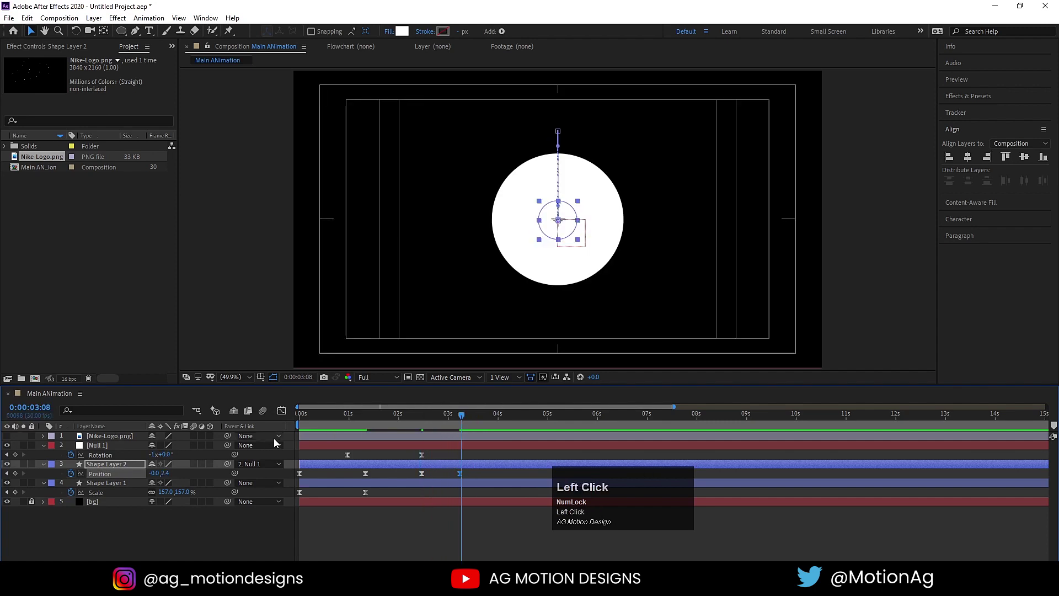
{"action": "key", "text": "k"}
{"action": "type", "text": "kj"}
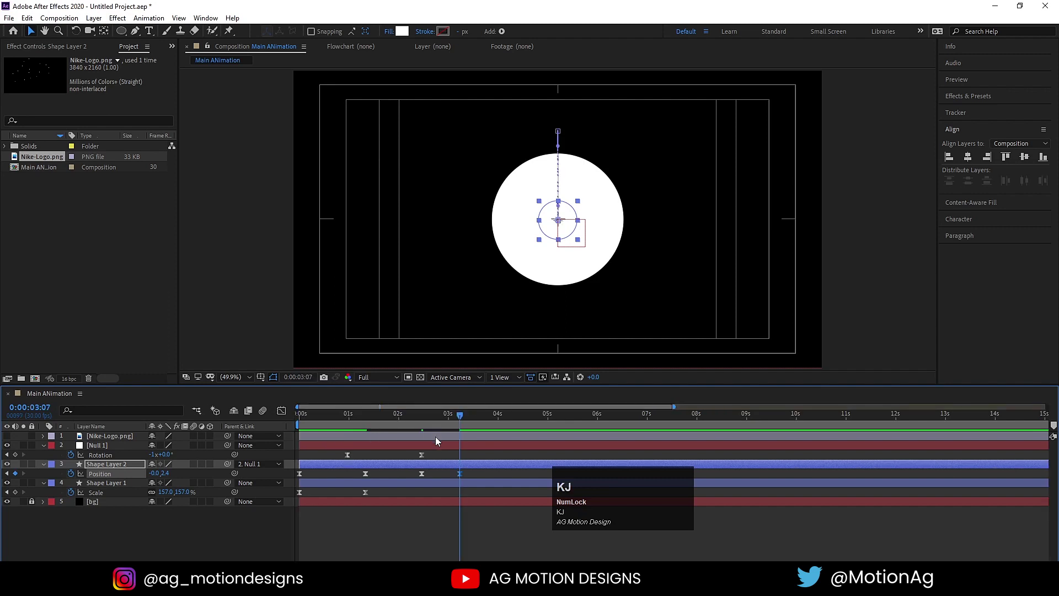
Show the Nike-Logo layer, move it under Null 1 and parent it to Shape Layer 2
{"action": "left_click", "coordinate": [438, 455]}
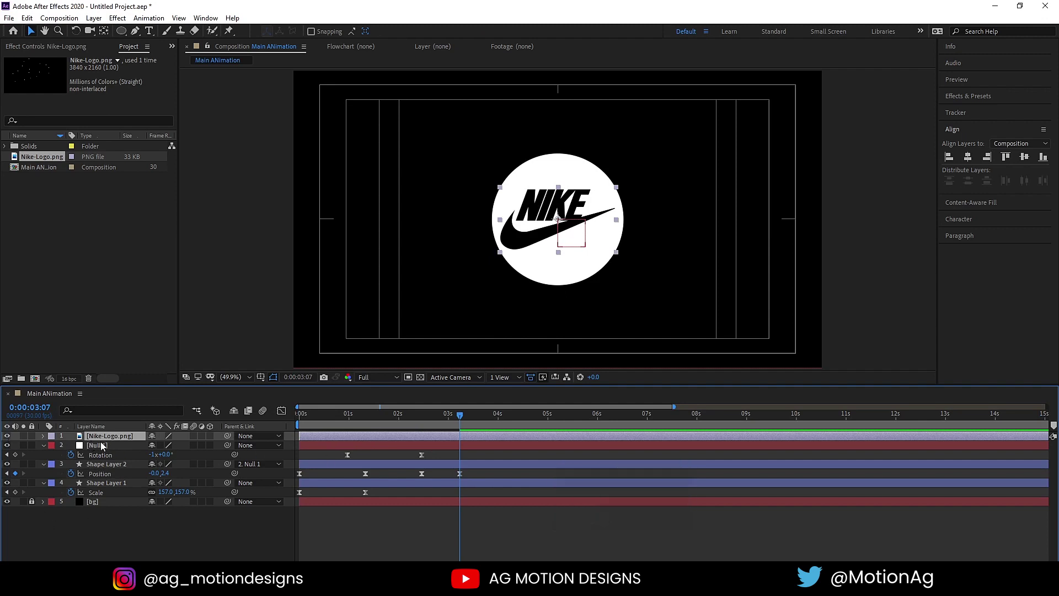
{"action": "left_click", "coordinate": [127, 439]}
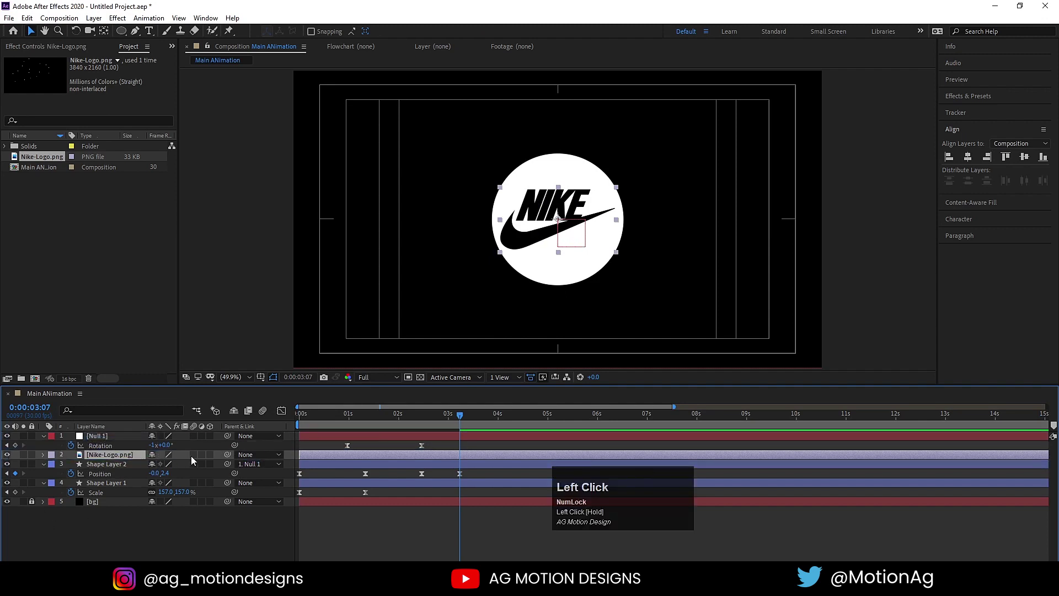
{"action": "left_click", "coordinate": [232, 457]}
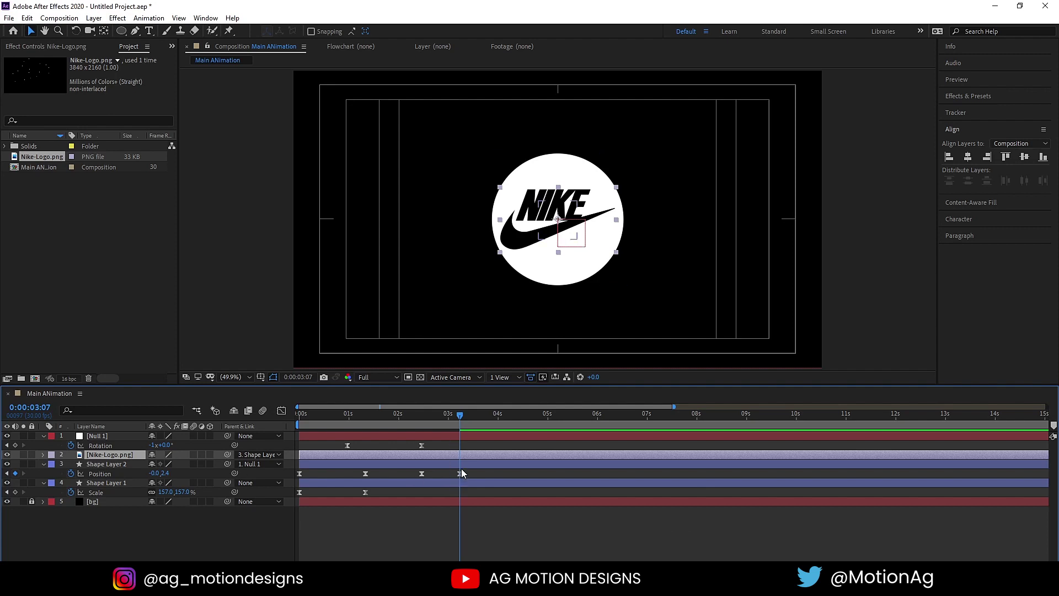
{"action": "left_click", "coordinate": [469, 468]}
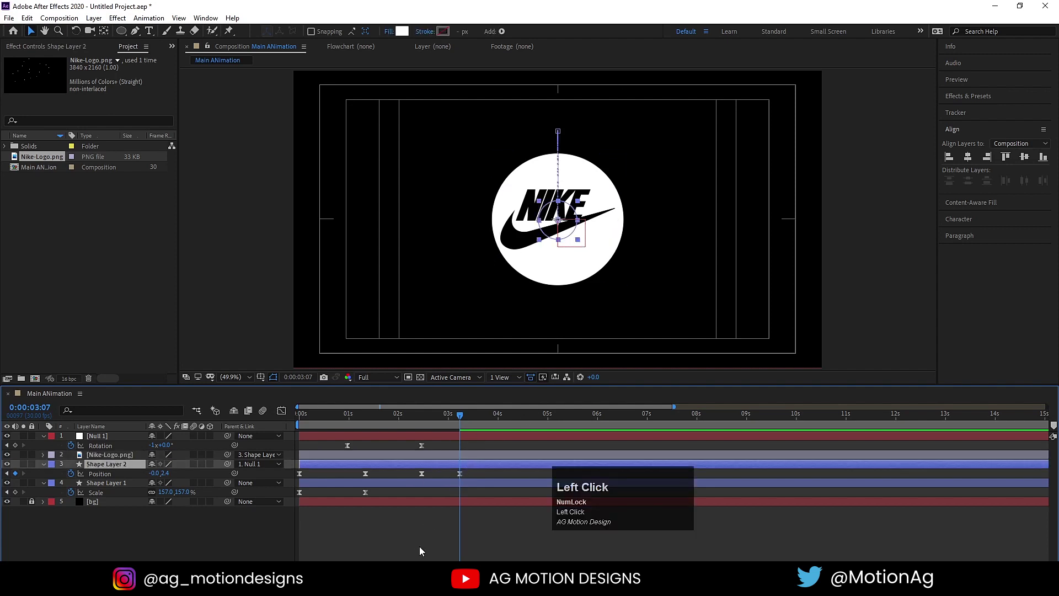
Scrub and preview the logo travelling with the orbiting small circle
{"action": "left_click_drag", "start_coordinate": [451, 417], "coordinate": [452, 459]}
{"action": "key", "text": "space"}
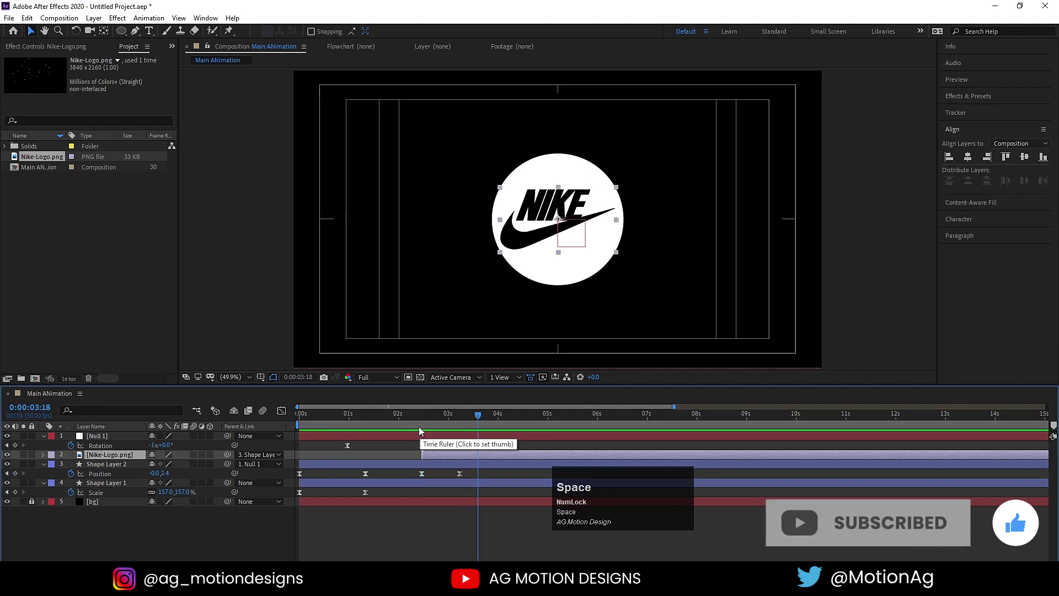
{"action": "left_click", "coordinate": [424, 421]}
{"action": "key", "text": "space"}
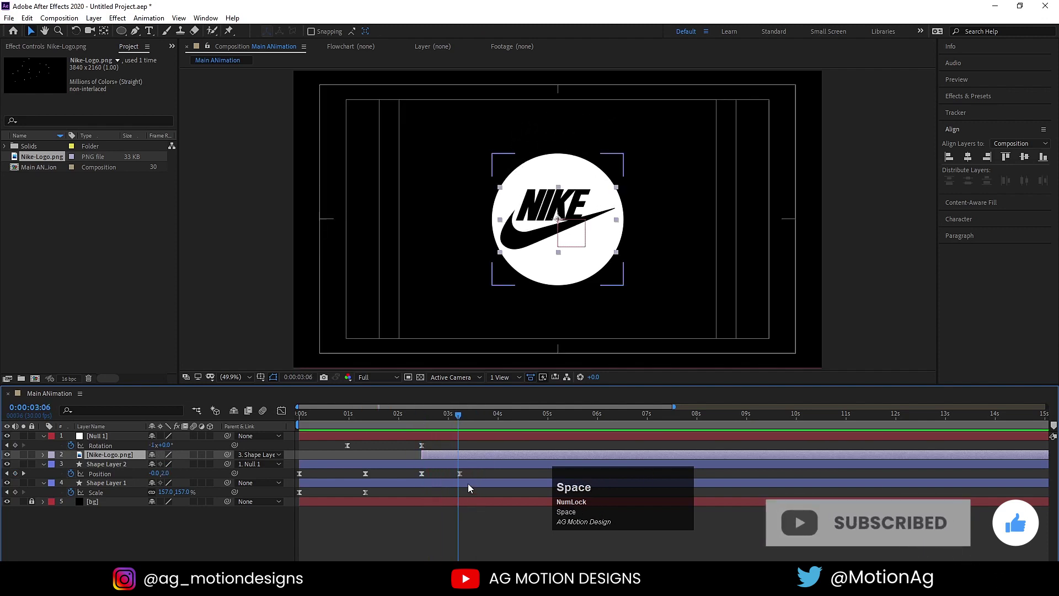
{"action": "left_click", "coordinate": [464, 480]}
{"action": "key", "text": "space"}
{"action": "left_click", "coordinate": [424, 426]}
{"action": "key", "text": "space"}
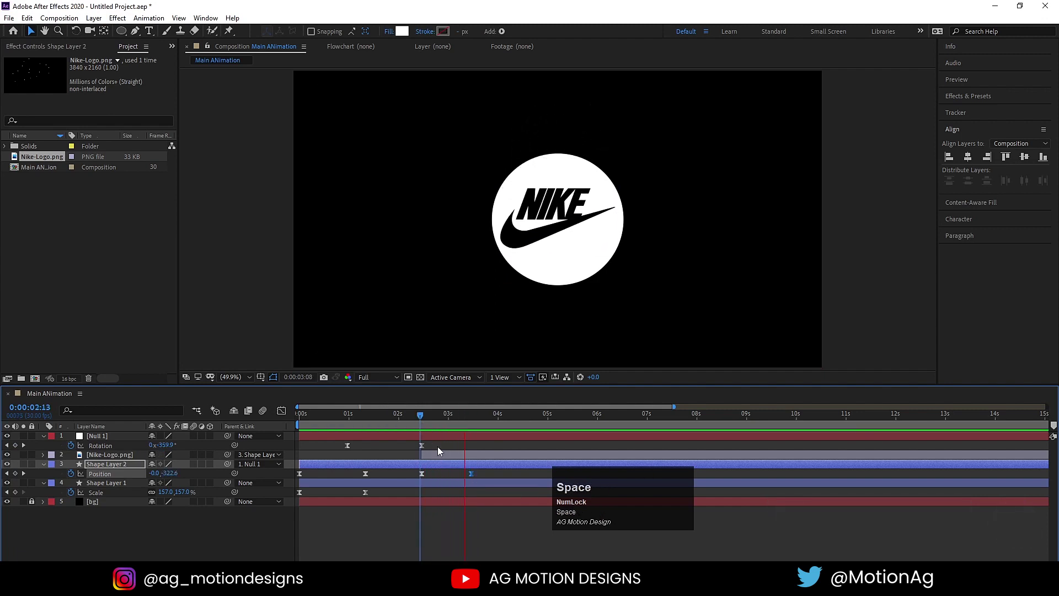
{"action": "left_click_drag", "start_coordinate": [435, 424], "coordinate": [436, 470]}
{"action": "key", "text": "space"}
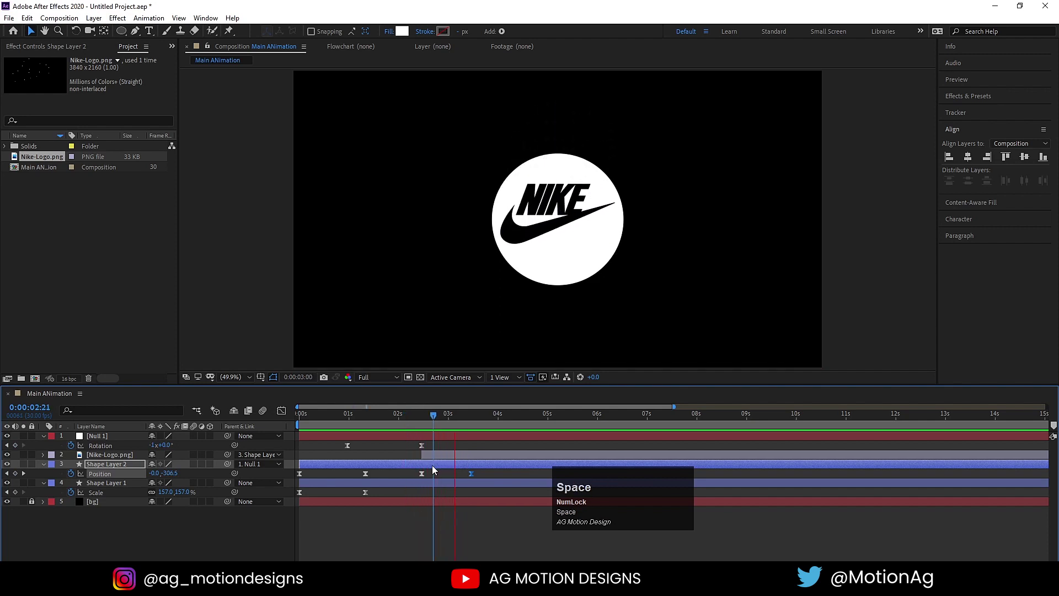
Duplicate the big circle as Shape Layer 3 and place it directly above the Nike logo
{"action": "left_click_drag", "start_coordinate": [429, 426], "coordinate": [114, 485]}
{"action": "key", "text": "ctrl+d"}
{"action": "left_click_drag", "start_coordinate": [115, 487], "coordinate": [109, 469]}
Set Nike-Logo's Track Matte to Alpha Matte "Shape Layer 3"
{"action": "key", "text": "F4"}
{"action": "left_click", "coordinate": [225, 466]}
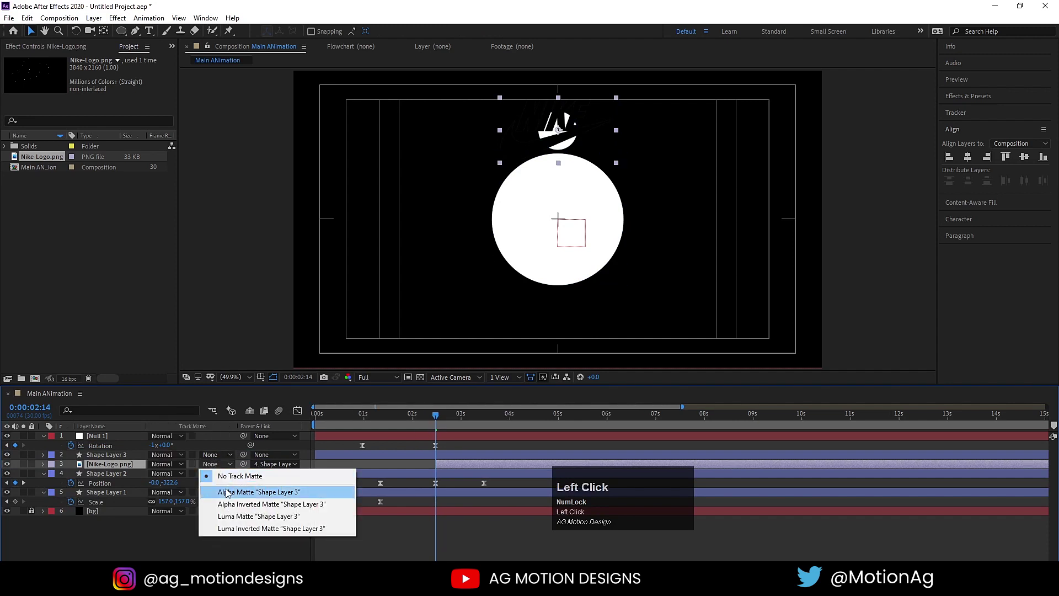
{"action": "key", "text": "space"}
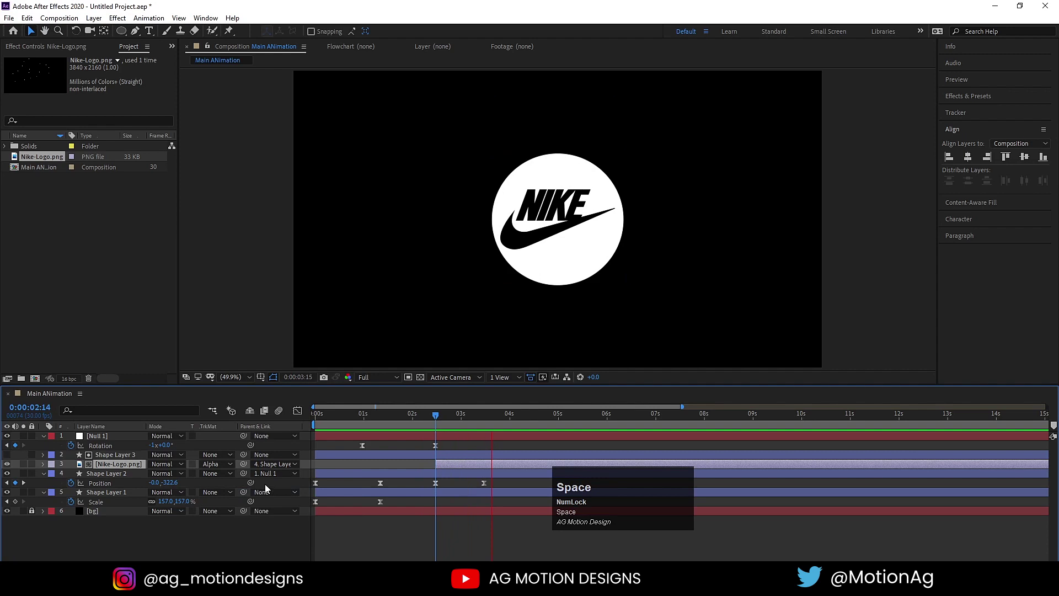
{"action": "left_click", "coordinate": [388, 422]}
{"action": "key", "text": "space"}
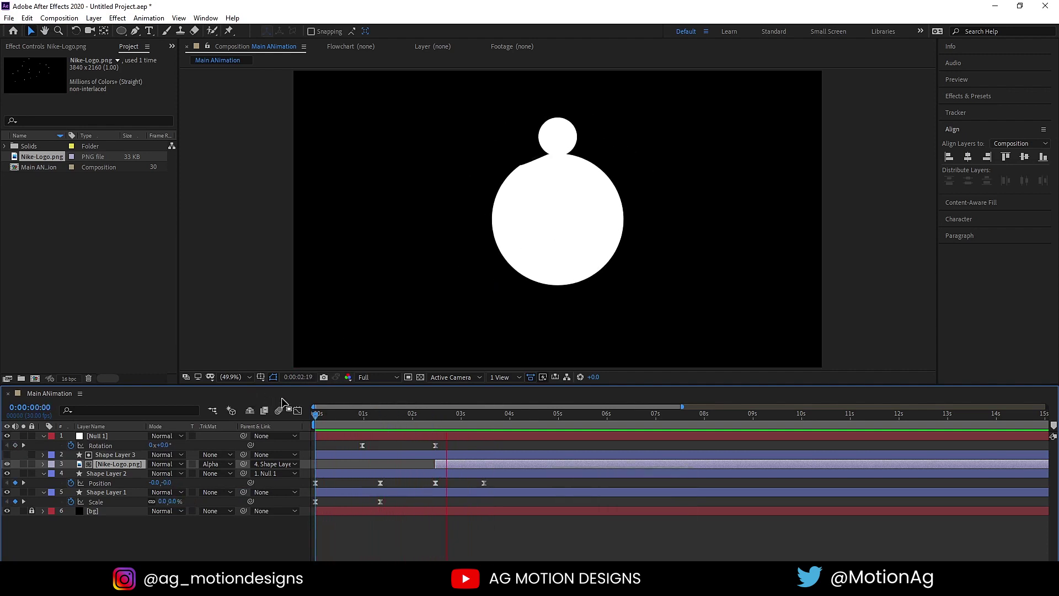
Scrub through and preview the logo revealing inside the circle, then deselect all layers
{"action": "key", "text": "space"}
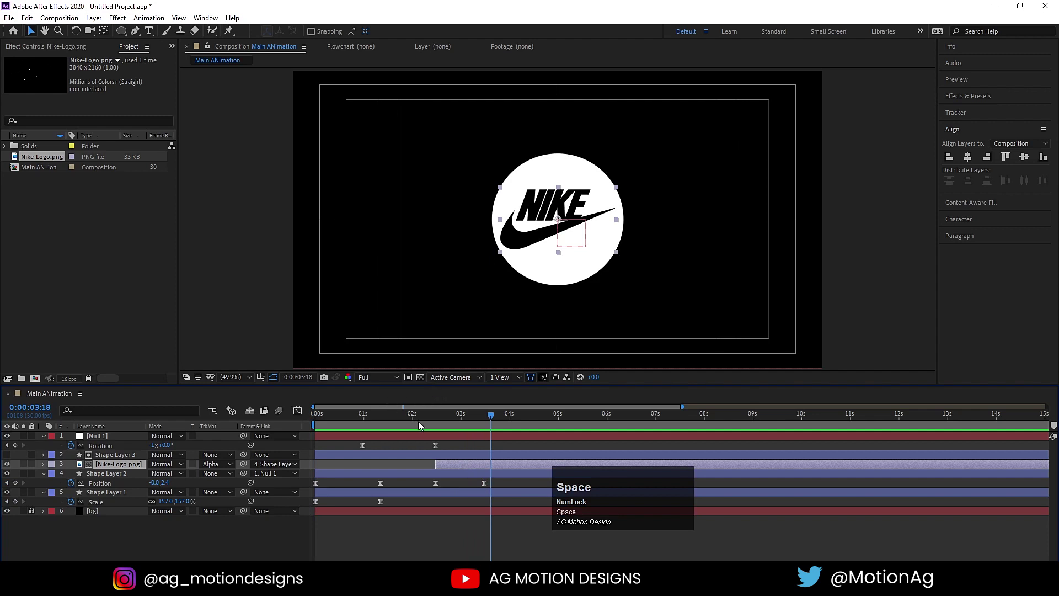
{"action": "left_click", "coordinate": [444, 420]}
{"action": "key", "text": "space"}
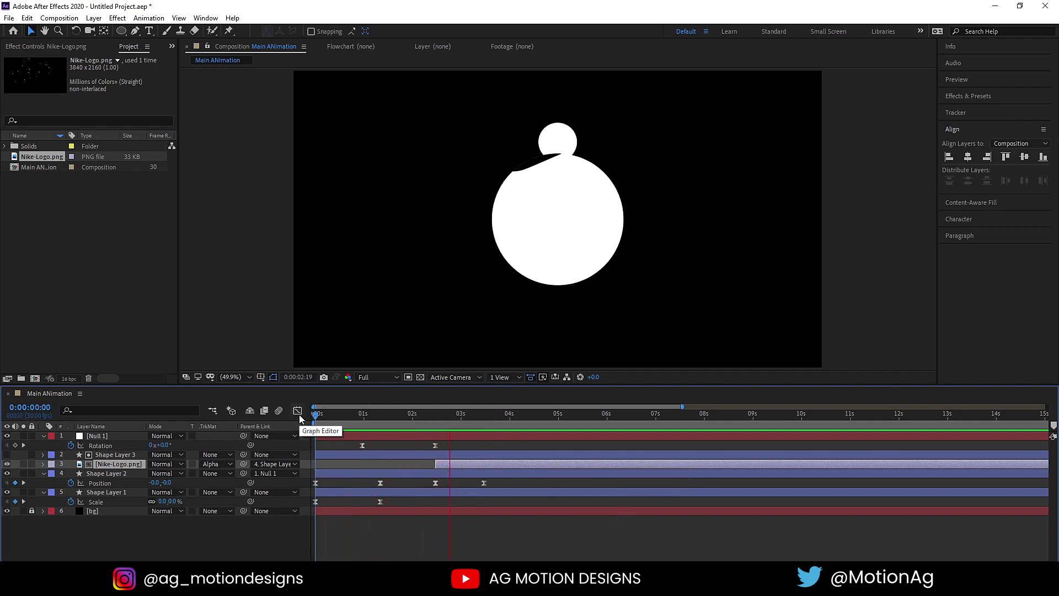
{"action": "key", "text": "space"}
{"action": "left_click", "coordinate": [376, 423]}
{"action": "key", "text": "space"}
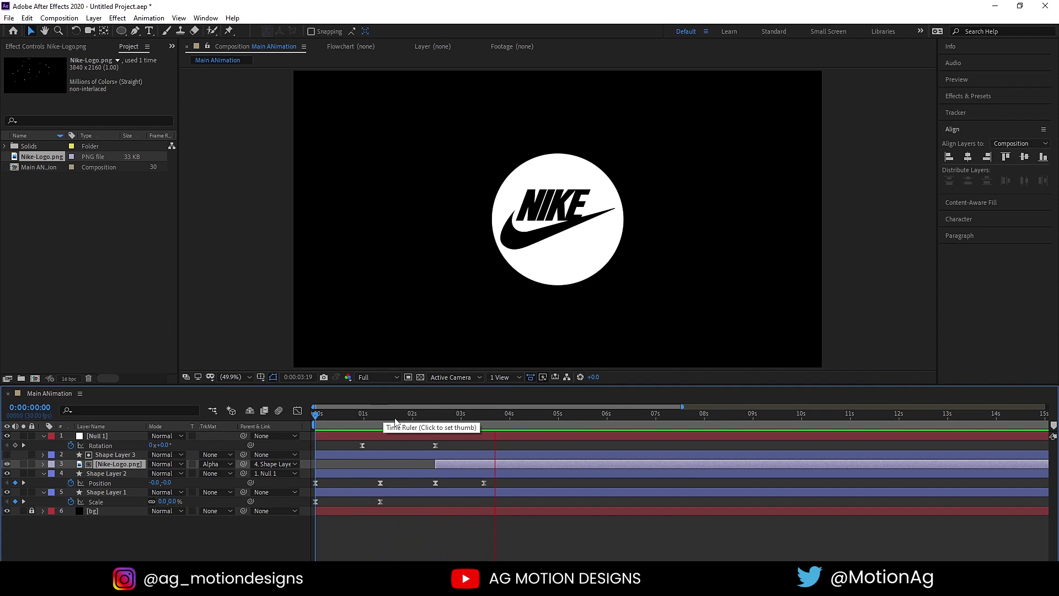
{"action": "key", "text": "space"}
{"action": "left_click", "coordinate": [430, 425]}
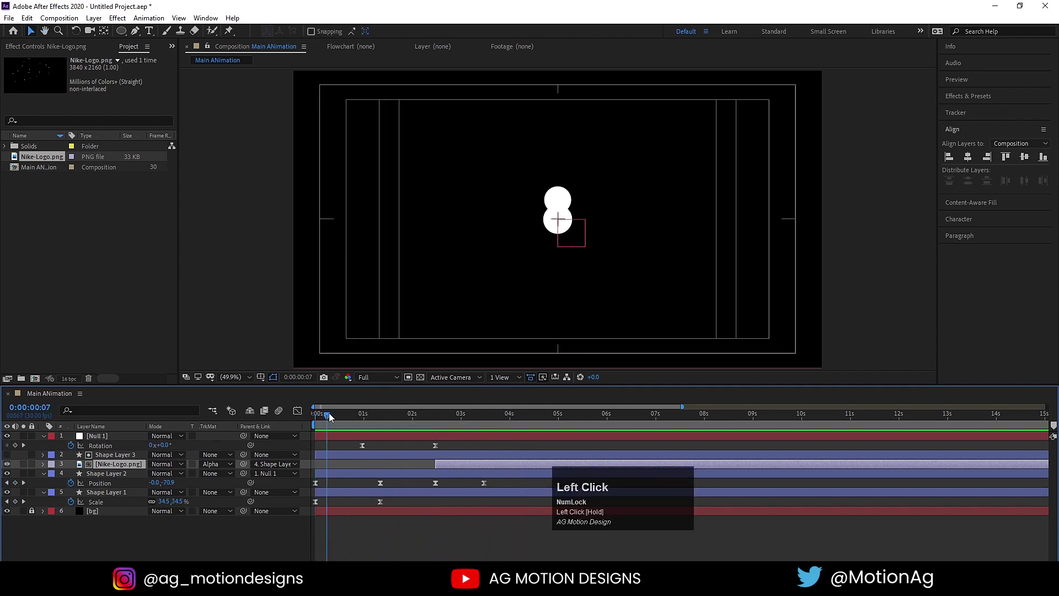
{"action": "key", "text": "space"}
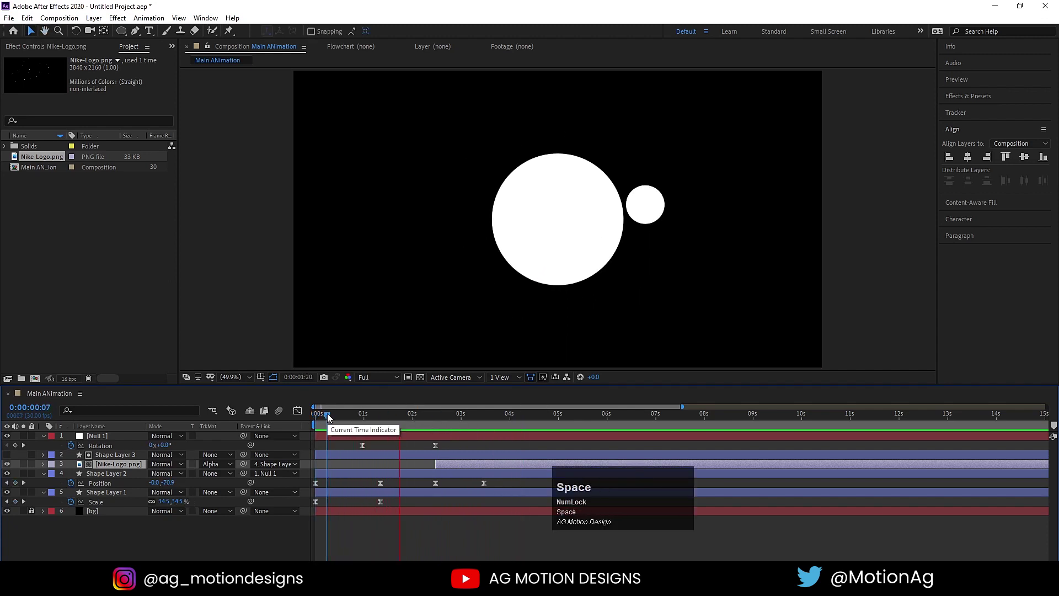
{"action": "key", "text": "space"}
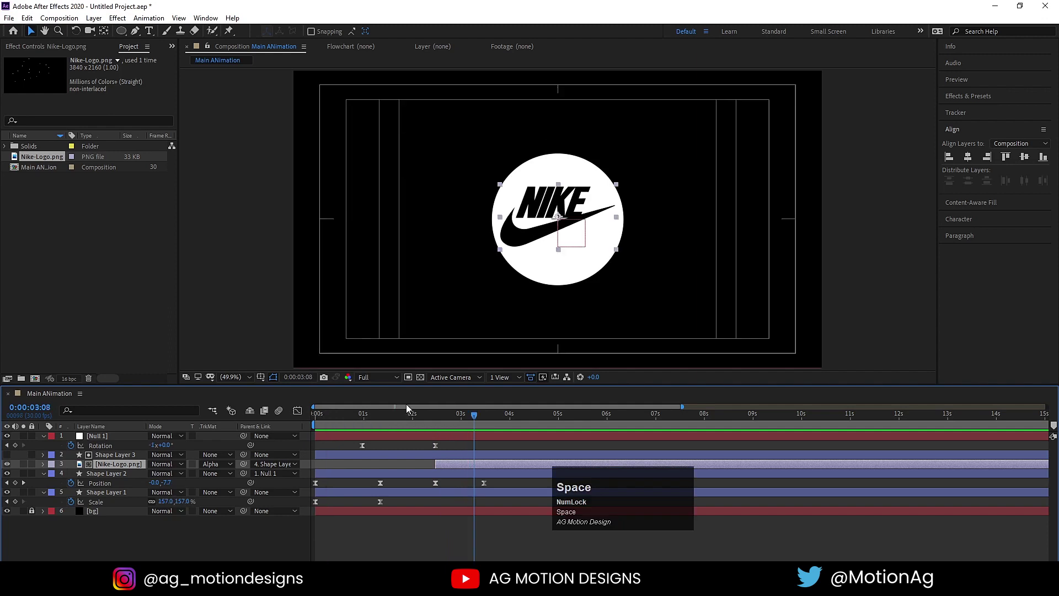
{"action": "left_click", "coordinate": [350, 421]}
Preview, then rename the small circle layer to 'white circle'
{"action": "key", "text": "space"}
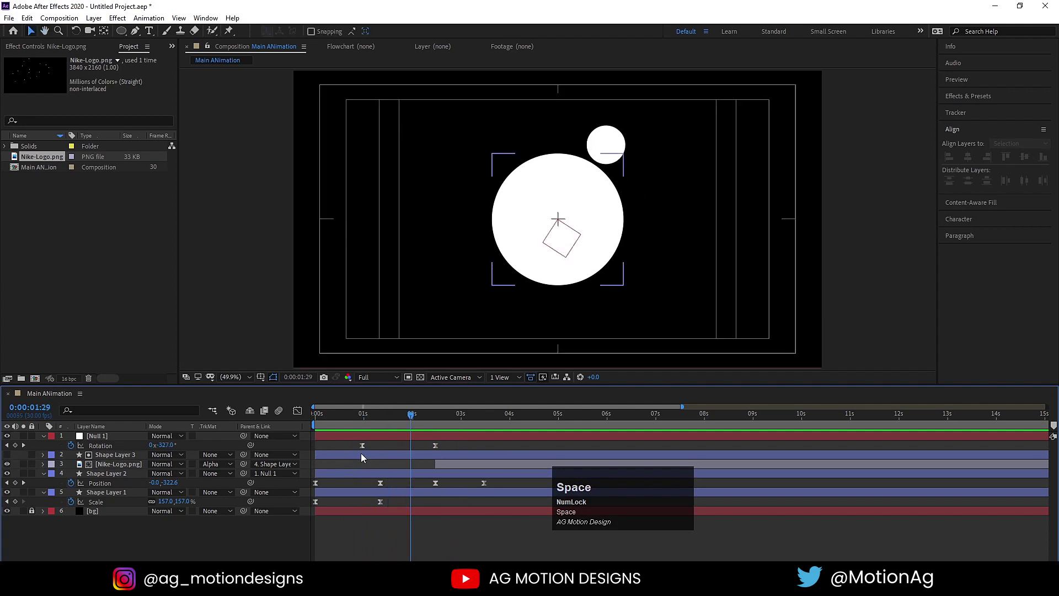
{"action": "left_click_drag", "start_coordinate": [350, 421], "coordinate": [333, 476]}
{"action": "key", "text": "space"}
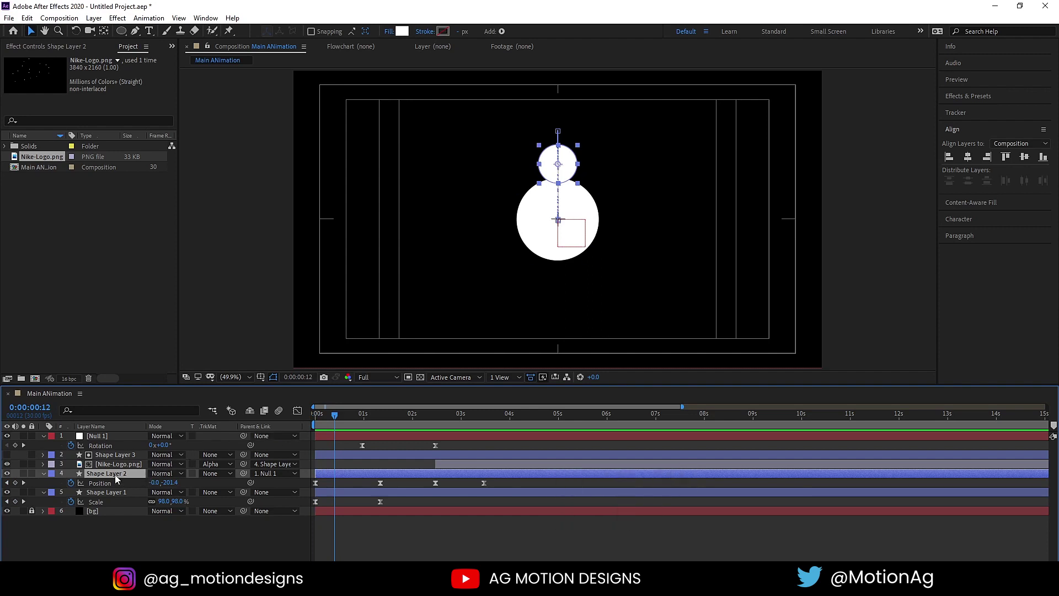
{"action": "left_click", "coordinate": [119, 478]}
{"action": "key", "text": "Return"}
{"action": "type", "text": "white"}
{"action": "key", "text": "space"}
{"action": "type", "text": "circle"}
{"action": "key", "text": "Return"}
{"action": "left_click", "coordinate": [123, 476]}
Duplicate it and rename the copy 'black circle 2'
{"action": "key", "text": "ctrl+d"}
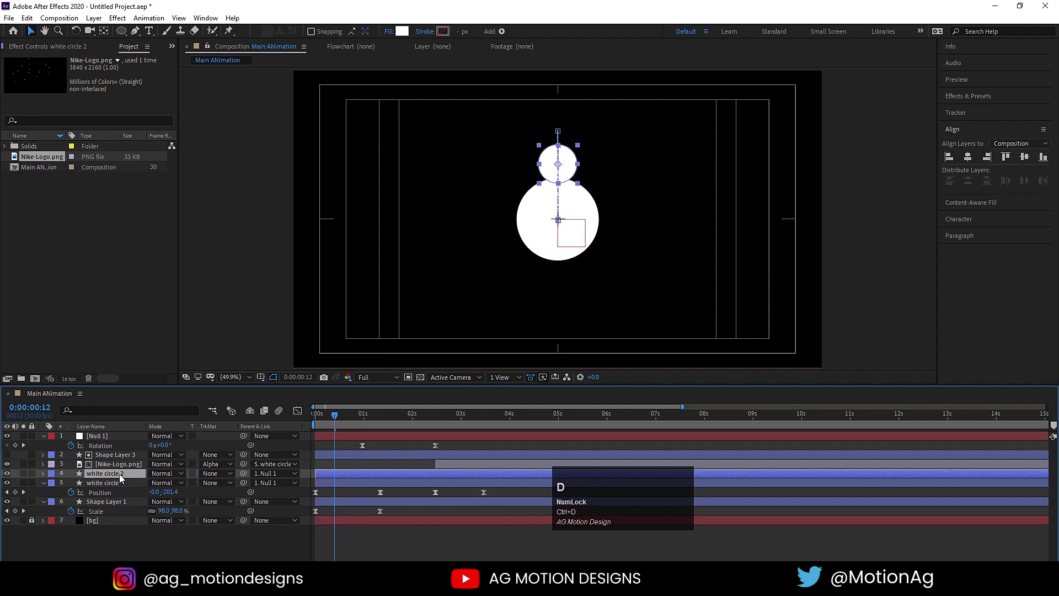
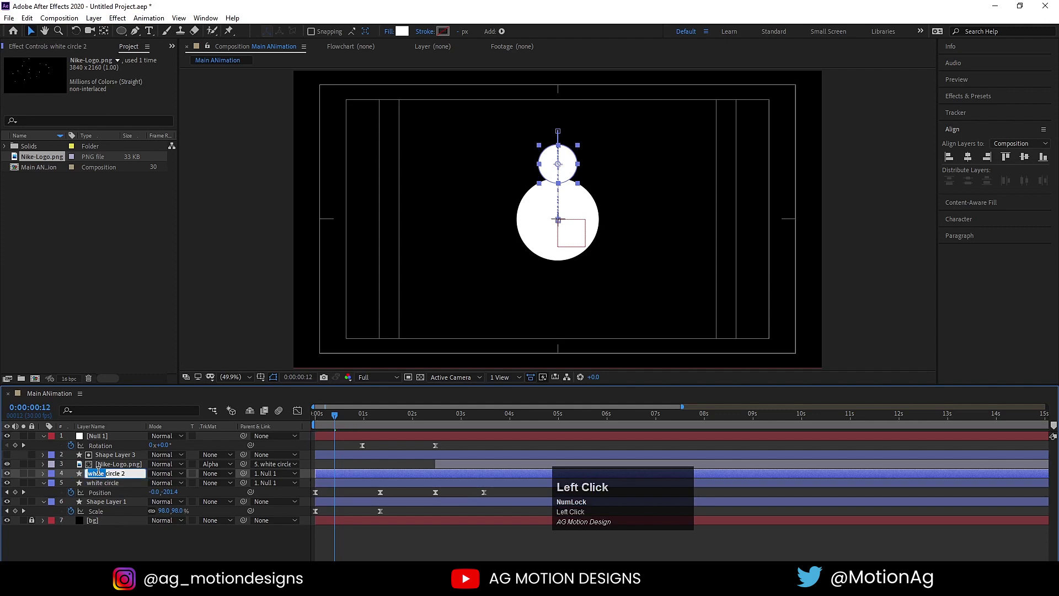
{"action": "type", "text": "black"}
{"action": "key", "text": "space"}
Duplicate the big circle as Shape Layer 4 above black circle 2 to serve as its alpha matte
{"action": "left_click_drag", "start_coordinate": [105, 482], "coordinate": [313, 161]}
{"action": "left_click", "coordinate": [312, 160]}
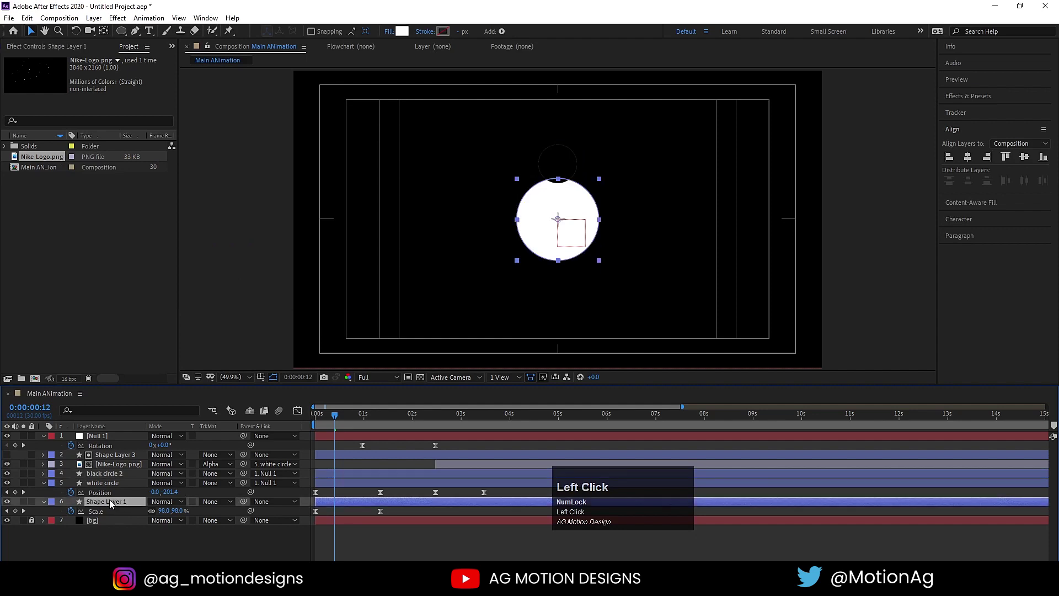
{"action": "key", "text": "ctrl+d"}
{"action": "left_click_drag", "start_coordinate": [114, 504], "coordinate": [303, 416]}
{"action": "key", "text": "space"}
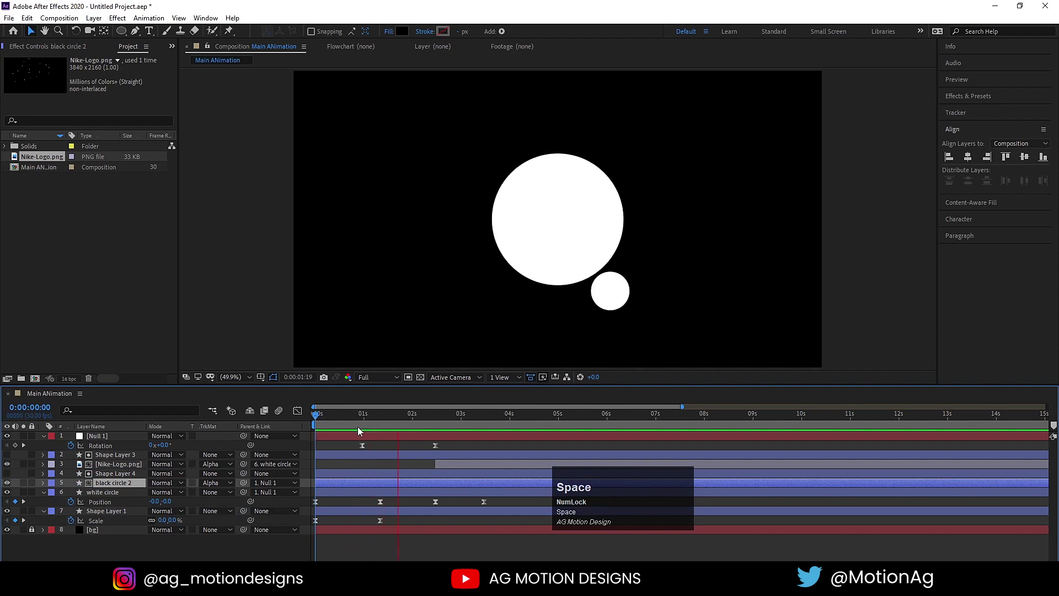
At 0:00:01:10 trim the out points of Shape Layer 4 and black circle 2 with Alt+]
{"action": "left_click", "coordinate": [357, 424]}
{"action": "key", "text": "space"}
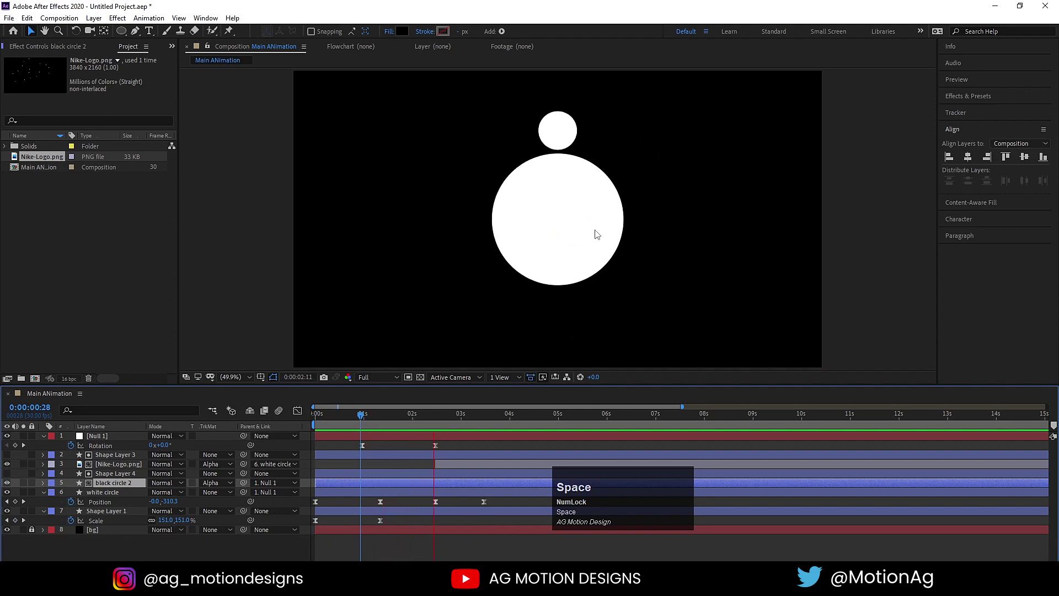
{"action": "key", "text": "space"}
{"action": "left_click", "coordinate": [434, 422]}
{"action": "key", "text": "space"}
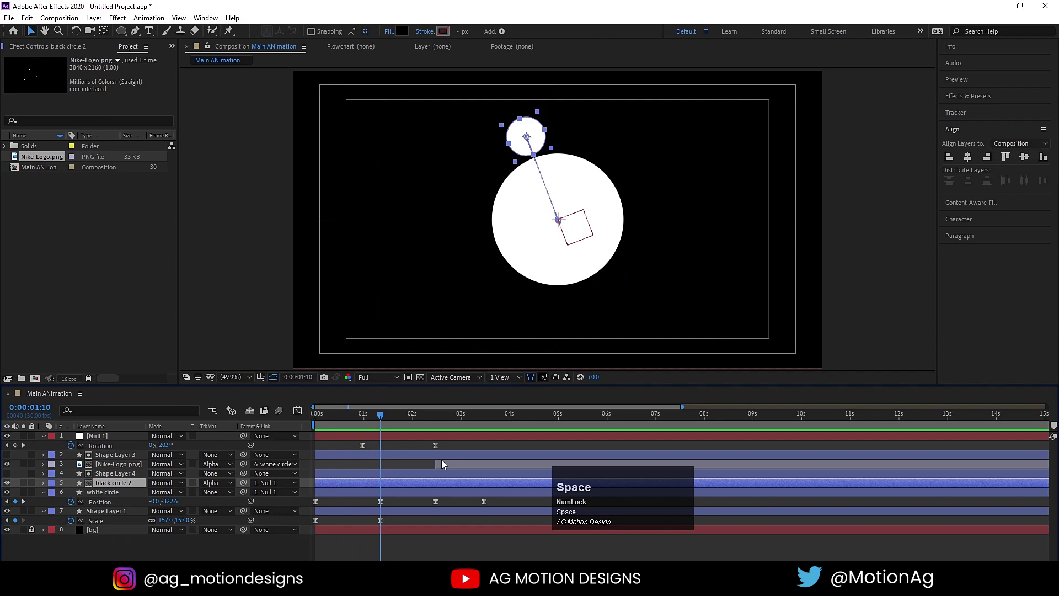
{"action": "left_click", "coordinate": [387, 476]}
{"action": "key", "text": "alt+]"}
{"action": "key", "text": "space"}
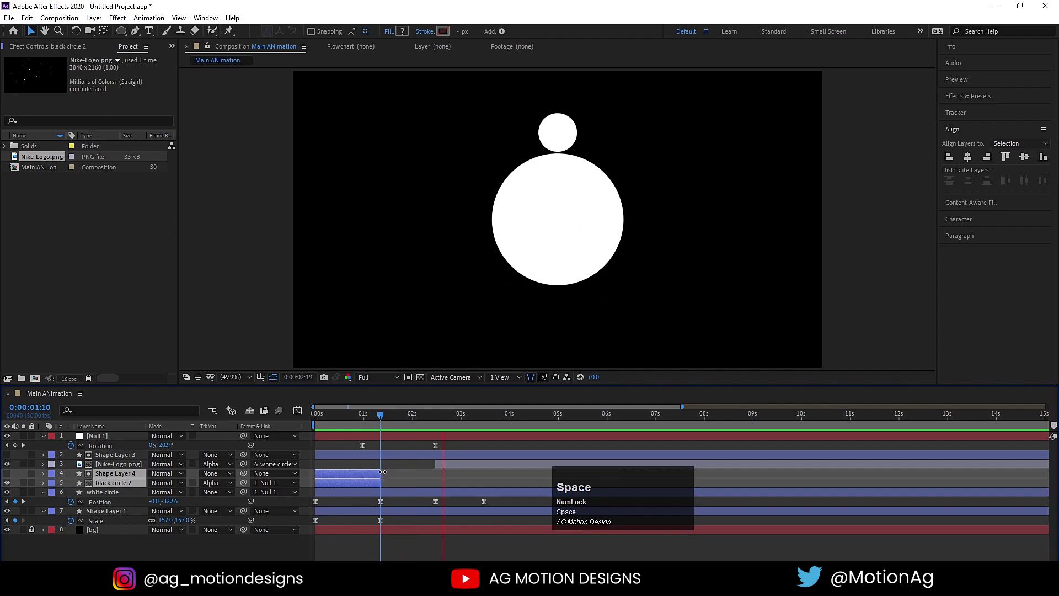
Return to the first frame, collapse the layer properties and preview
{"action": "left_click", "coordinate": [335, 423]}
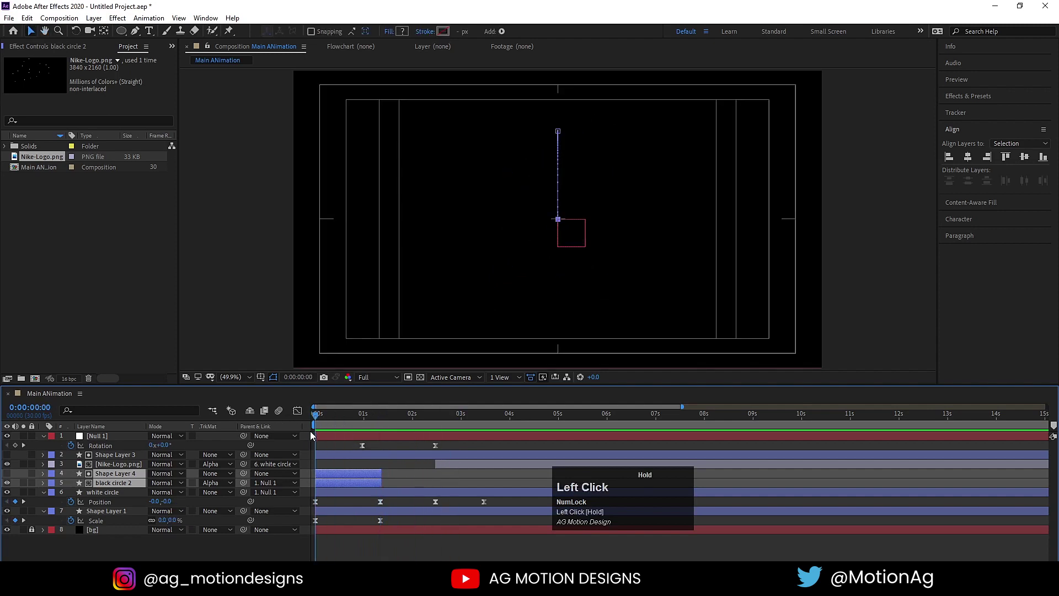
{"action": "key", "text": "u"}
{"action": "key", "text": "space"}
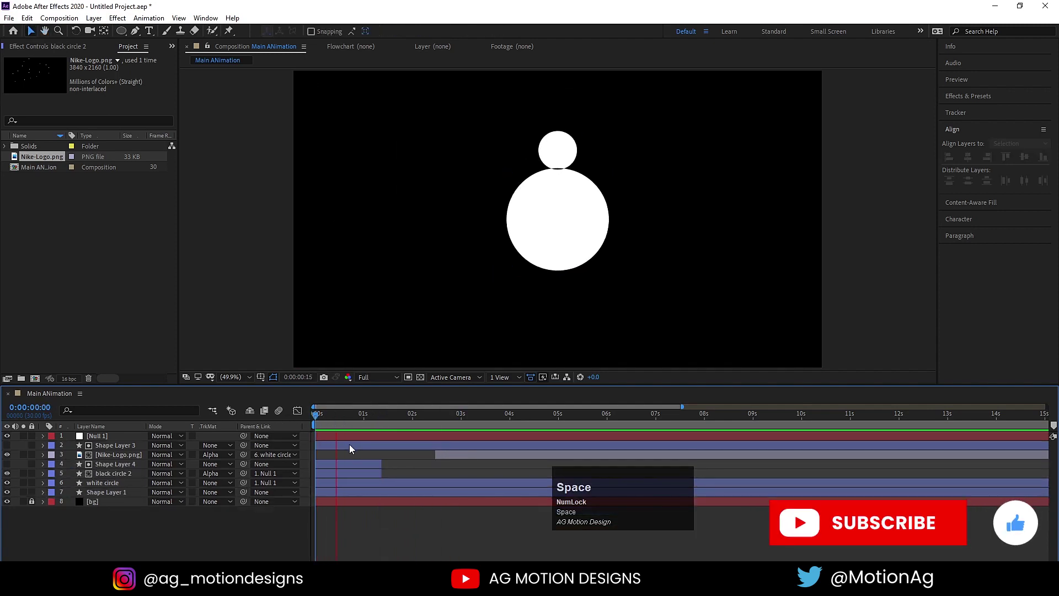
{"action": "key", "text": "space"}
{"action": "left_click", "coordinate": [331, 429]}
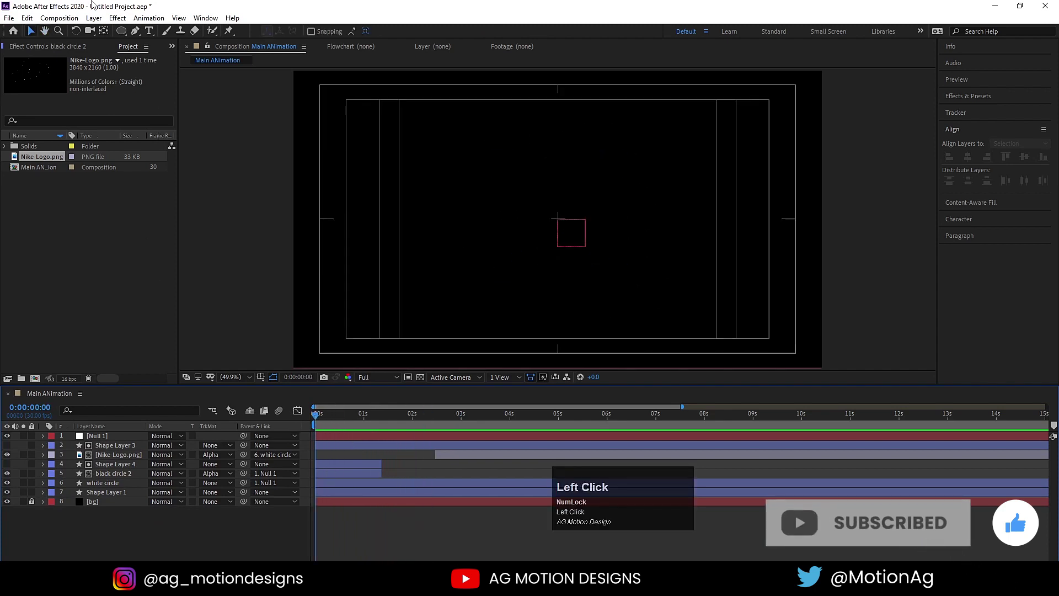
With the Pen tool draw a vertical line from the composition centre straight up to the top
{"action": "left_click", "coordinate": [140, 39]}
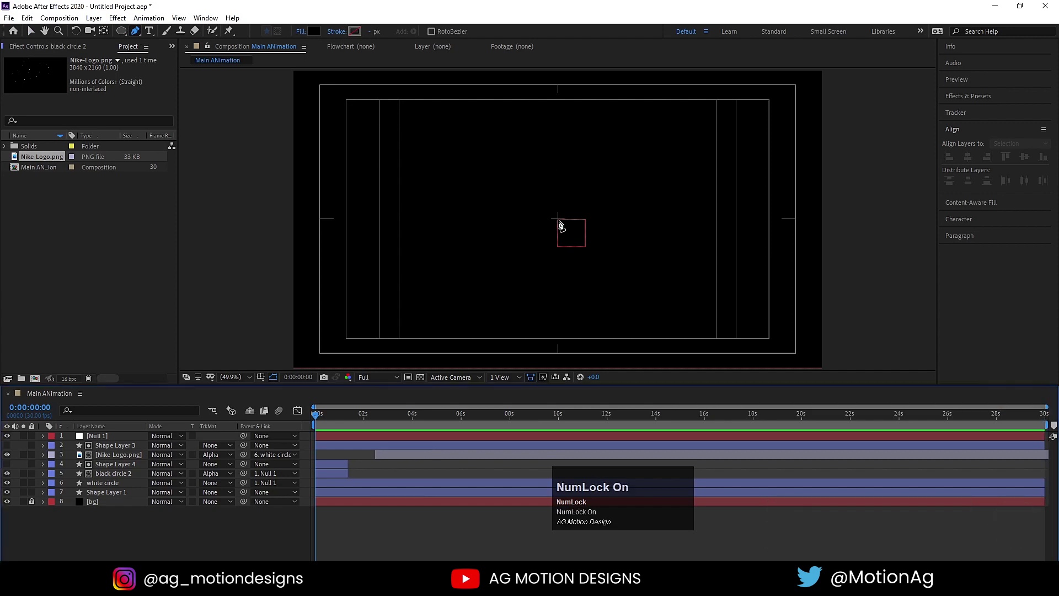
{"action": "left_click", "coordinate": [559, 228]}
{"action": "left_click_drag", "start_coordinate": [559, 85], "coordinate": [310, 163]}
{"action": "key", "text": "ctrl+alt+Home"}
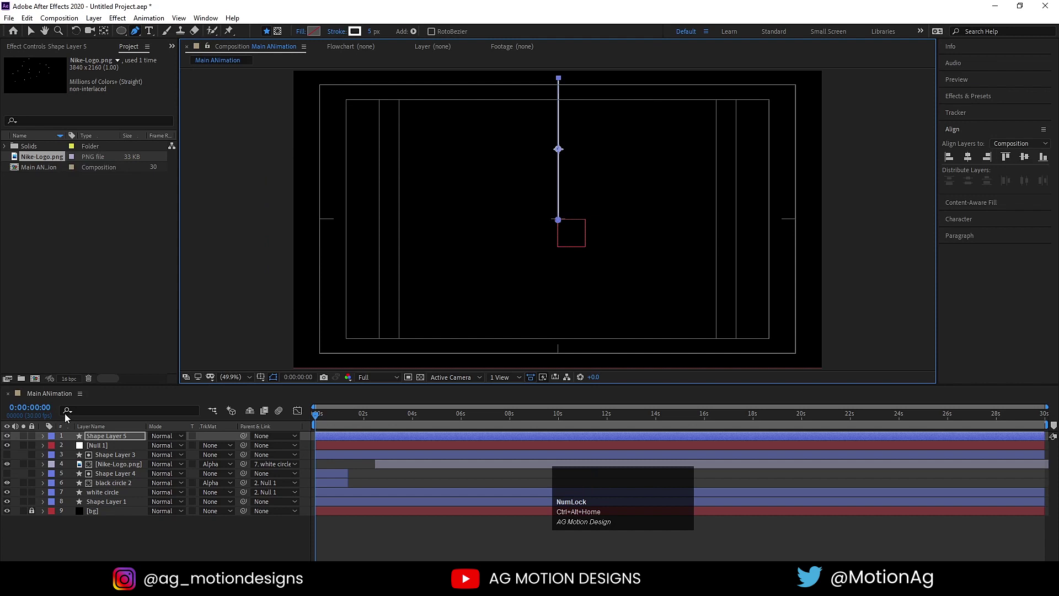
Add Zig Zag with Size 18, 5 ridges per segment and Smooth points to make it wavy
{"action": "left_click", "coordinate": [44, 439]}
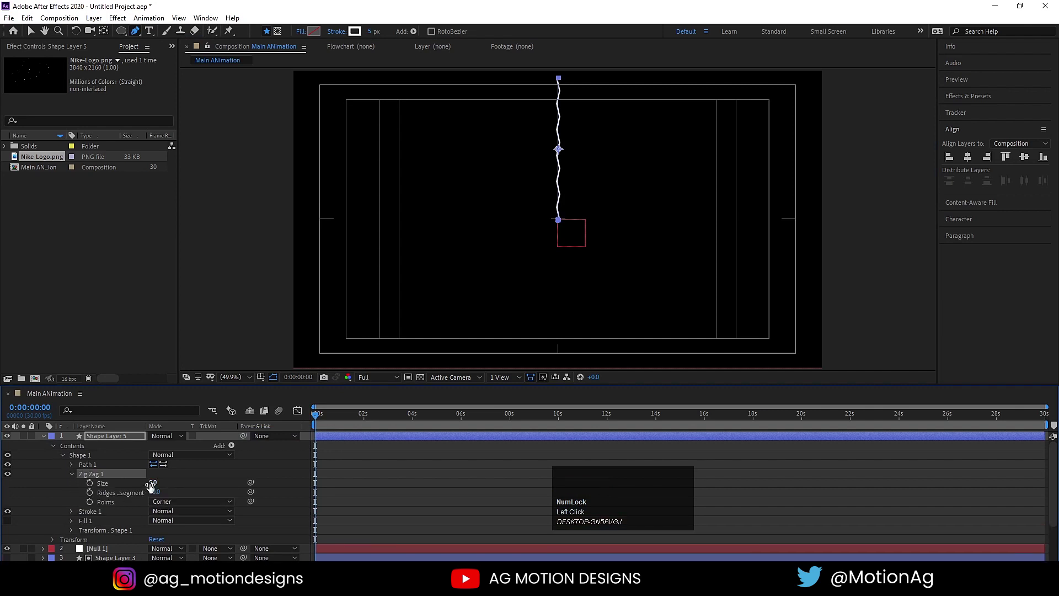
{"action": "left_click_drag", "start_coordinate": [152, 491], "coordinate": [167, 501]}
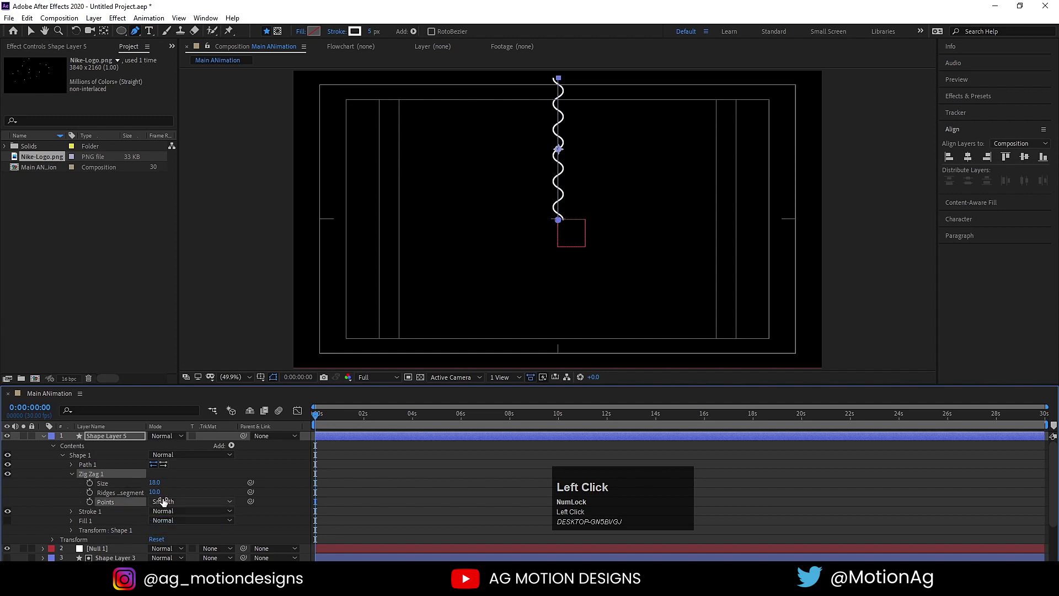
{"action": "key", "text": "Return"}
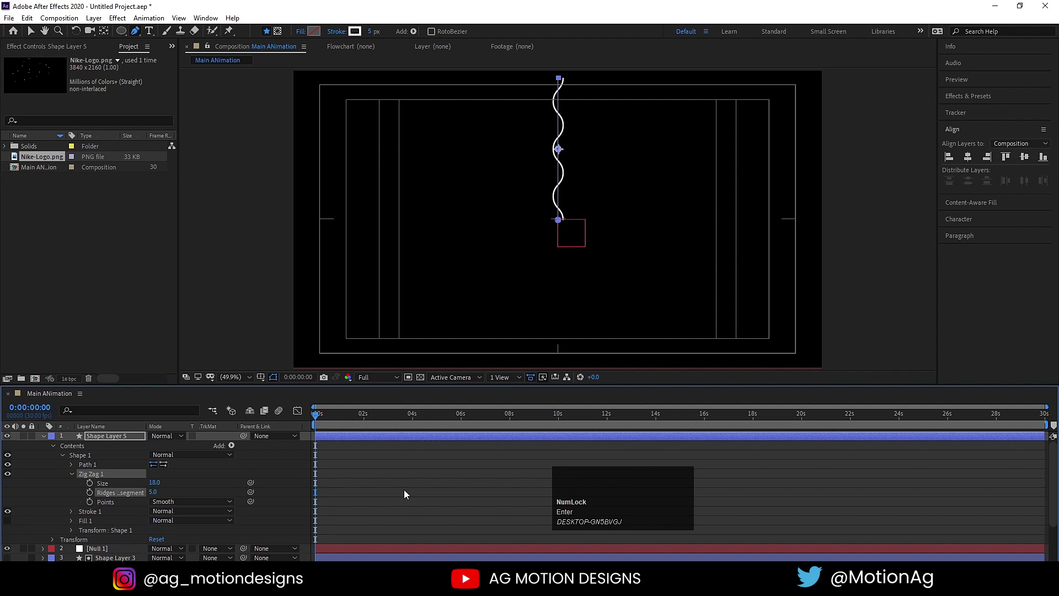
{"action": "left_click", "coordinate": [407, 492]}
{"action": "key", "text": "space"}
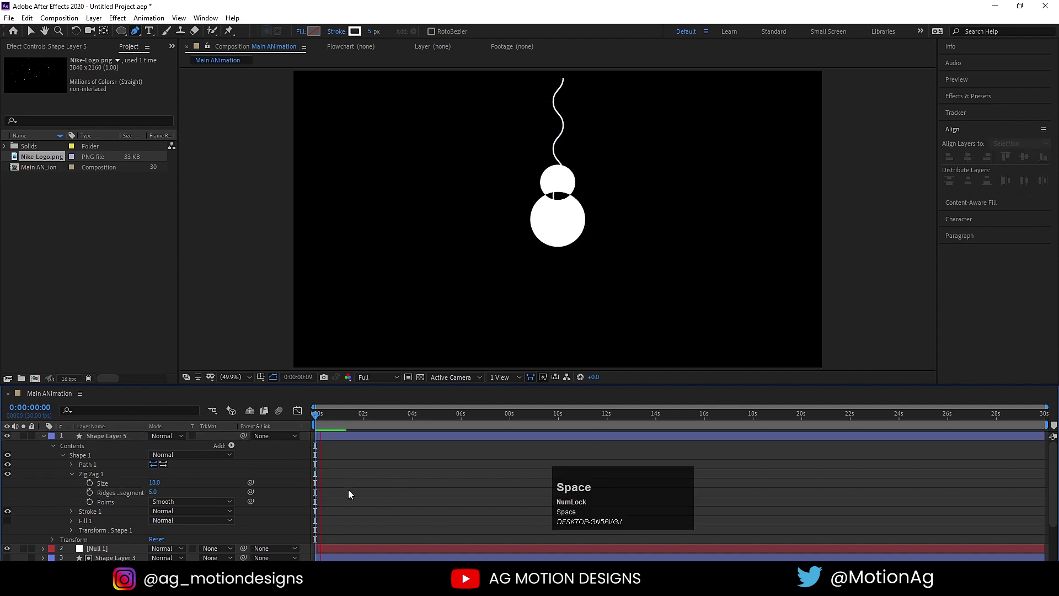
Add Trim Paths and keyframe End from 0% to 100% so the wavy line grows upward
{"action": "left_click_drag", "start_coordinate": [325, 418], "coordinate": [73, 479]}
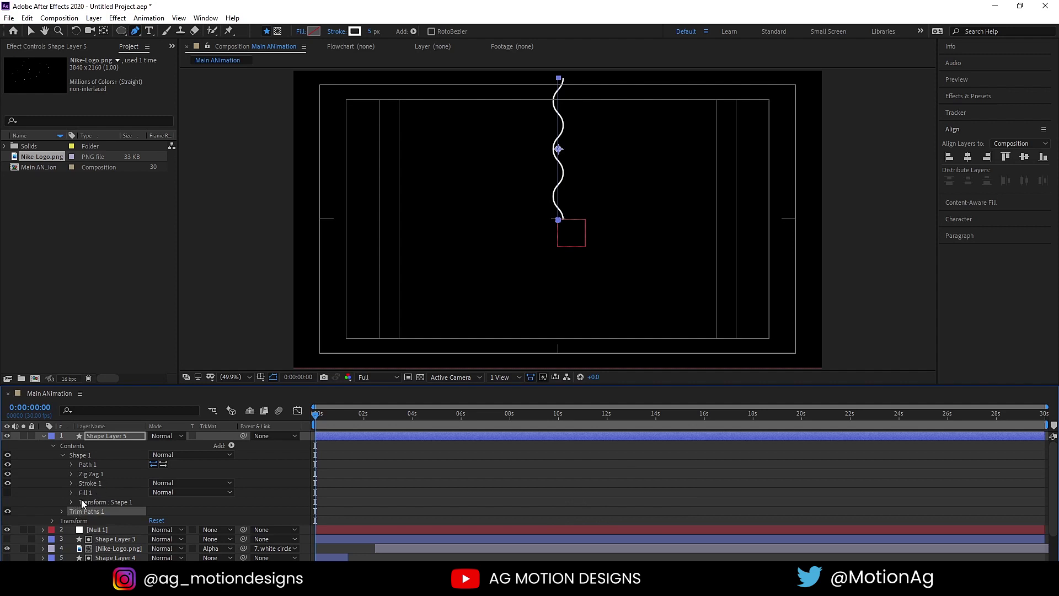
{"action": "left_click", "coordinate": [66, 515]}
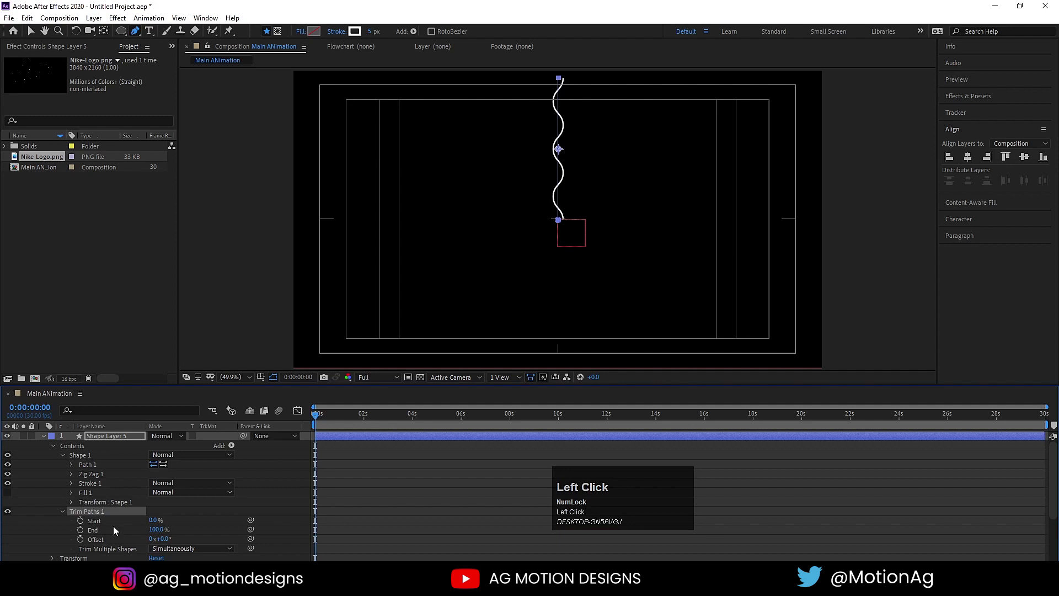
{"action": "key", "text": "Return"}
{"action": "left_click", "coordinate": [83, 531]}
{"action": "key", "text": "="}
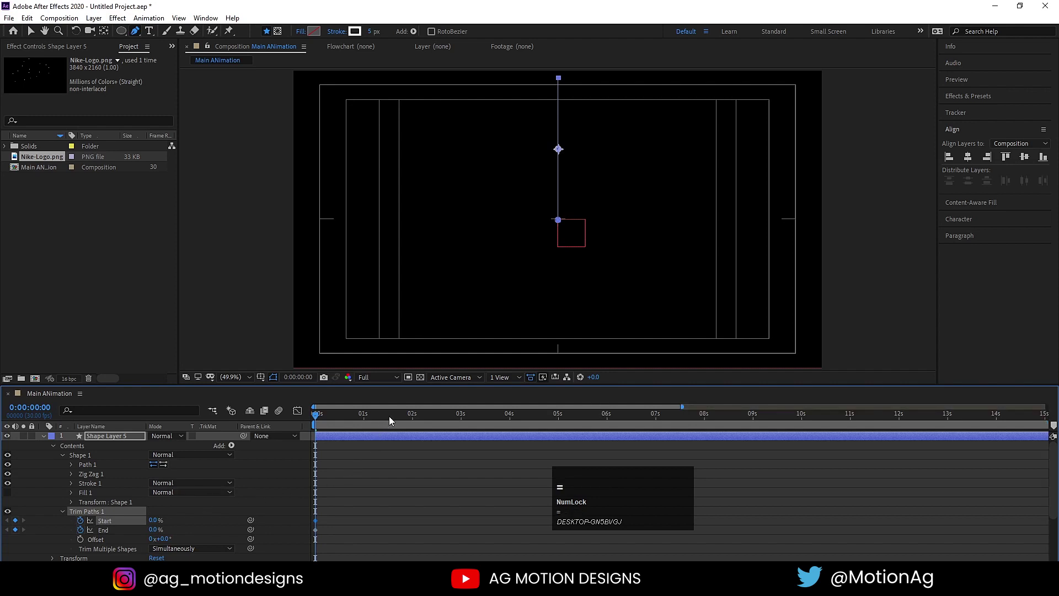
{"action": "left_click_drag", "start_coordinate": [389, 420], "coordinate": [290, 480]}
{"action": "key", "text": "F9"}
Keyframe Start to 100% later so the line vanishes, Easy Ease the keys and preview
{"action": "left_click_drag", "start_coordinate": [300, 418], "coordinate": [325, 422]}
{"action": "key", "text": "space"}
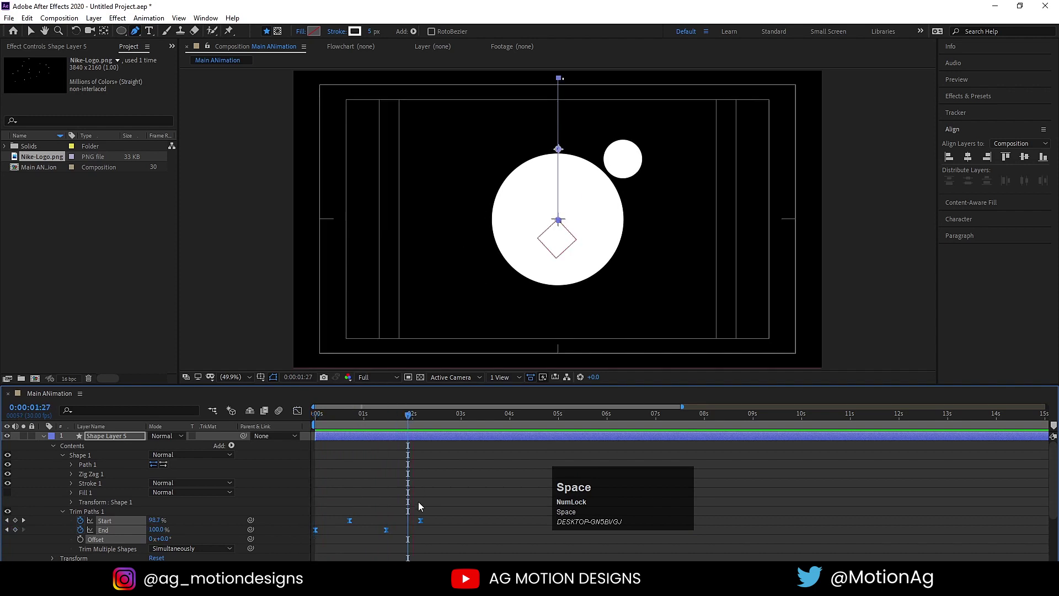
{"action": "left_click_drag", "start_coordinate": [425, 525], "coordinate": [327, 423]}
{"action": "key", "text": "space"}
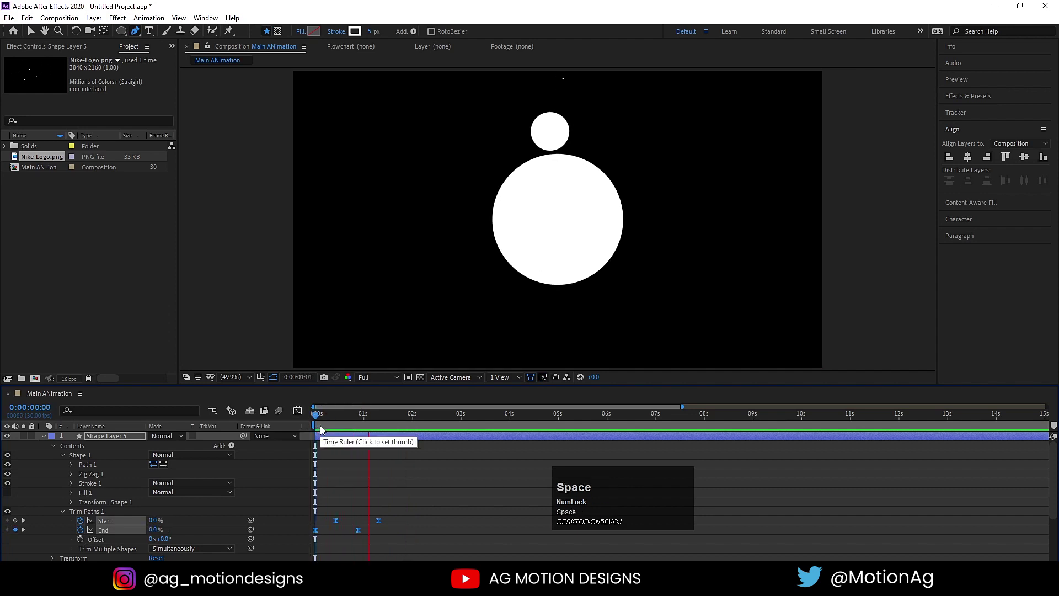
Add a Repeater with position offset 0, 10 copies and 36° rotation for a radiating burst
{"action": "left_click_drag", "start_coordinate": [339, 430], "coordinate": [67, 512]}
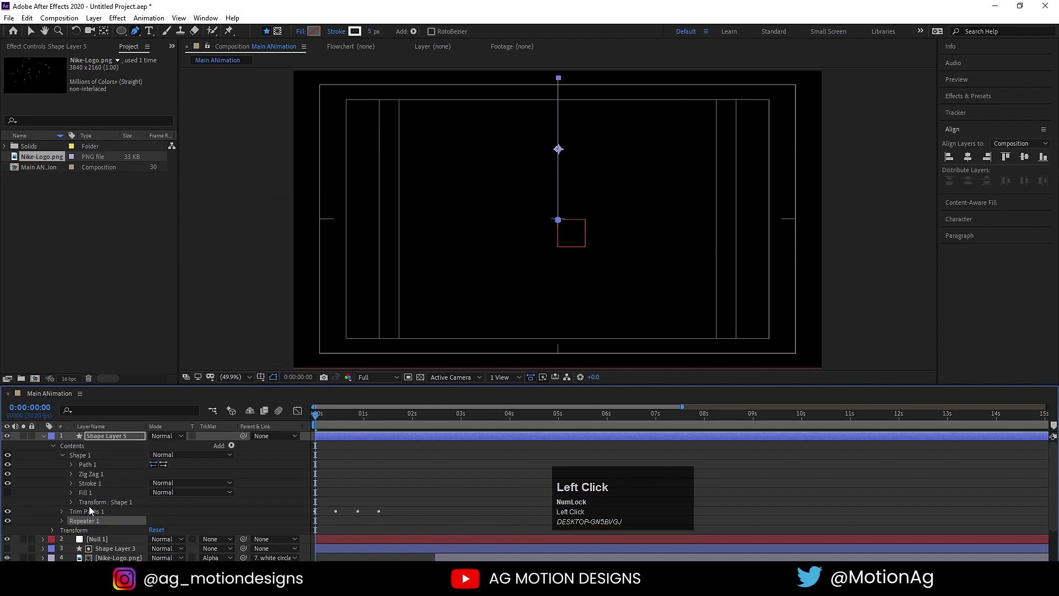
{"action": "key", "text": "space"}
{"action": "left_click", "coordinate": [63, 526]}
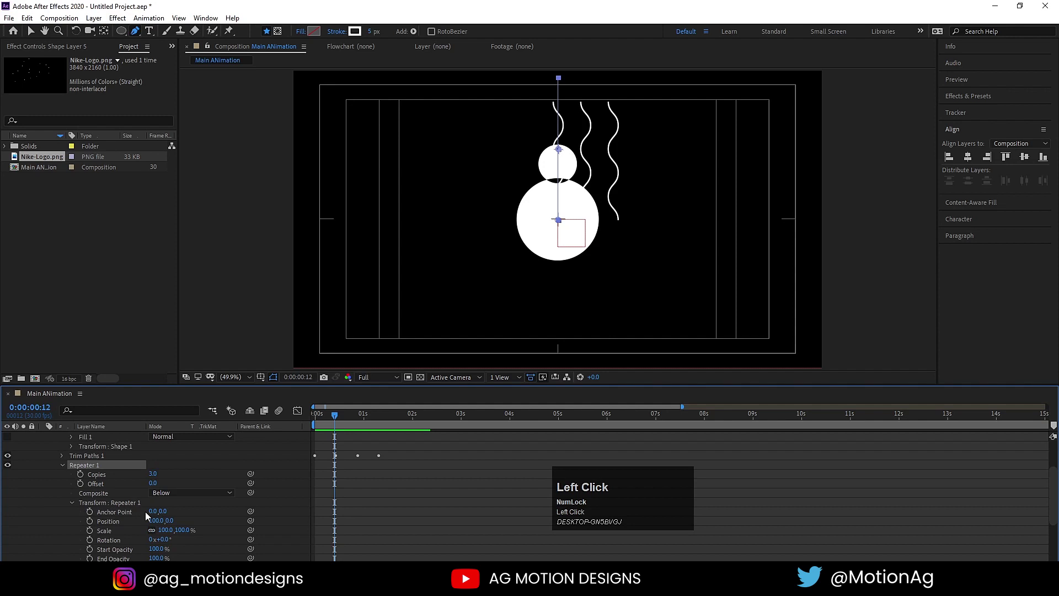
{"action": "left_click", "coordinate": [160, 528]}
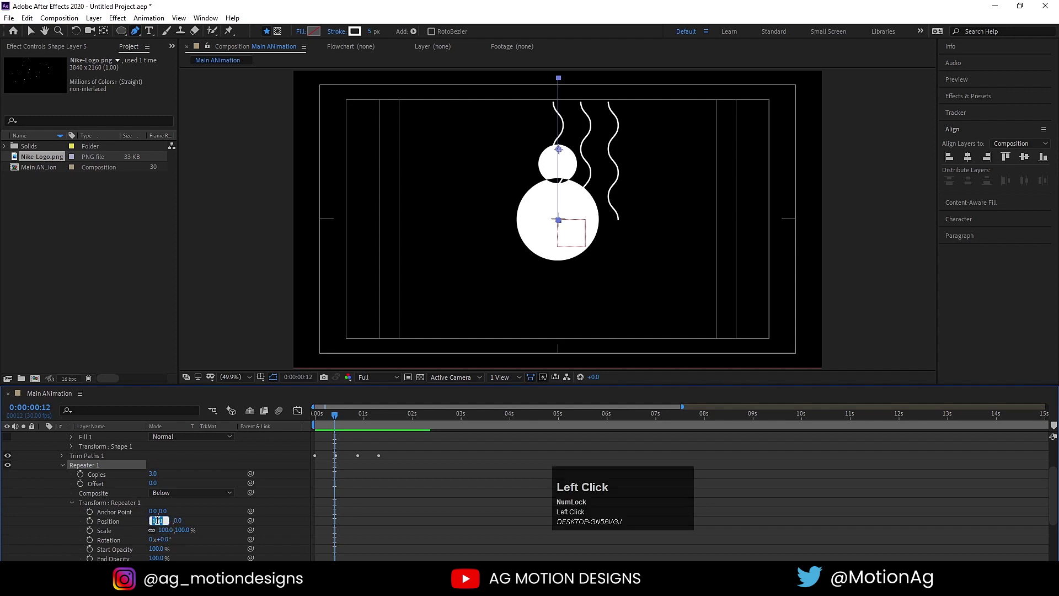
{"action": "key", "text": "Return"}
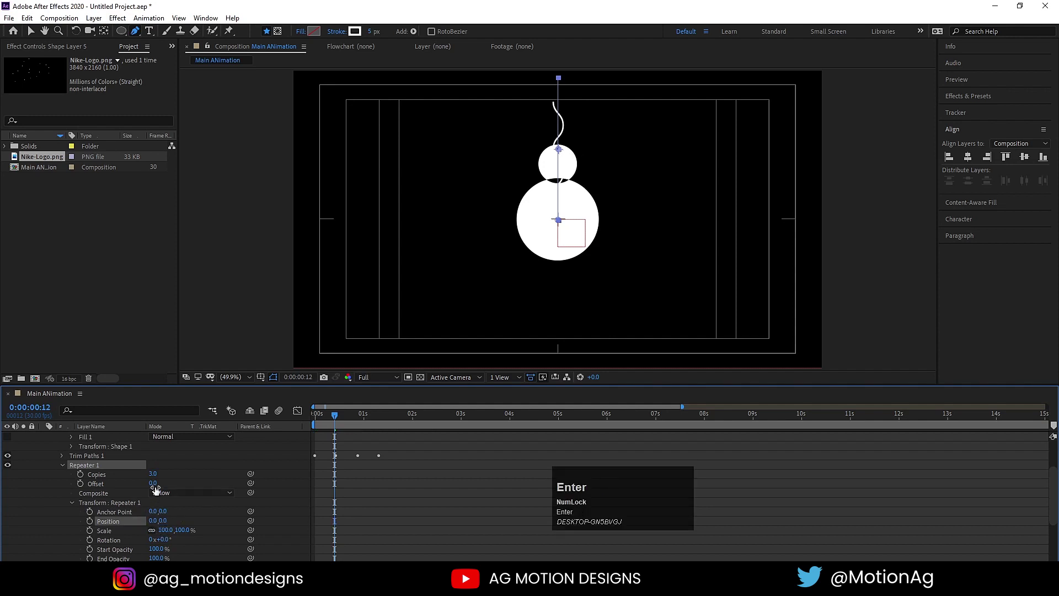
{"action": "left_click", "coordinate": [157, 482]}
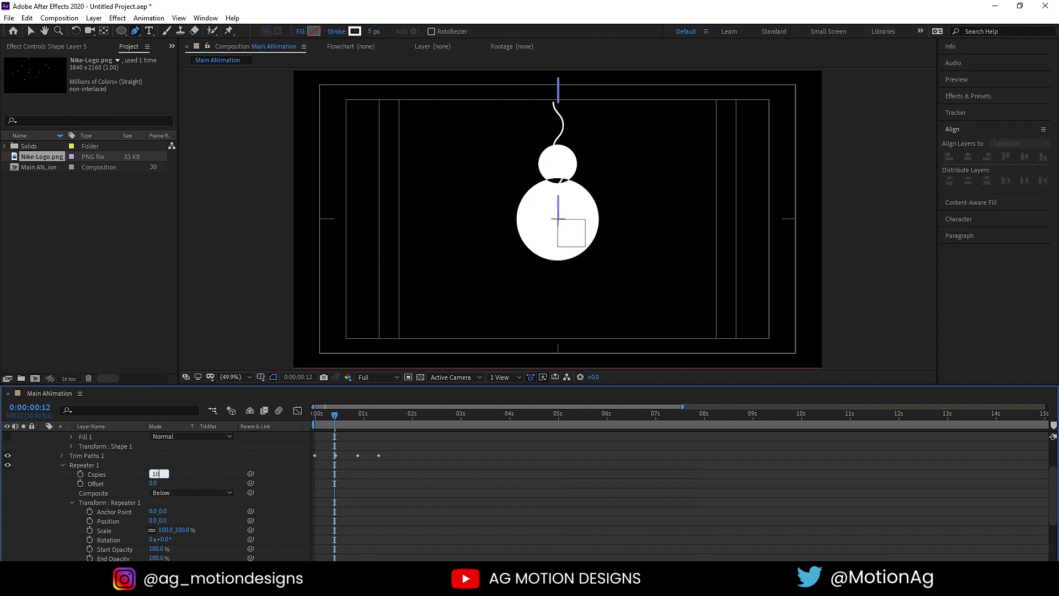
{"action": "key", "text": "Return"}
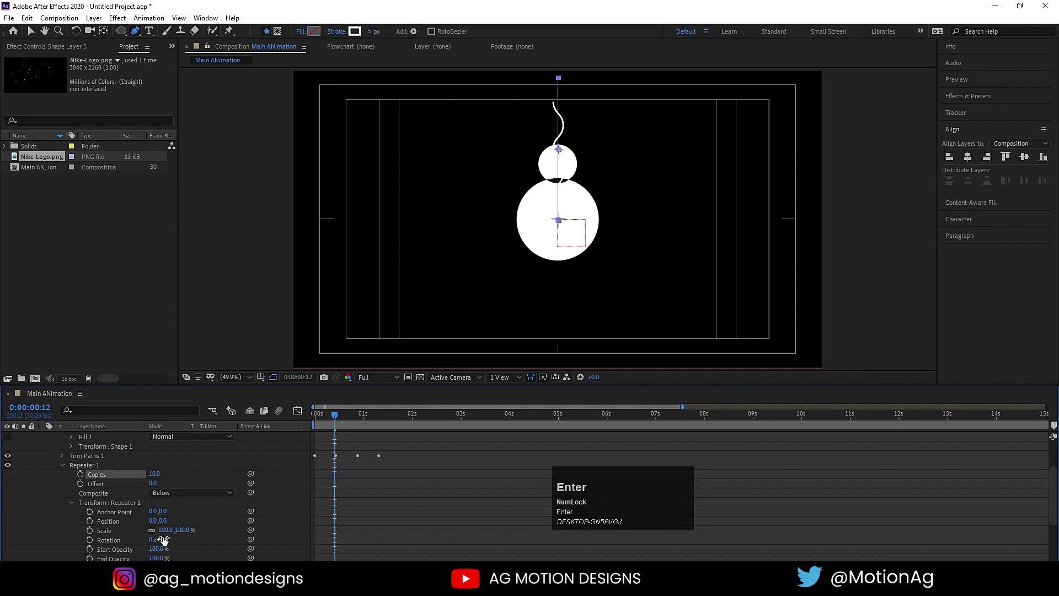
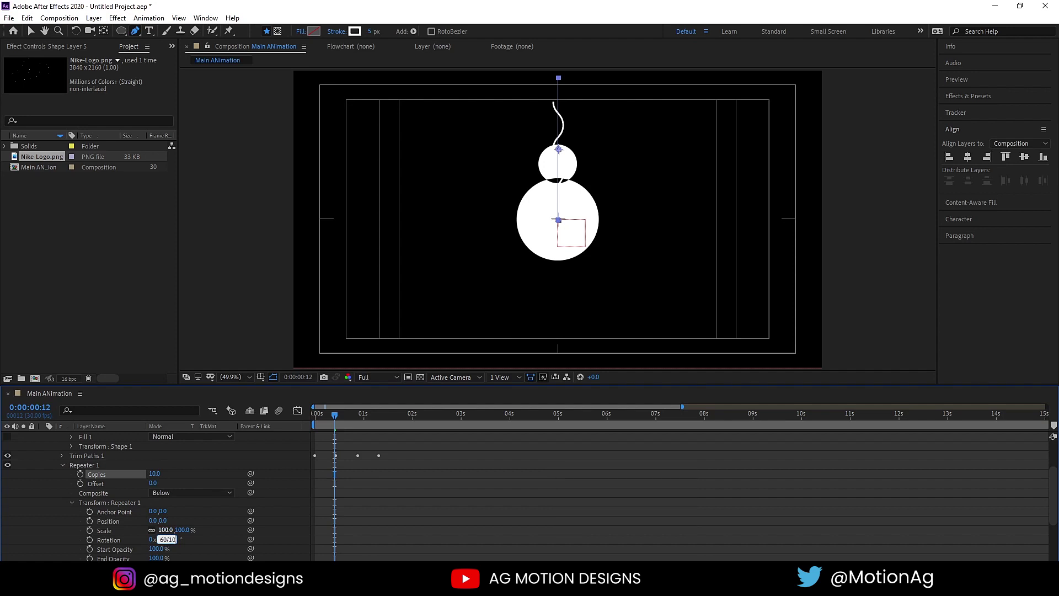
{"action": "key", "text": "Return"}
Preview the burst from the start and collapse the open layer properties
{"action": "key", "text": "space"}
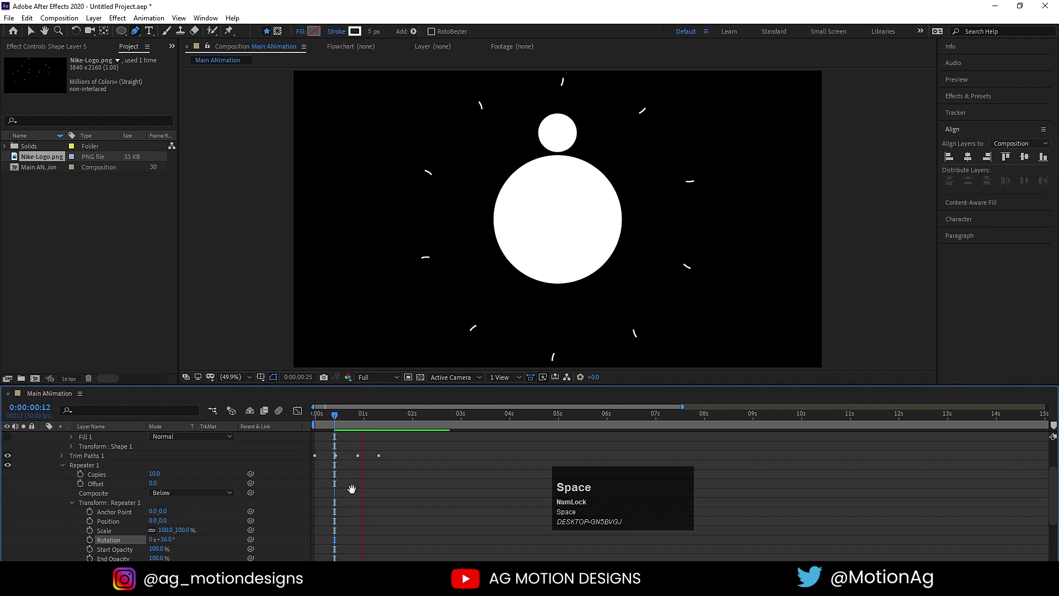
{"action": "left_click", "coordinate": [334, 422]}
{"action": "key", "text": "space"}
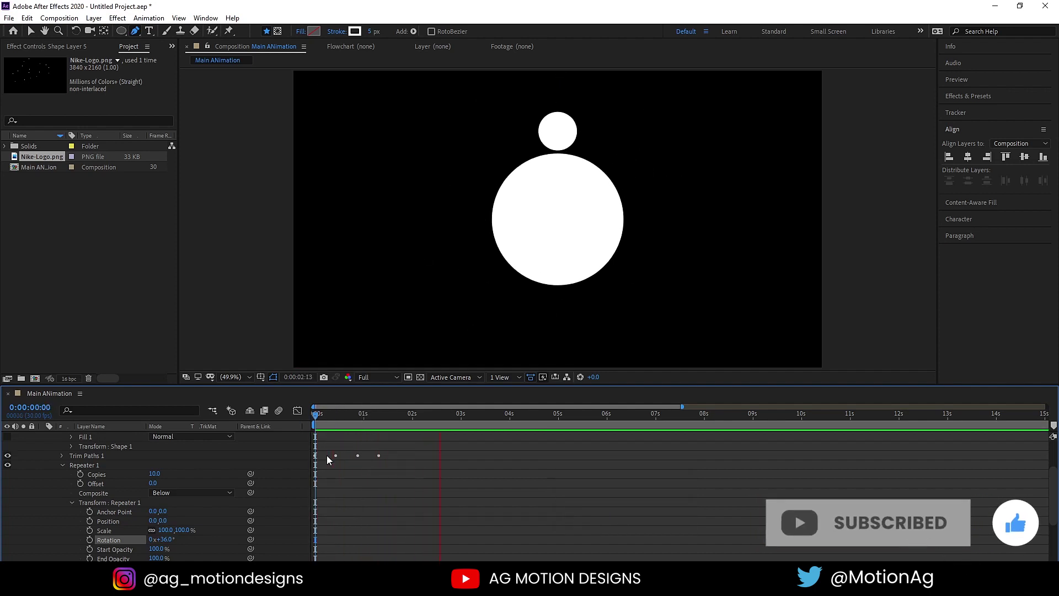
{"action": "key", "text": "space"}
{"action": "left_click", "coordinate": [345, 495]}
{"action": "key", "text": "u"}
{"action": "key", "text": "u"}
{"action": "left_click", "coordinate": [343, 420]}
{"action": "key", "text": "space"}
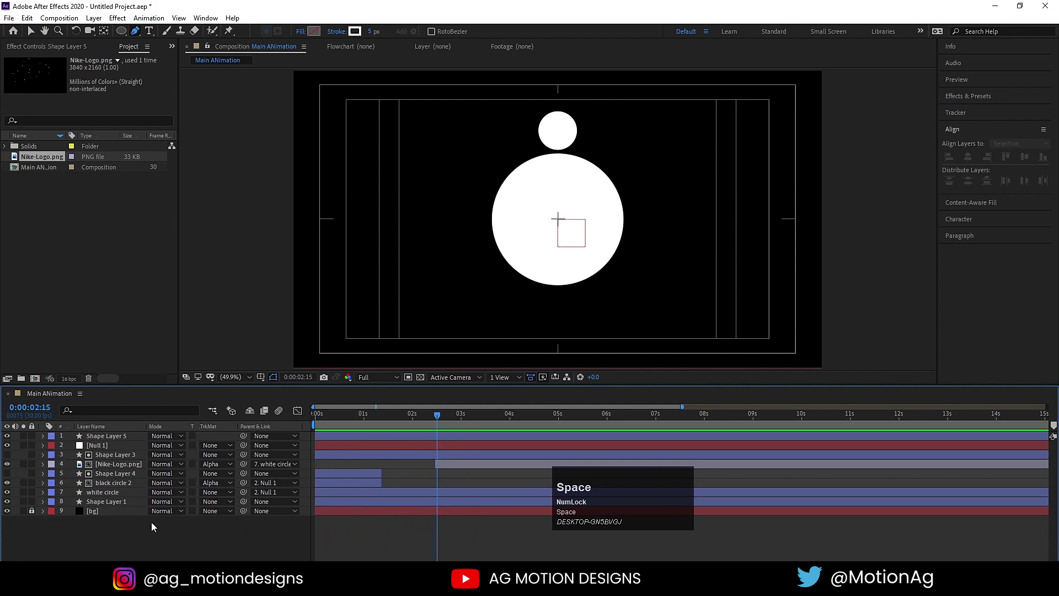
Add a Scale keyframe enlarging the big white circle past the frame edges around three seconds
{"action": "left_click", "coordinate": [123, 507]}
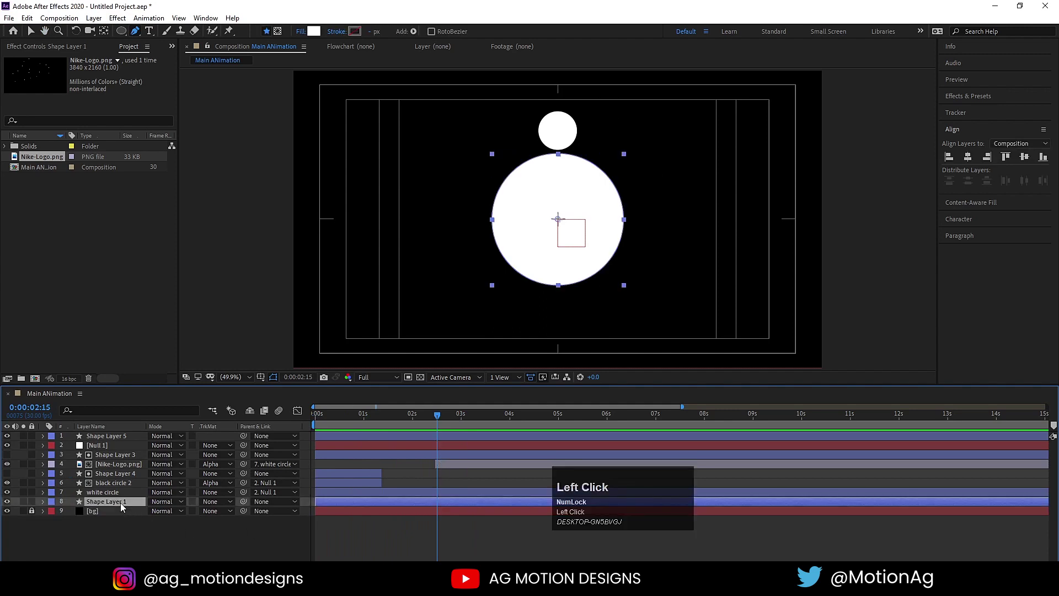
{"action": "key", "text": "space"}
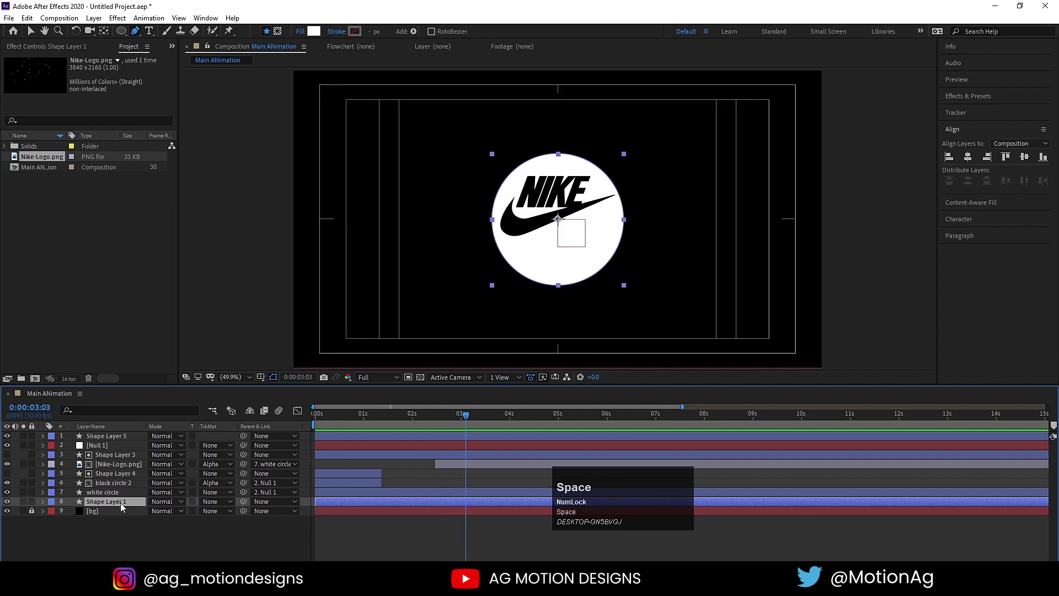
{"action": "key", "text": "s"}
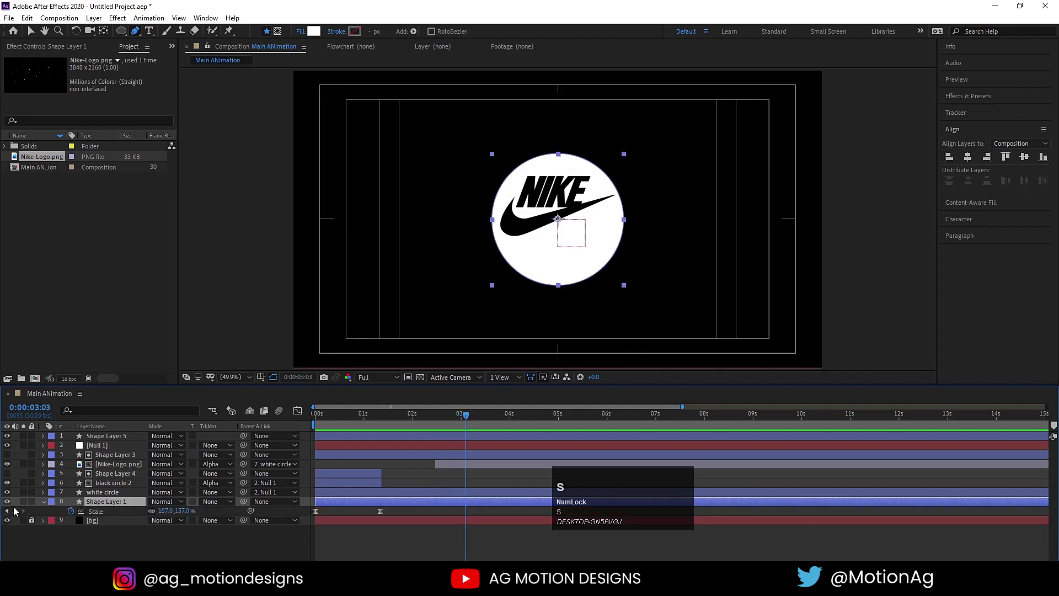
{"action": "left_click", "coordinate": [17, 511]}
{"action": "key", "text": "space"}
{"action": "left_click_drag", "start_coordinate": [167, 518], "coordinate": [514, 478]}
{"action": "key", "text": "space"}
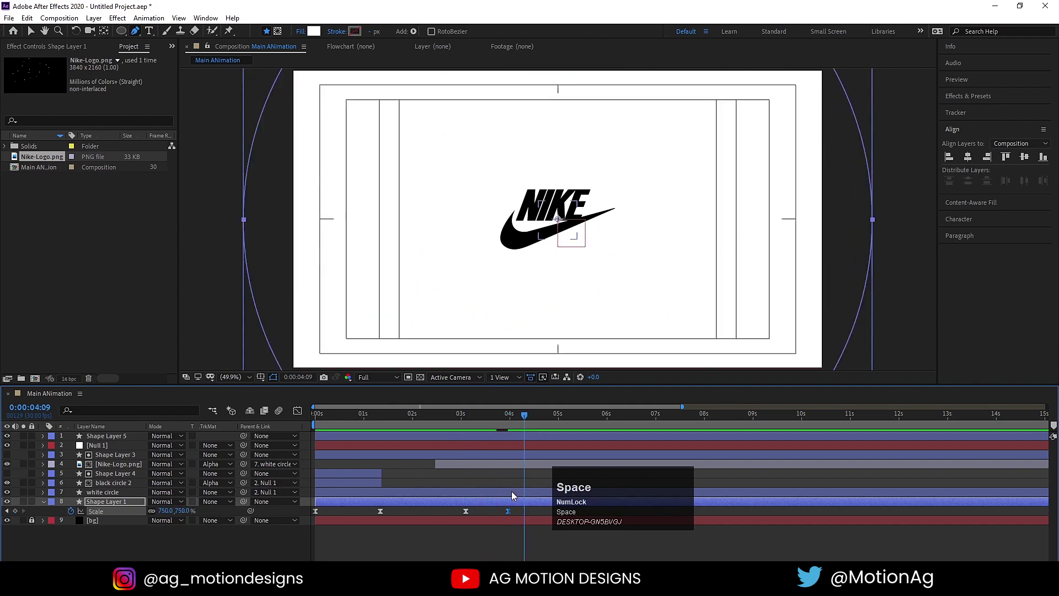
Easy-ease the new scale keyframes and sharpen the curve in the Graph Editor
{"action": "key", "text": "j"}
{"action": "key", "text": "j"}
{"action": "left_click_drag", "start_coordinate": [524, 514], "coordinate": [465, 541]}
{"action": "key", "text": "F9"}
{"action": "left_click", "coordinate": [304, 411]}
{"action": "key", "text": "space"}
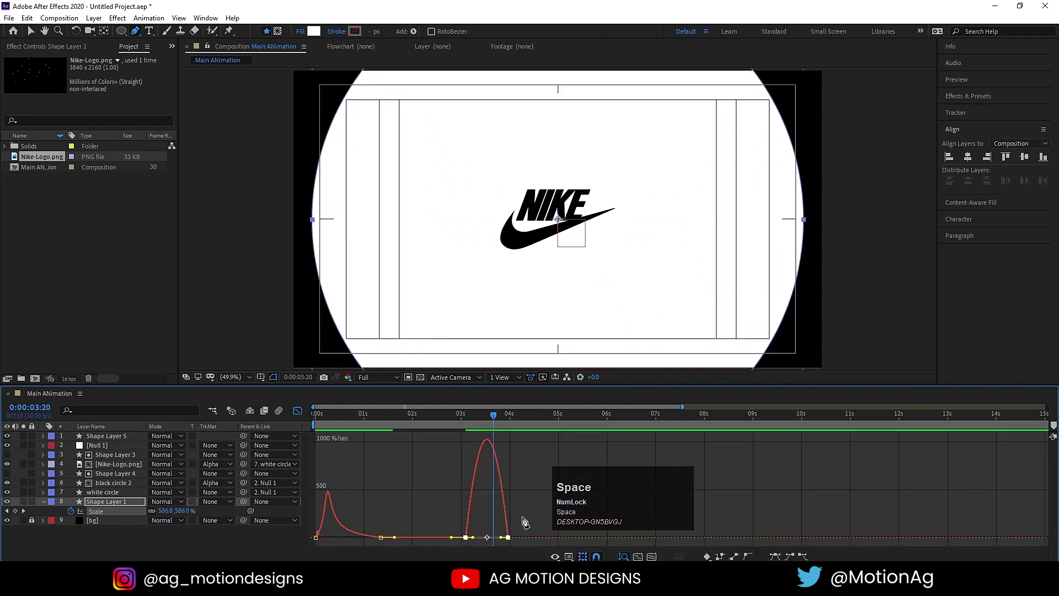
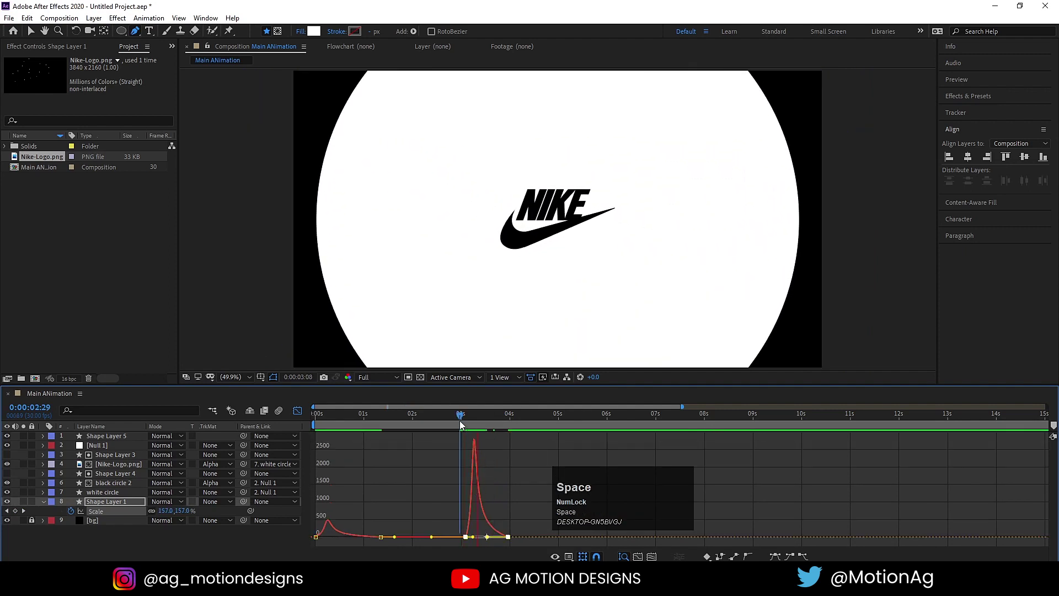
{"action": "left_click", "coordinate": [481, 543]}
{"action": "key", "text": "space"}
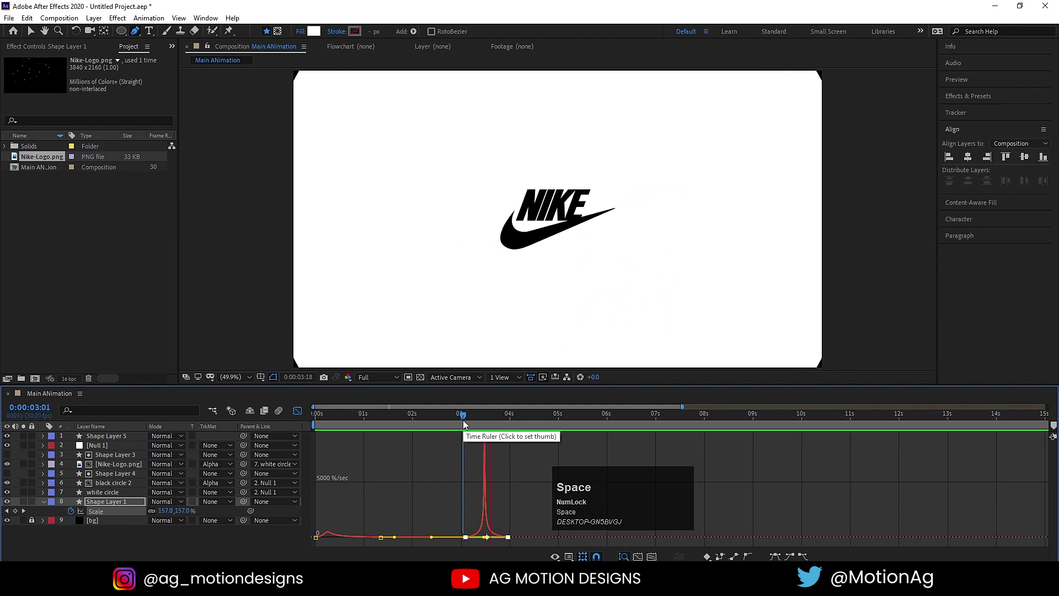
{"action": "left_click_drag", "start_coordinate": [300, 414], "coordinate": [444, 422]}
{"action": "key", "text": "space"}
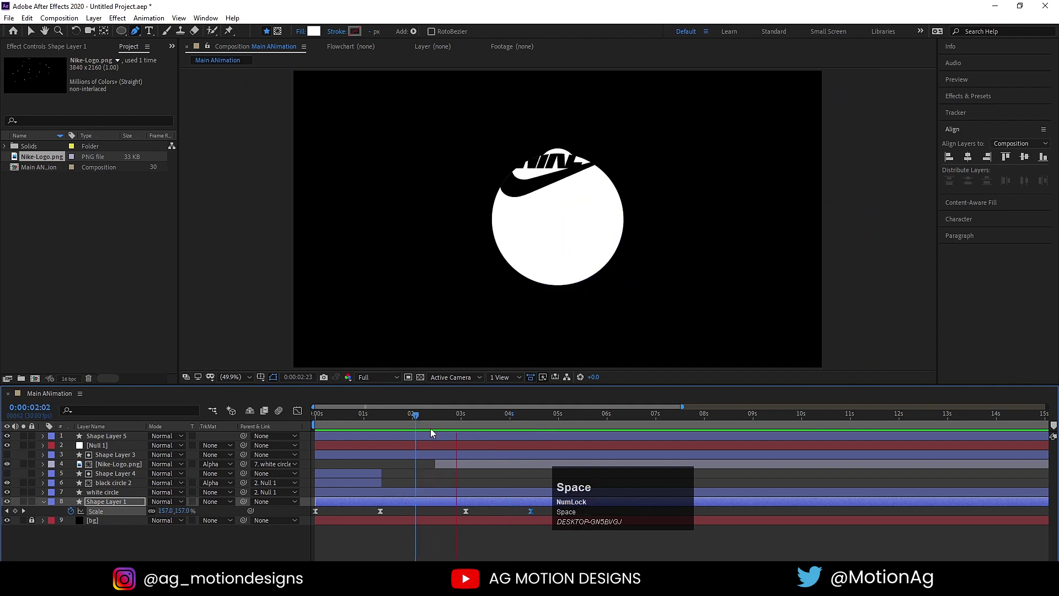
Scrub and play back the circle's expansion to check the white fill behind the logo
{"action": "left_click_drag", "start_coordinate": [448, 513], "coordinate": [521, 517]}
{"action": "key", "text": "space"}
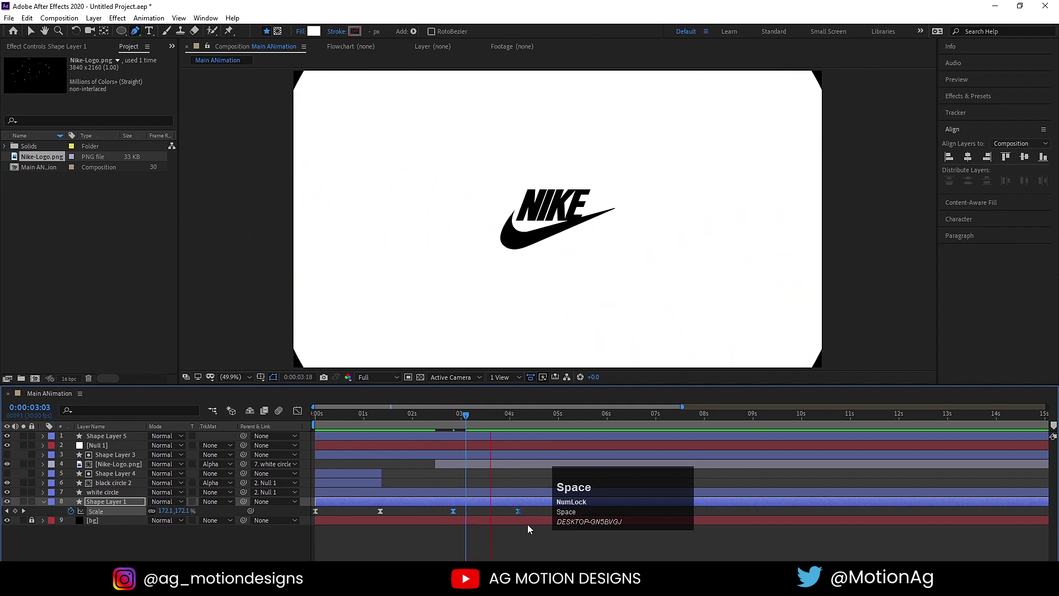
{"action": "left_click_drag", "start_coordinate": [408, 424], "coordinate": [420, 460]}
{"action": "key", "text": "space"}
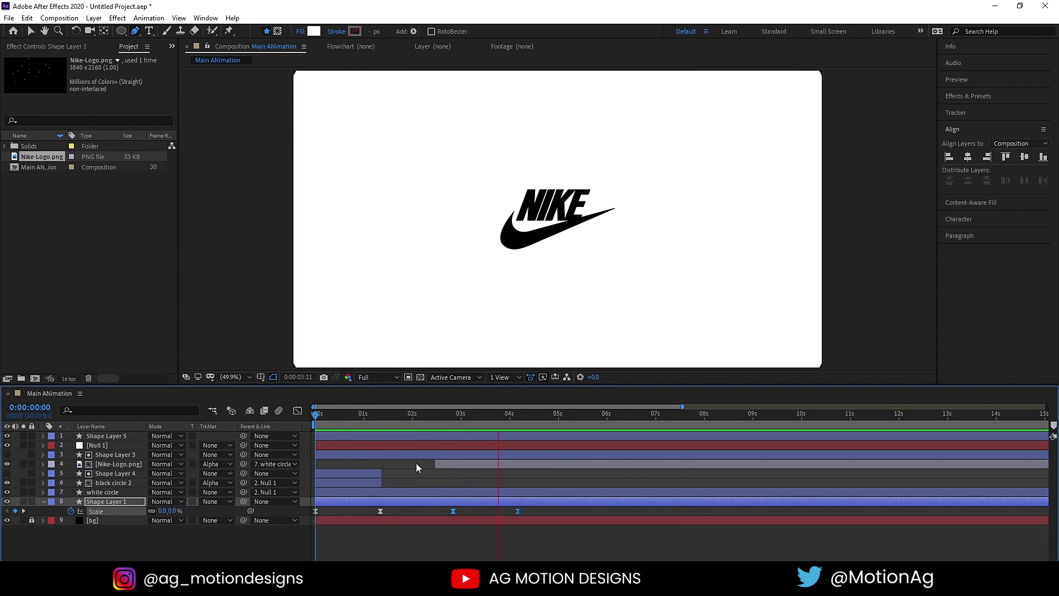
{"action": "key", "text": "space"}
{"action": "left_click", "coordinate": [406, 424]}
{"action": "key", "text": "space"}
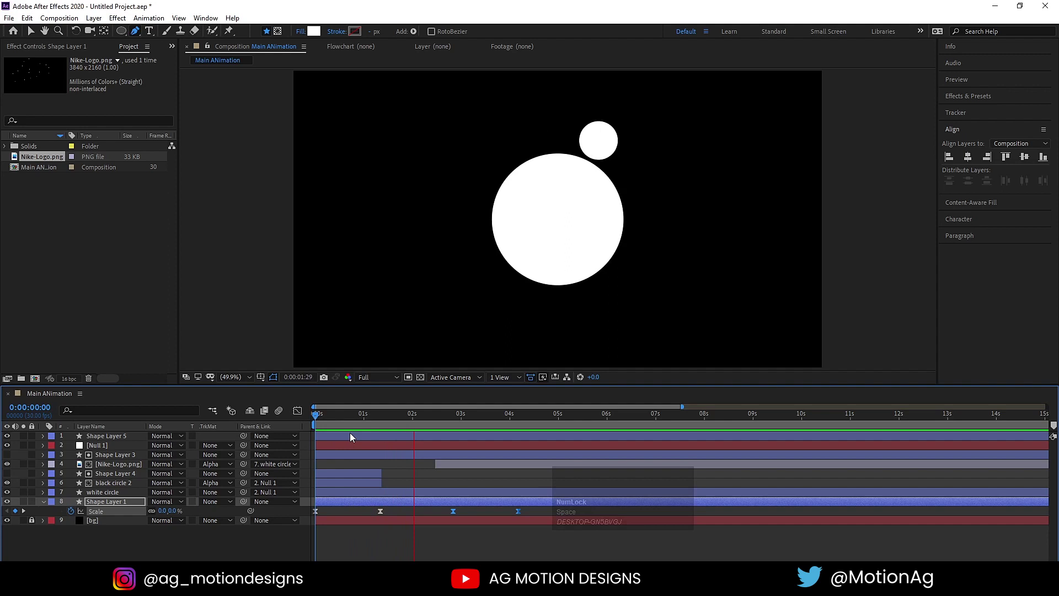
{"action": "key", "text": "space"}
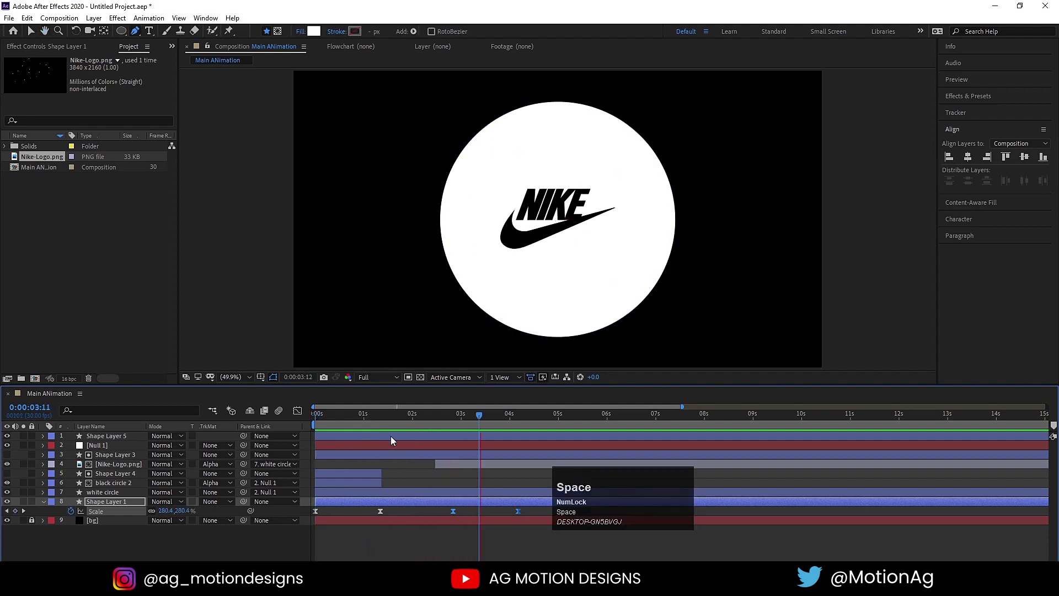
{"action": "left_click", "coordinate": [452, 419]}
{"action": "key", "text": "space"}
{"action": "left_click", "coordinate": [455, 479]}
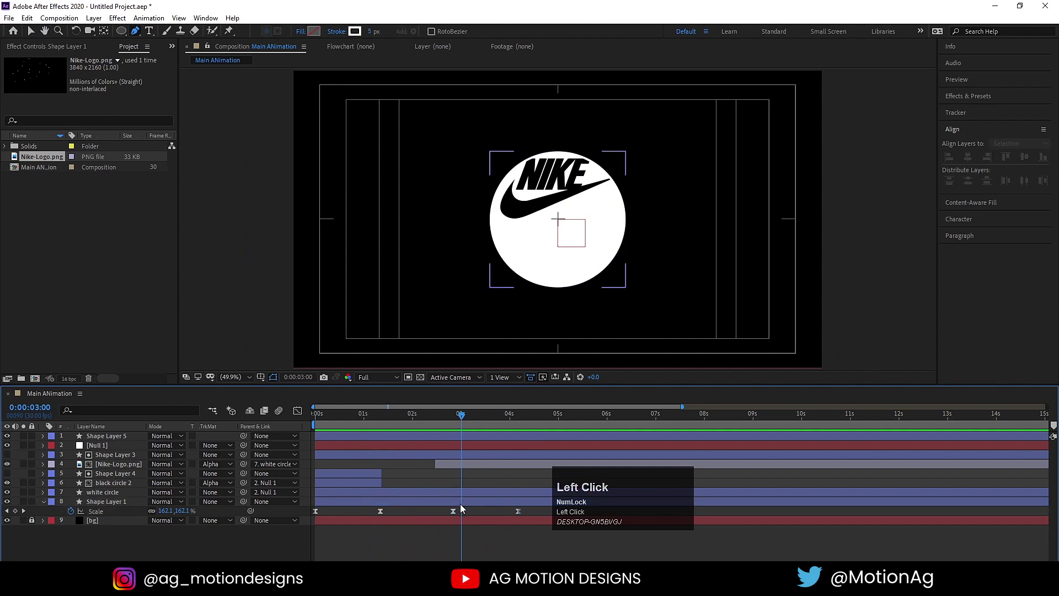
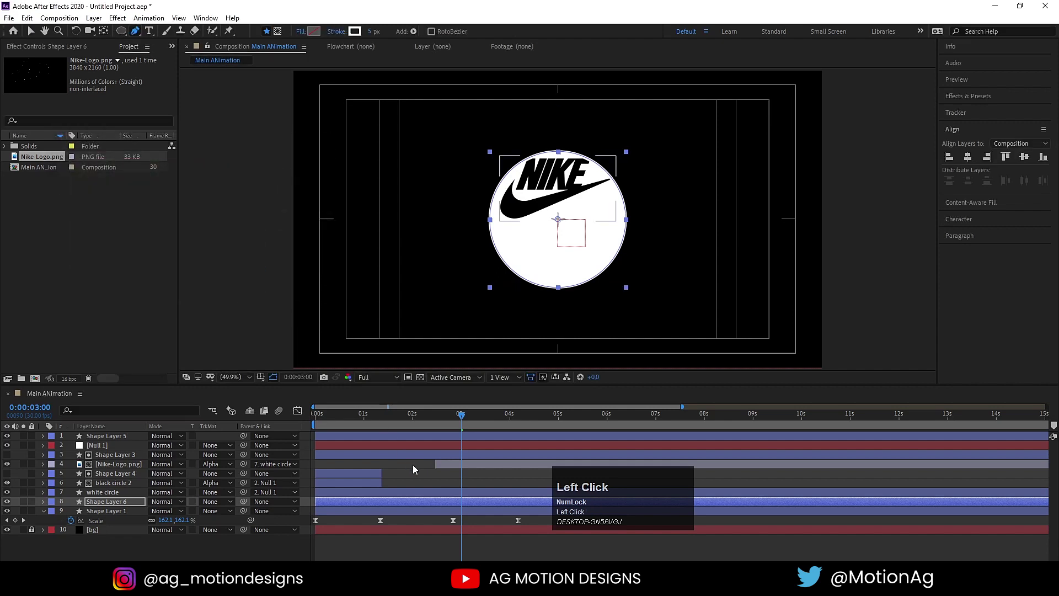
Duplicate the circle as a stroked ring and raise its Scale keyframes to about 188%
{"action": "key", "text": "u"}
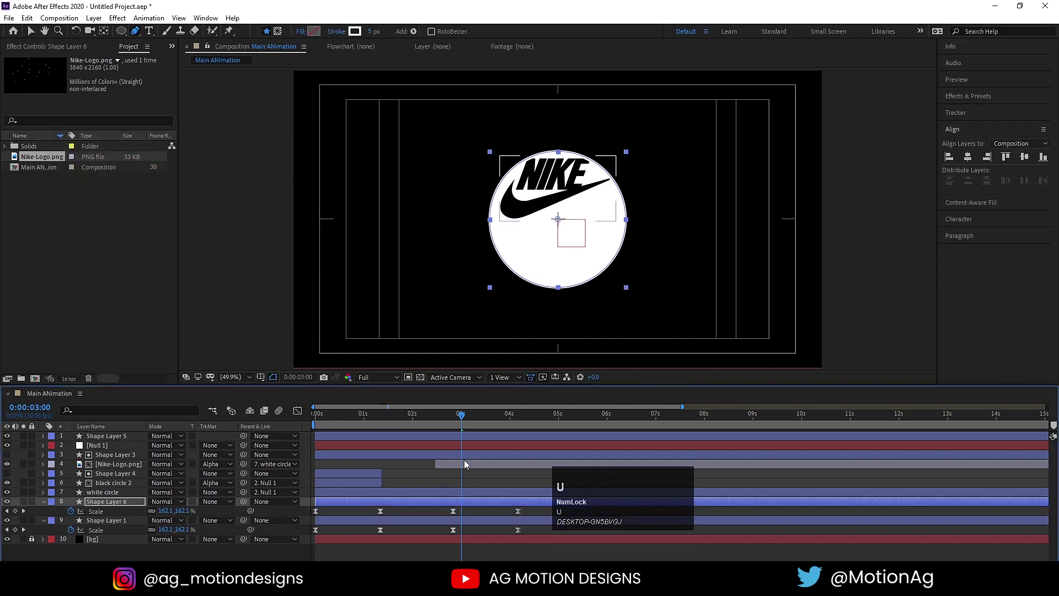
{"action": "left_click", "coordinate": [457, 418]}
{"action": "key", "text": "k"}
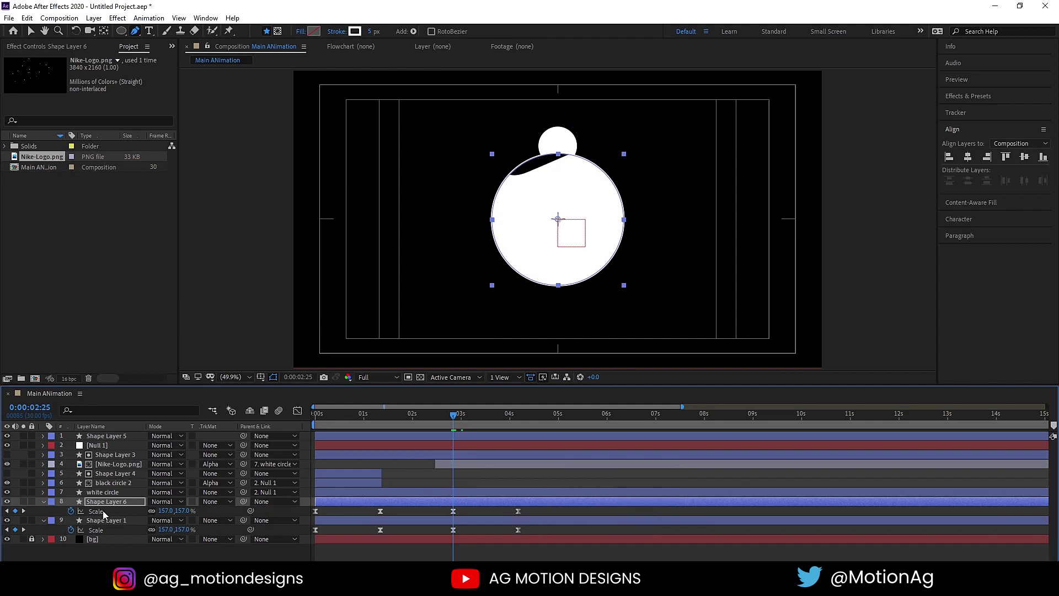
{"action": "left_click", "coordinate": [106, 514]}
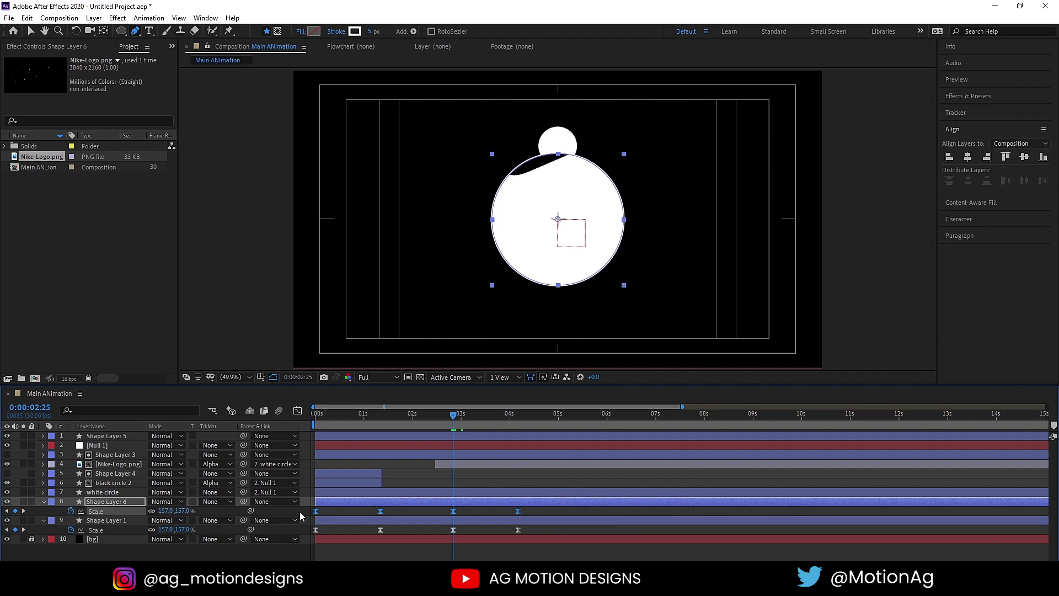
{"action": "left_click_drag", "start_coordinate": [168, 520], "coordinate": [445, 501]}
{"action": "key", "text": "space"}
{"action": "left_click", "coordinate": [389, 422]}
{"action": "key", "text": "space"}
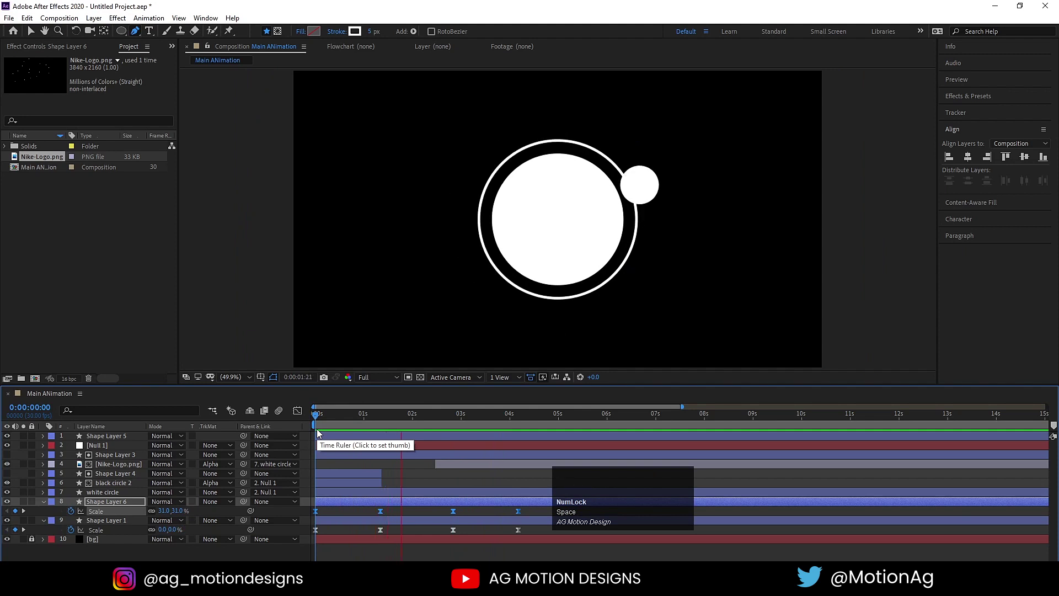
Delay the ring layer a few frames after the big circle and preview the result
{"action": "key", "text": "space"}
{"action": "left_click", "coordinate": [339, 411]}
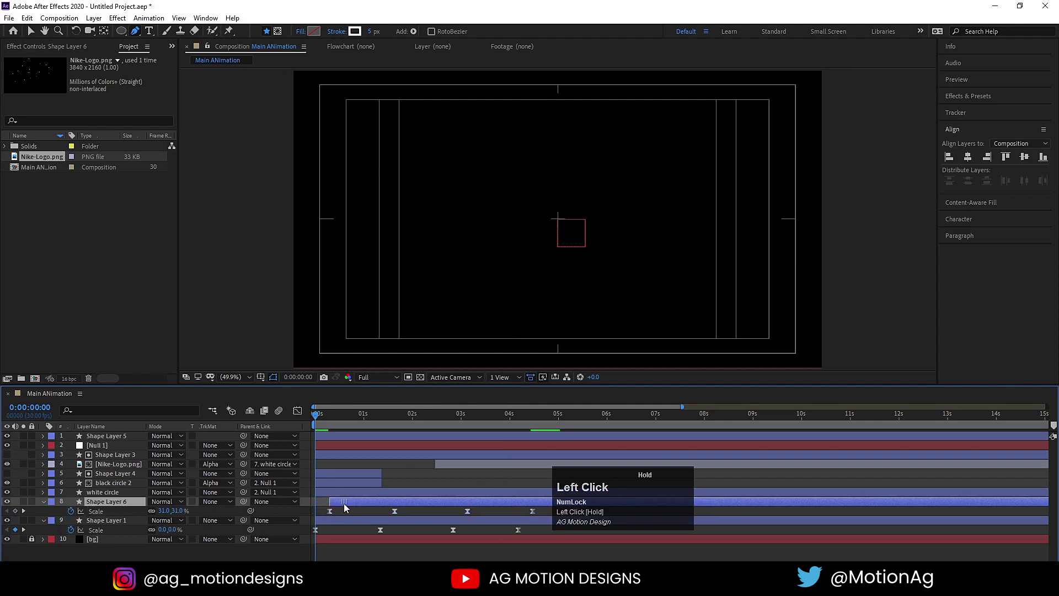
{"action": "key", "text": "space"}
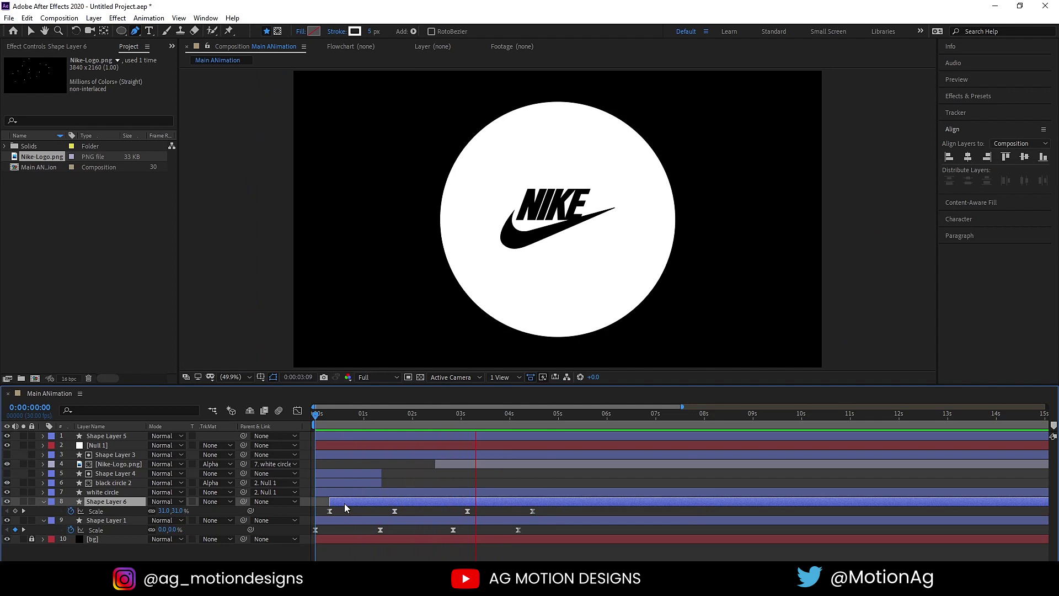
{"action": "key", "text": "space"}
{"action": "left_click", "coordinate": [328, 422]}
{"action": "key", "text": "space"}
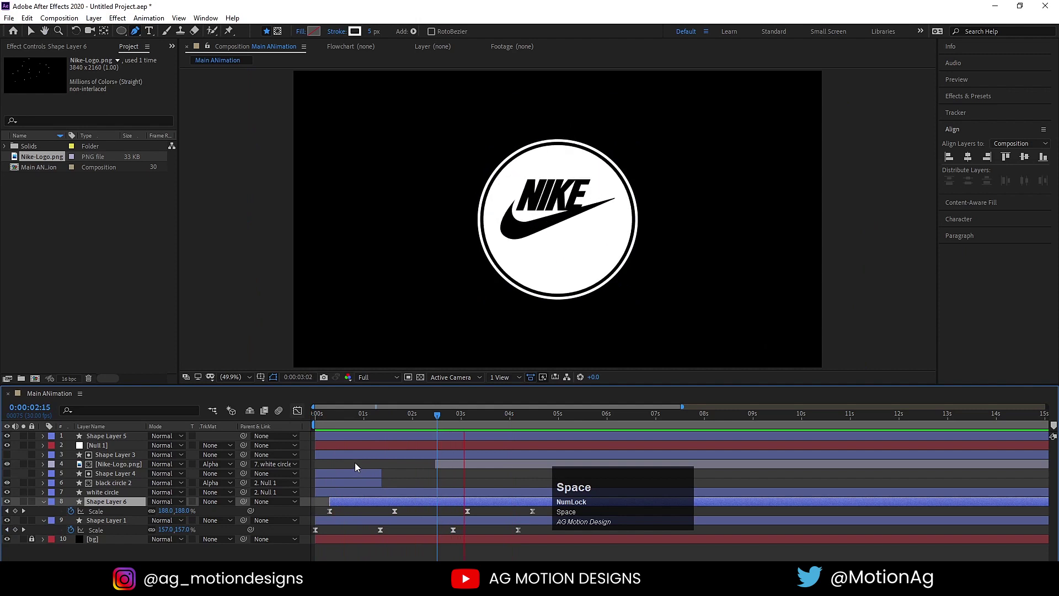
{"action": "left_click", "coordinate": [335, 423]}
{"action": "key", "text": "space"}
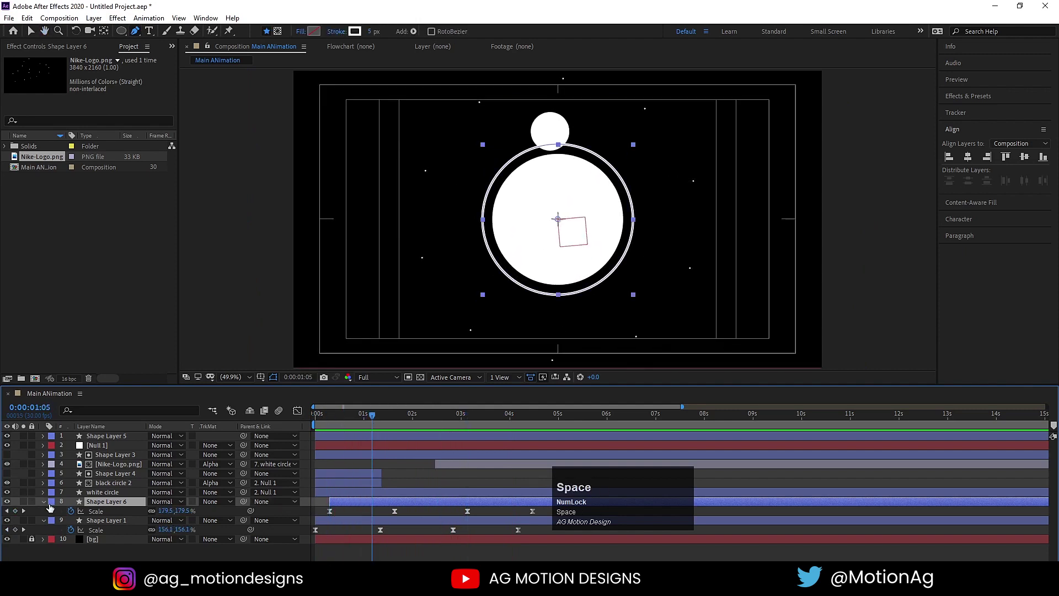
Rename the outline ring layer to 'white stroke'
{"action": "left_click", "coordinate": [118, 505]}
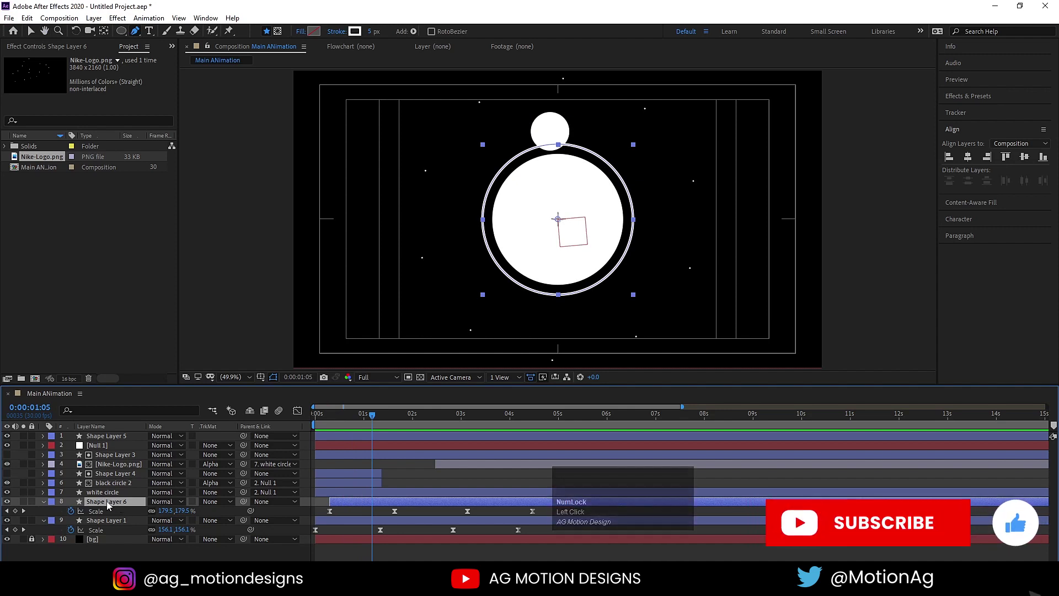
{"action": "key", "text": "Return"}
{"action": "type", "text": "white"}
{"action": "key", "text": "space"}
{"action": "type", "text": "stroke"}
{"action": "key", "text": "Return"}
{"action": "left_click", "coordinate": [111, 505]}
Duplicate the ring into black stroke copies matted inside the white ring
{"action": "key", "text": "ctrl+d"}
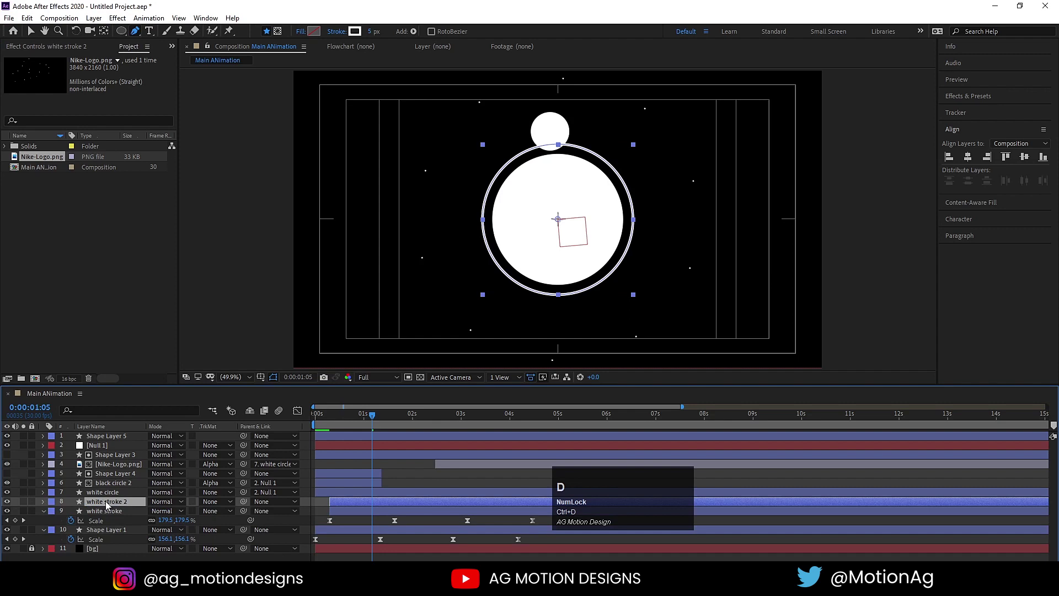
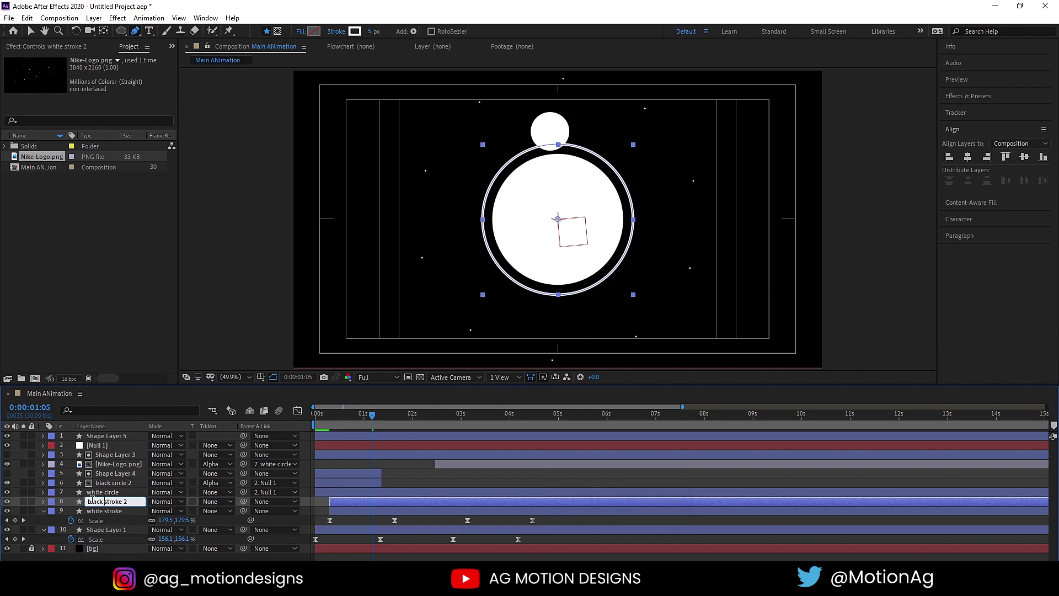
{"action": "key", "text": "Return"}
{"action": "left_click", "coordinate": [104, 532]}
{"action": "key", "text": "ctrl+d"}
{"action": "left_click_drag", "start_coordinate": [104, 532], "coordinate": [311, 427]}
{"action": "key", "text": "space"}
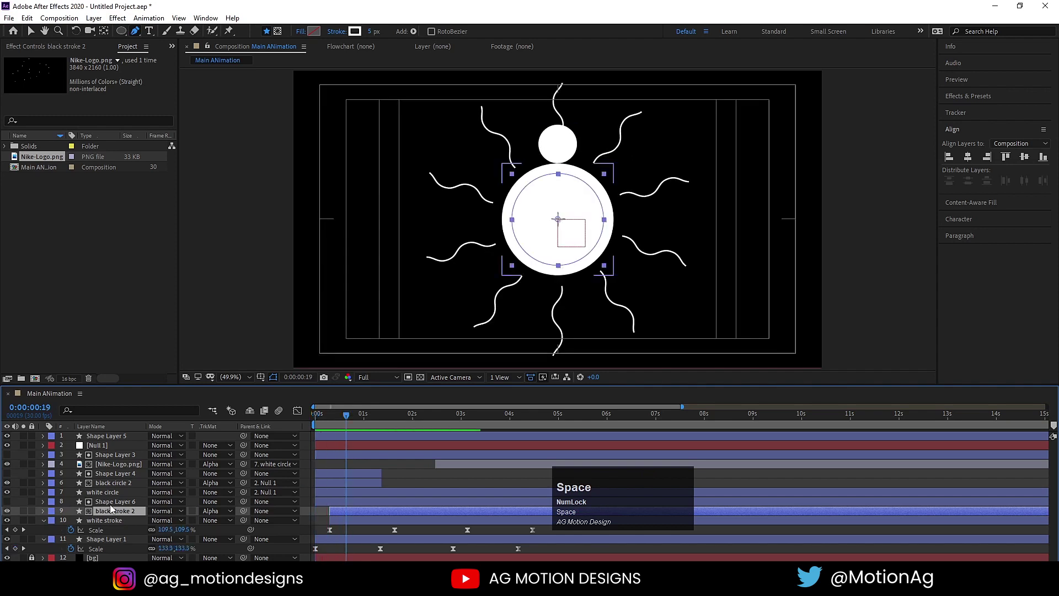
Retime the black stroke ring's scale keyframes and play back the reveal
{"action": "left_click_drag", "start_coordinate": [127, 513], "coordinate": [309, 160]}
{"action": "key", "text": "space"}
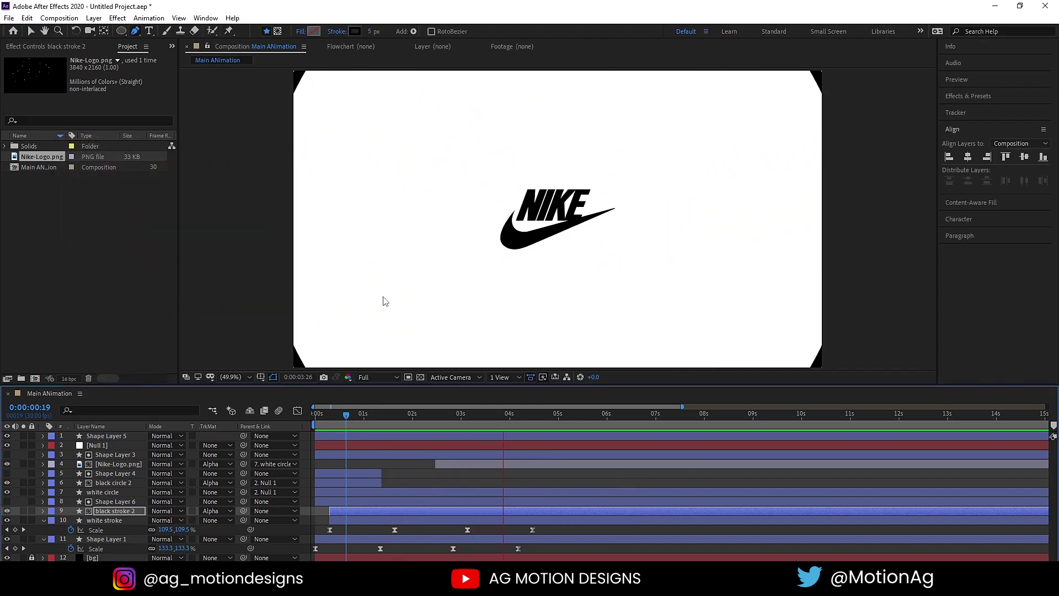
{"action": "key", "text": "space"}
Preview the animation once more and collapse all open layer properties
{"action": "left_click", "coordinate": [308, 420]}
{"action": "key", "text": "space"}
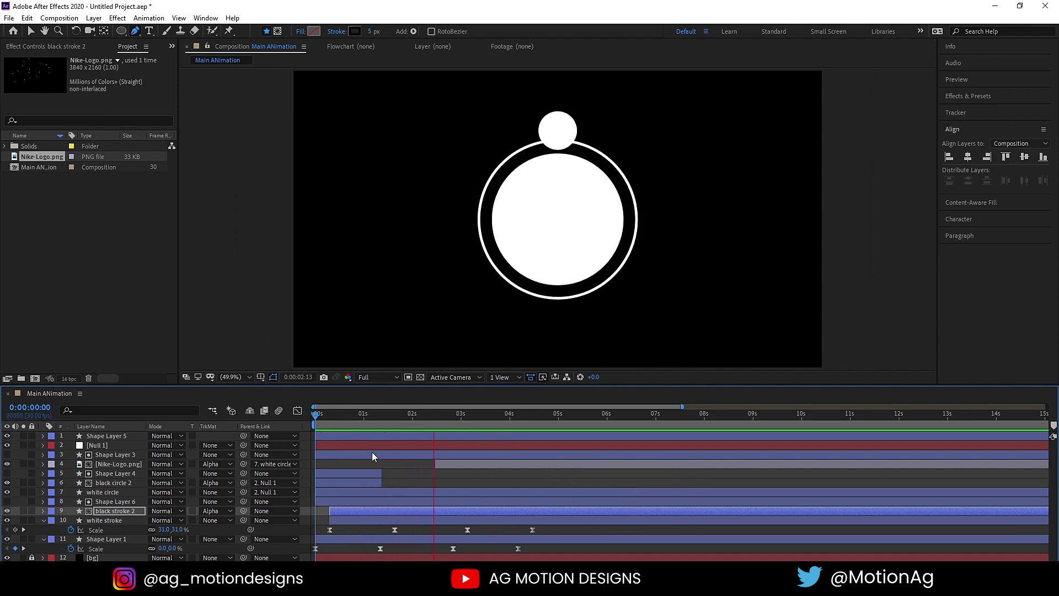
{"action": "key", "text": "space"}
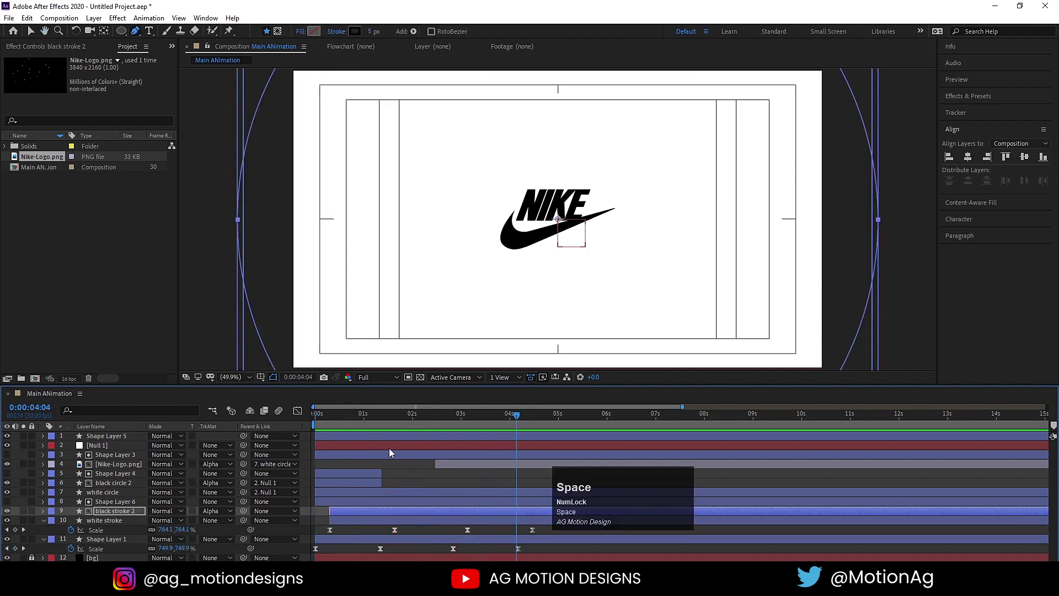
{"action": "left_click", "coordinate": [365, 465]}
{"action": "key", "text": "u"}
{"action": "key", "text": "u"}
{"action": "left_click", "coordinate": [321, 423]}
{"action": "key", "text": "space"}
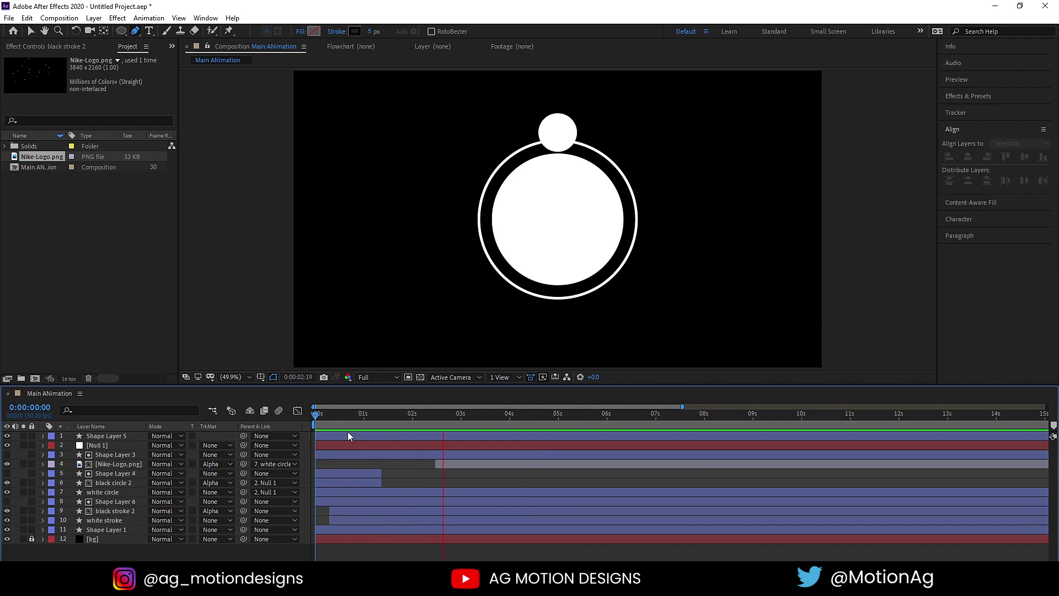
{"action": "key", "text": "space"}
Pre-compose all layers except bg into 'Animation' and duplicate it into four copies
{"action": "left_click", "coordinate": [99, 533]}
{"action": "left_click", "coordinate": [96, 438]}
{"action": "key", "text": "ctrl+shift+c"}
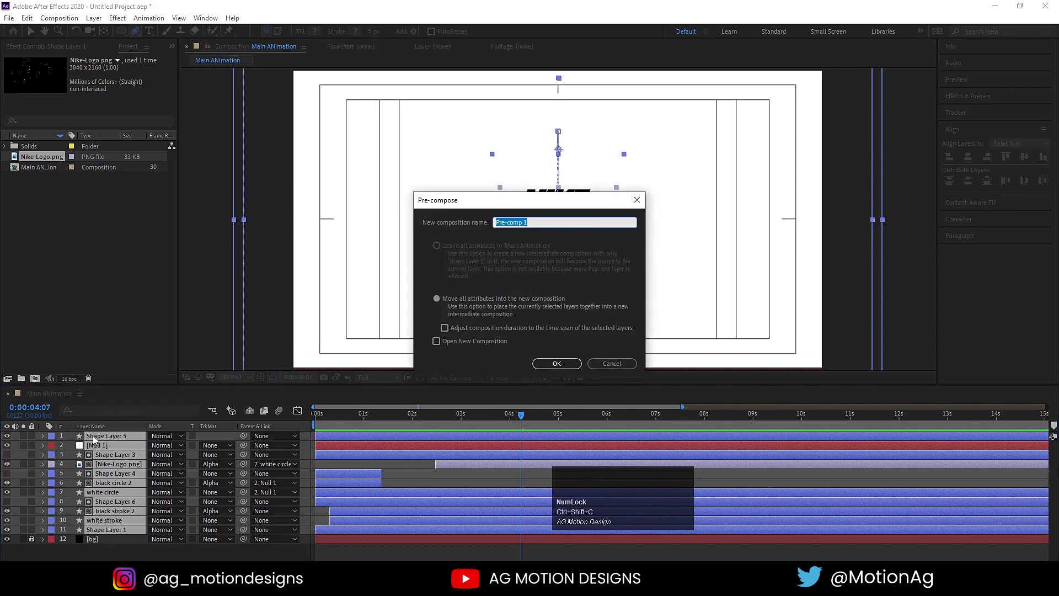
{"action": "key", "text": "ctrl+shift+c"}
{"action": "type", "text": "nimation"}
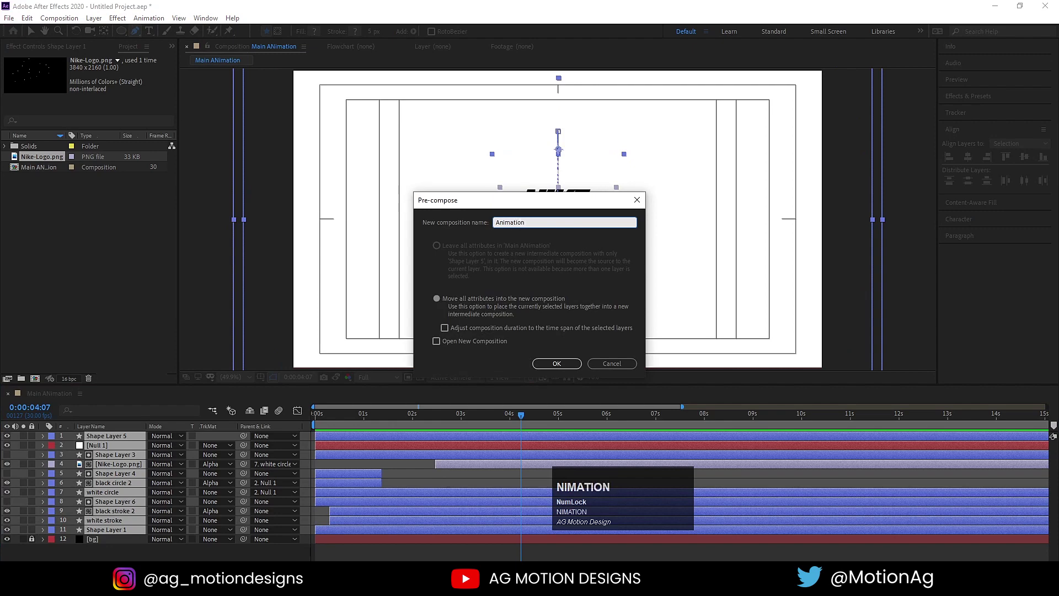
{"action": "key", "text": "Return"}
{"action": "left_click", "coordinate": [97, 440]}
{"action": "key", "text": "-"}
{"action": "key", "text": "ctrl+d"}
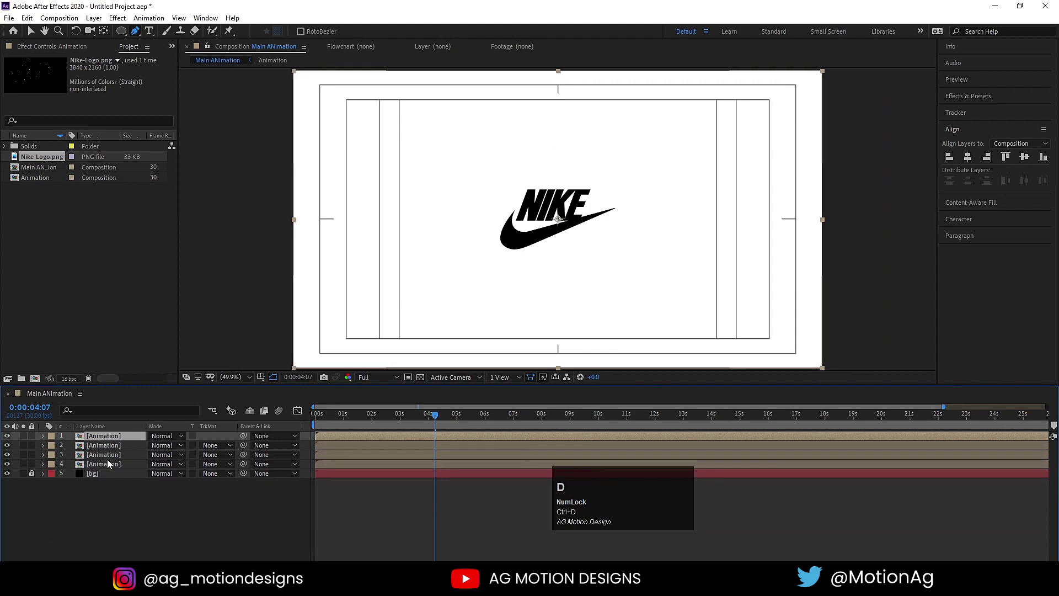
Solo the bottom Animation copy and apply a Tint effect mapping white to red
{"action": "left_click_drag", "start_coordinate": [355, 422], "coordinate": [95, 471]}
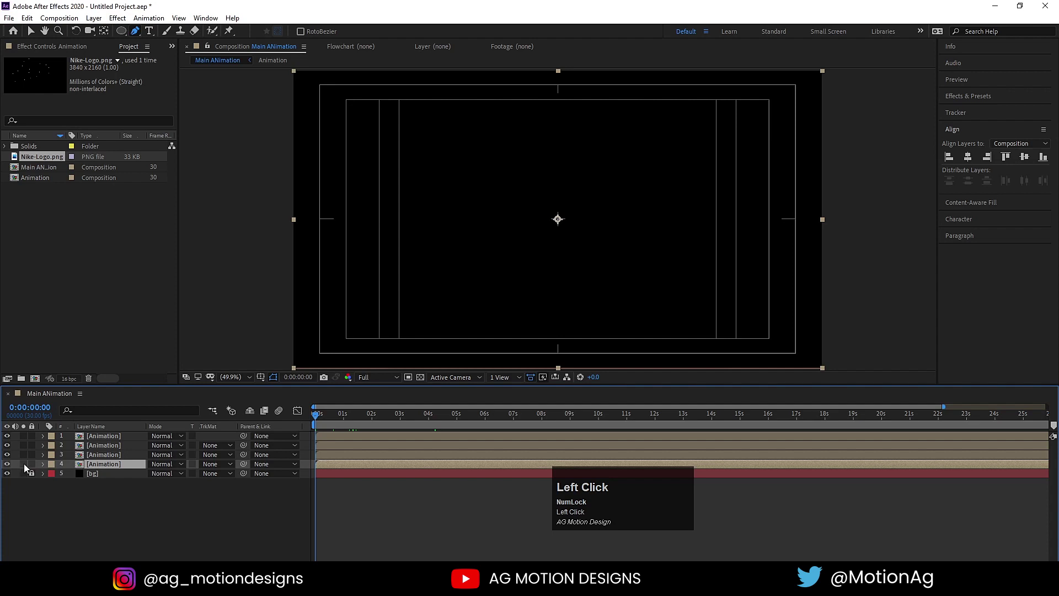
{"action": "left_click", "coordinate": [28, 468]}
{"action": "key", "text": "space"}
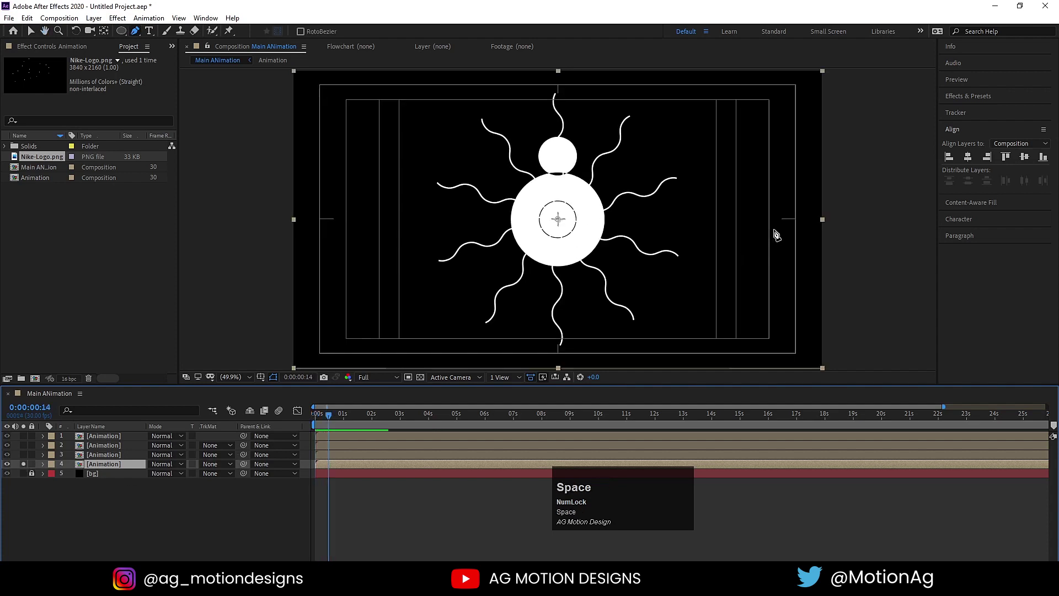
{"action": "left_click", "coordinate": [967, 99]}
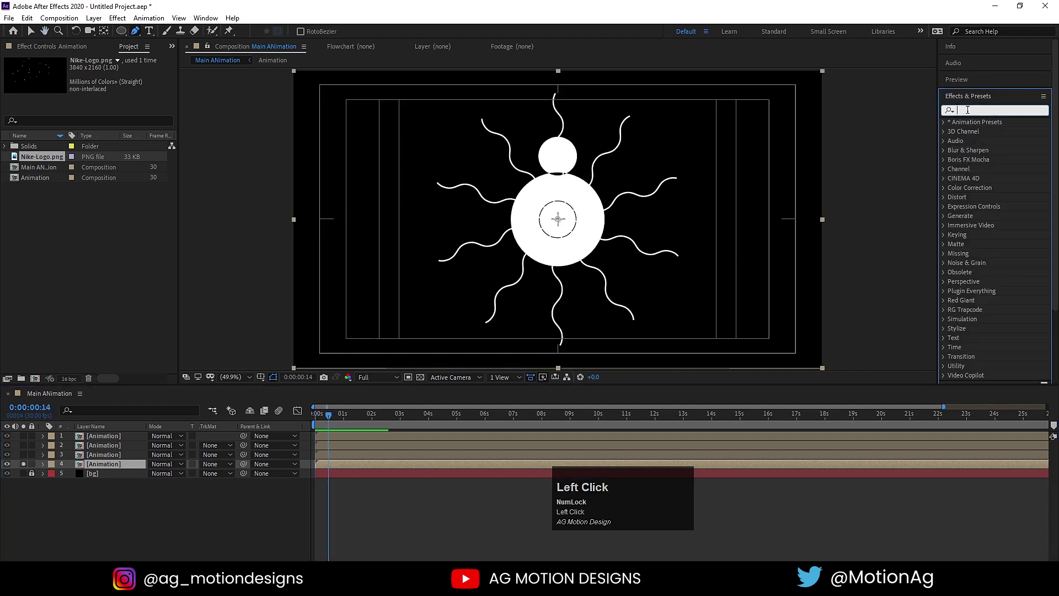
{"action": "type", "text": "tint"}
{"action": "left_click", "coordinate": [980, 165]}
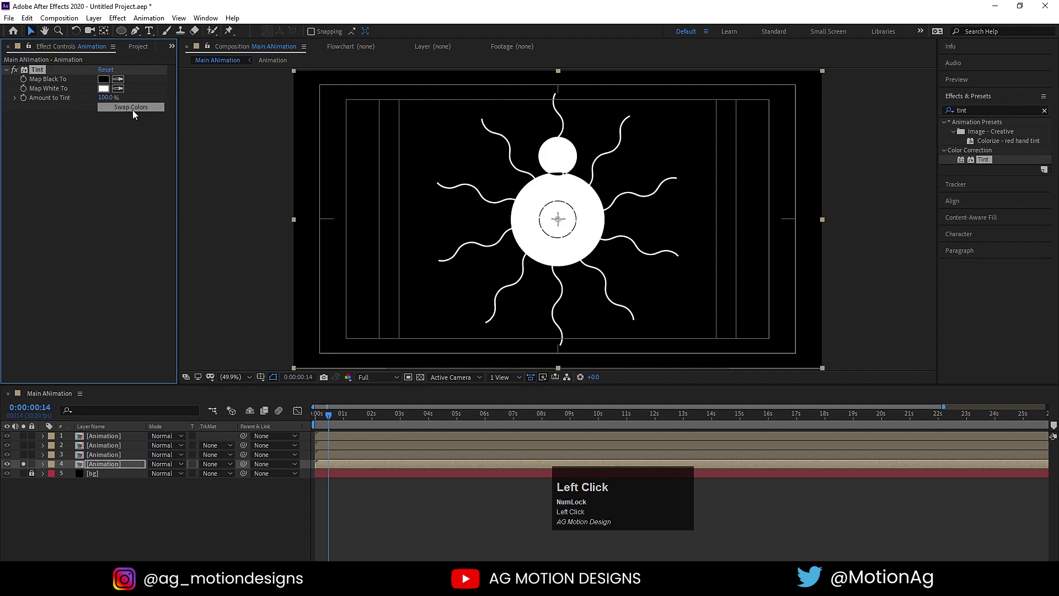
{"action": "left_click_drag", "start_coordinate": [107, 91], "coordinate": [299, 159]}
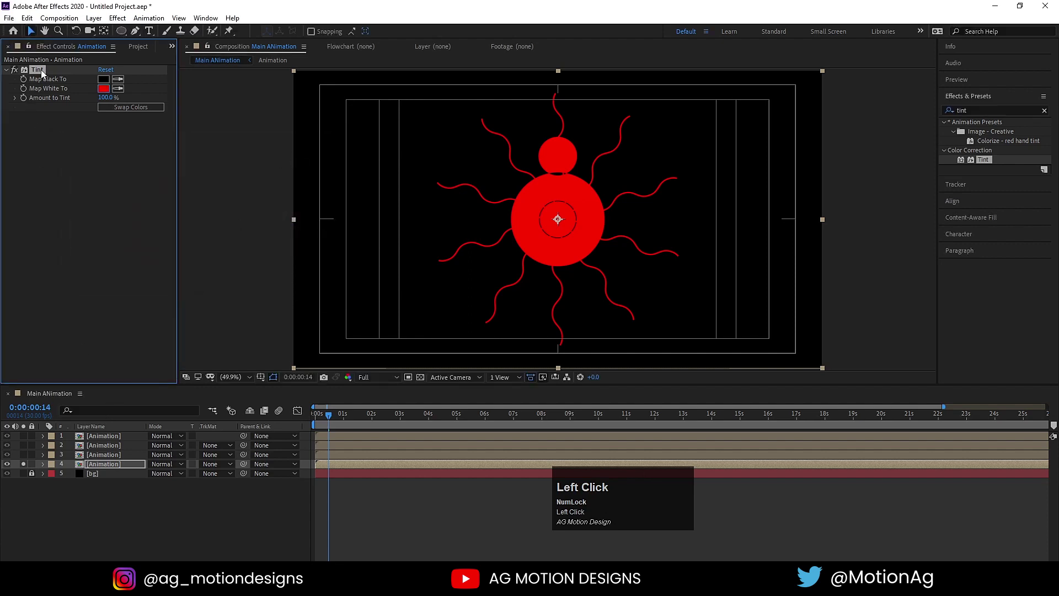
{"action": "key", "text": "ctrl+c"}
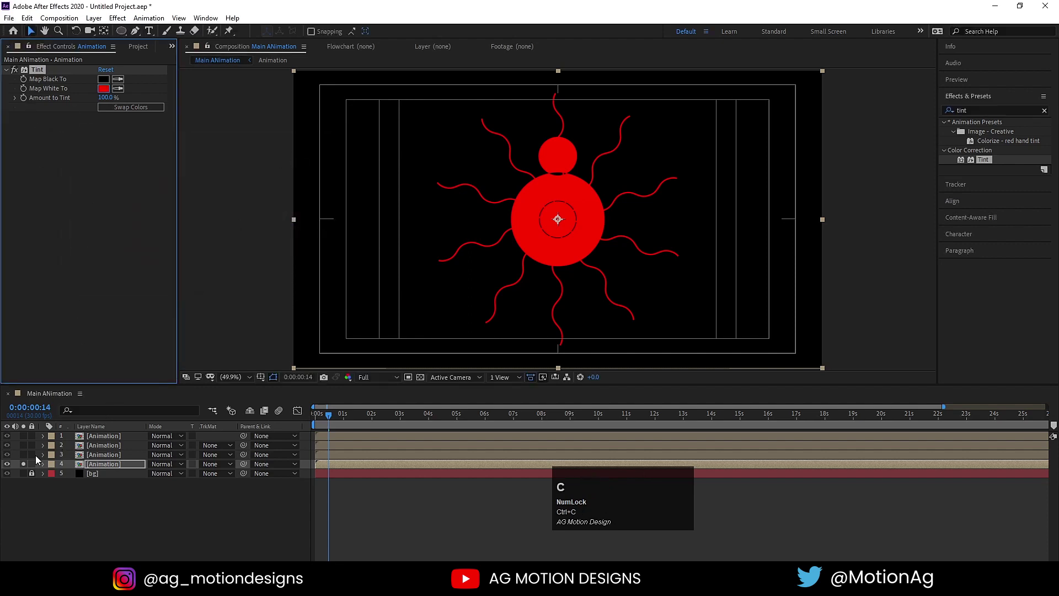
Paste the Tint effect onto the other Animation copies and recolour them green and cyan
{"action": "left_click", "coordinate": [29, 465]}
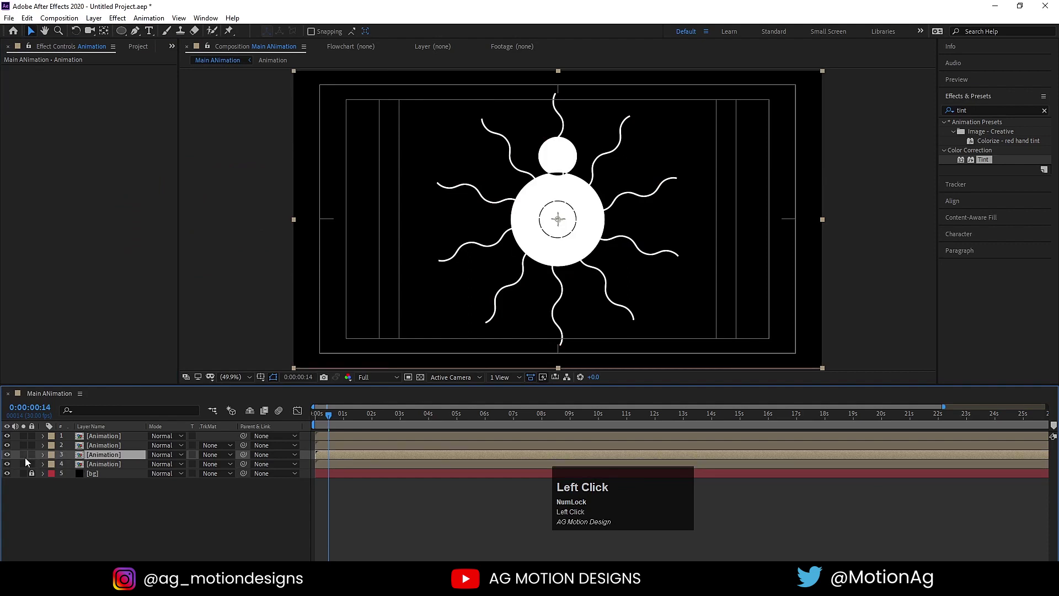
{"action": "key", "text": "ctrl+v"}
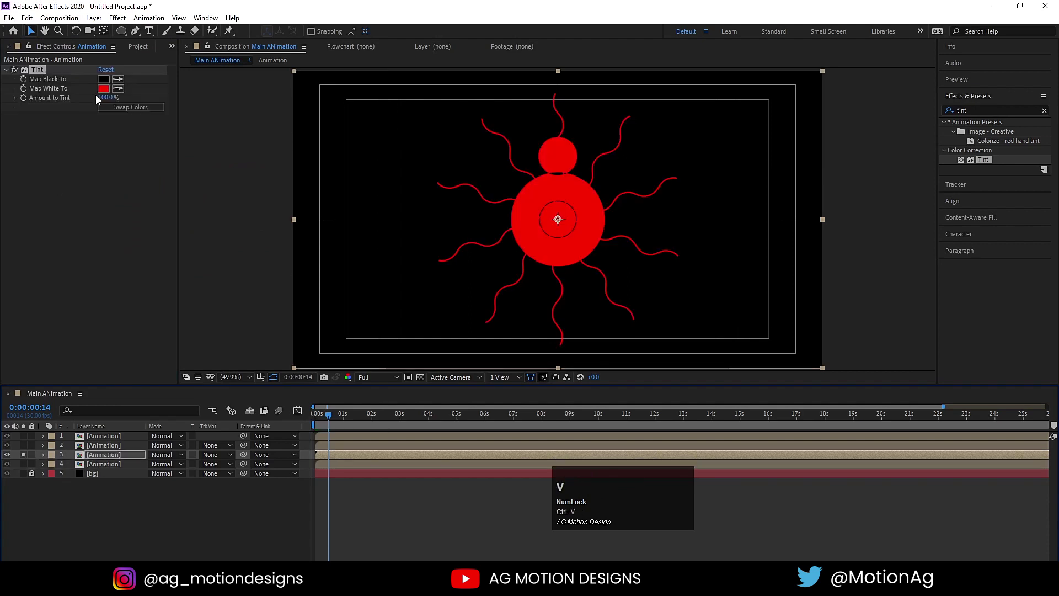
{"action": "left_click", "coordinate": [103, 95]}
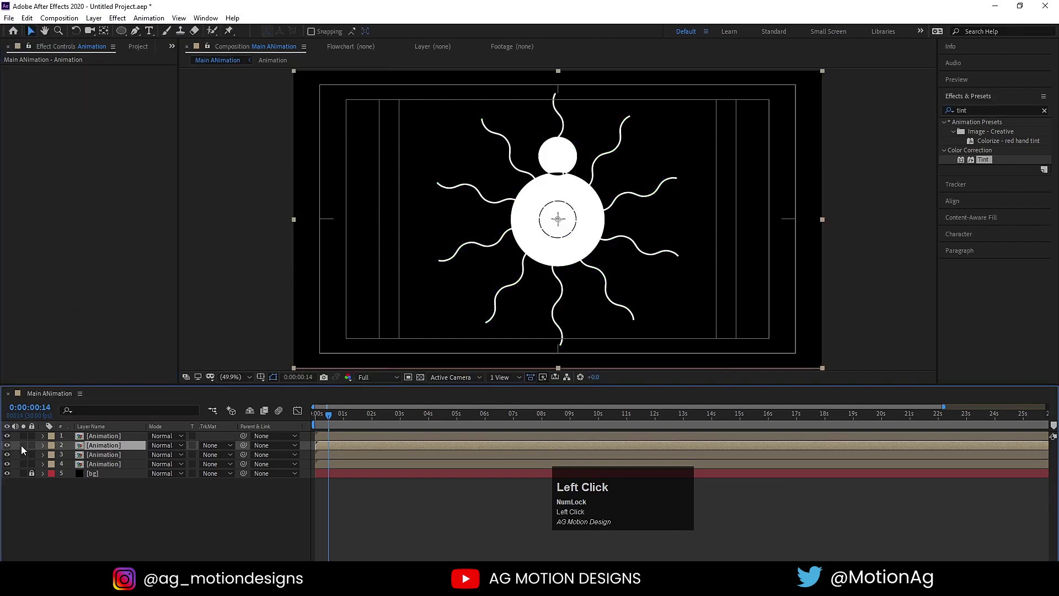
{"action": "key", "text": "ctrl+v"}
{"action": "left_click", "coordinate": [105, 94]}
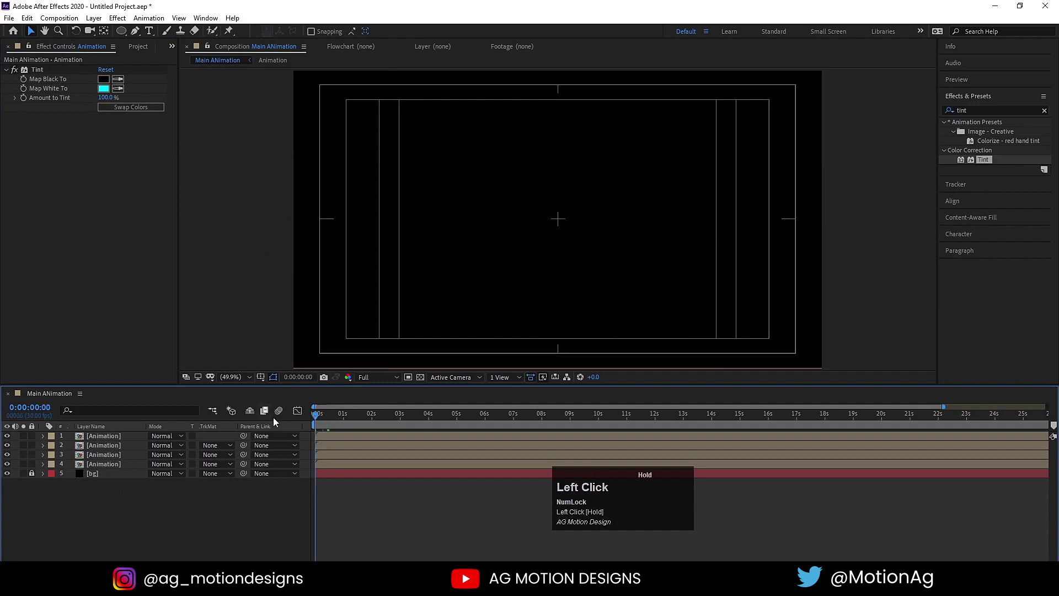
Nudge each tinted Animation copy a few frames later so coloured fringes trail the white
{"action": "key", "text": "="}
{"action": "key", "text": "="}
{"action": "key", "text": "="}
{"action": "key", "text": "="}
{"action": "left_click_drag", "start_coordinate": [331, 455], "coordinate": [379, 438]}
{"action": "key", "text": "-"}
{"action": "key", "text": "-"}
{"action": "key", "text": "-"}
{"action": "key", "text": "-"}
{"action": "key", "text": "-"}
{"action": "key", "text": "space"}
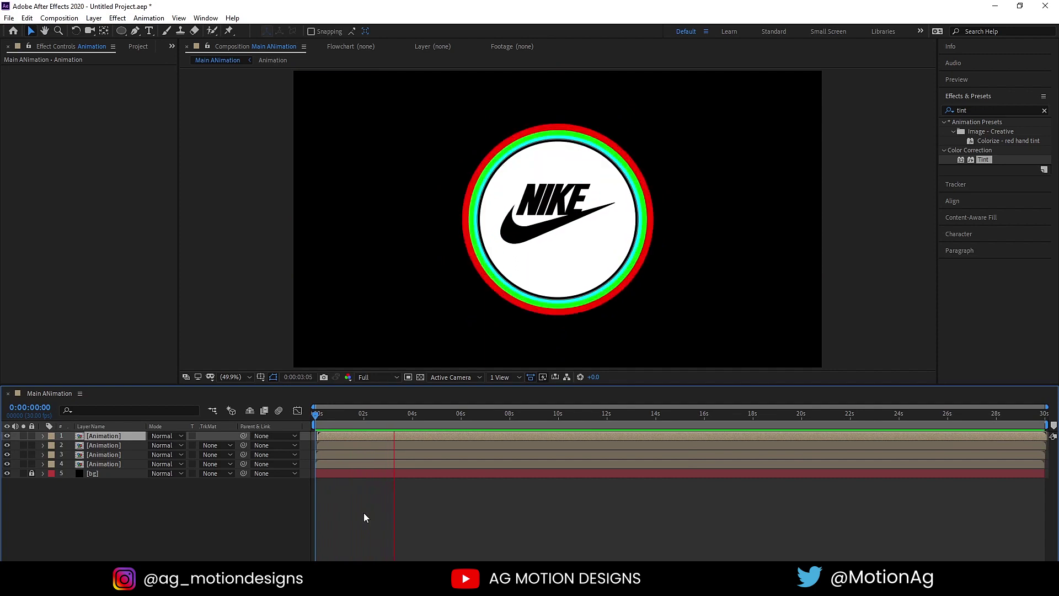
Play back the finished intro with its red, green and cyan RGB-split edges
{"action": "key", "text": "space"}
{"action": "left_click", "coordinate": [326, 410]}
{"action": "key", "text": "space"}
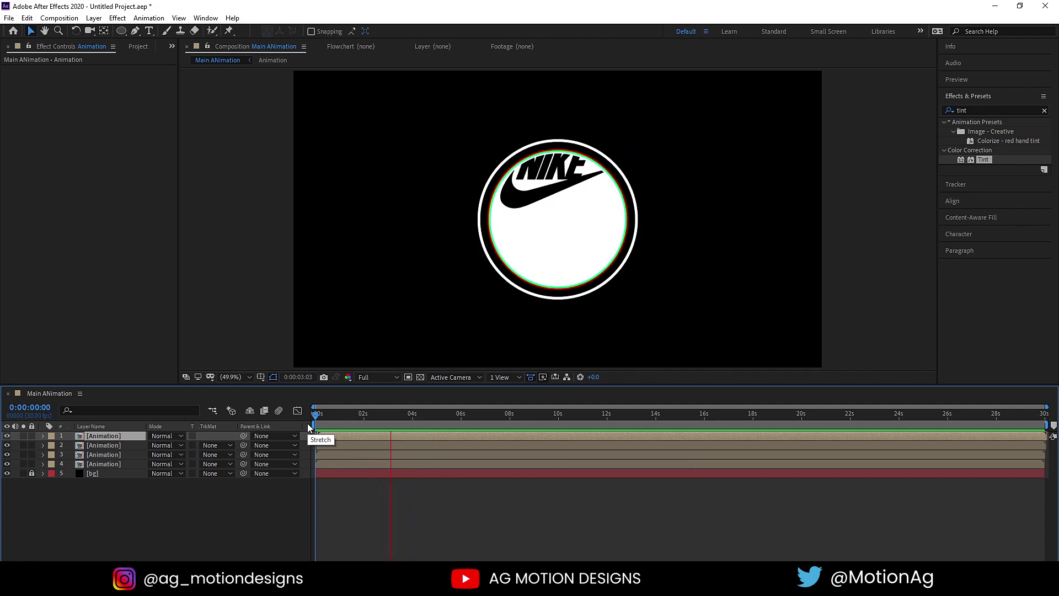
{"action": "key", "text": "space"}
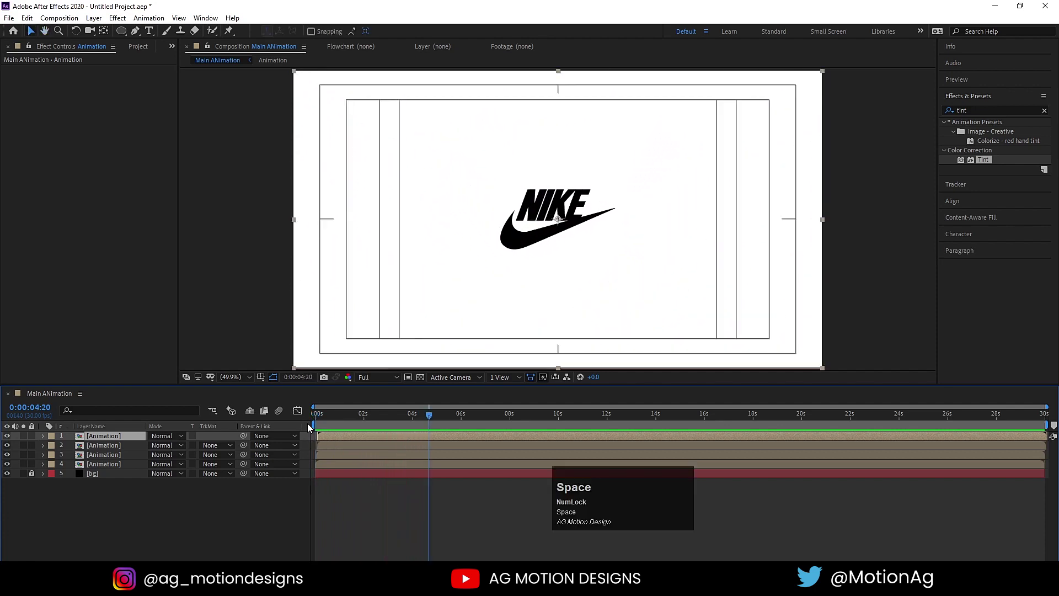
{"action": "key", "text": "n"}
{"action": "key", "text": "space"}
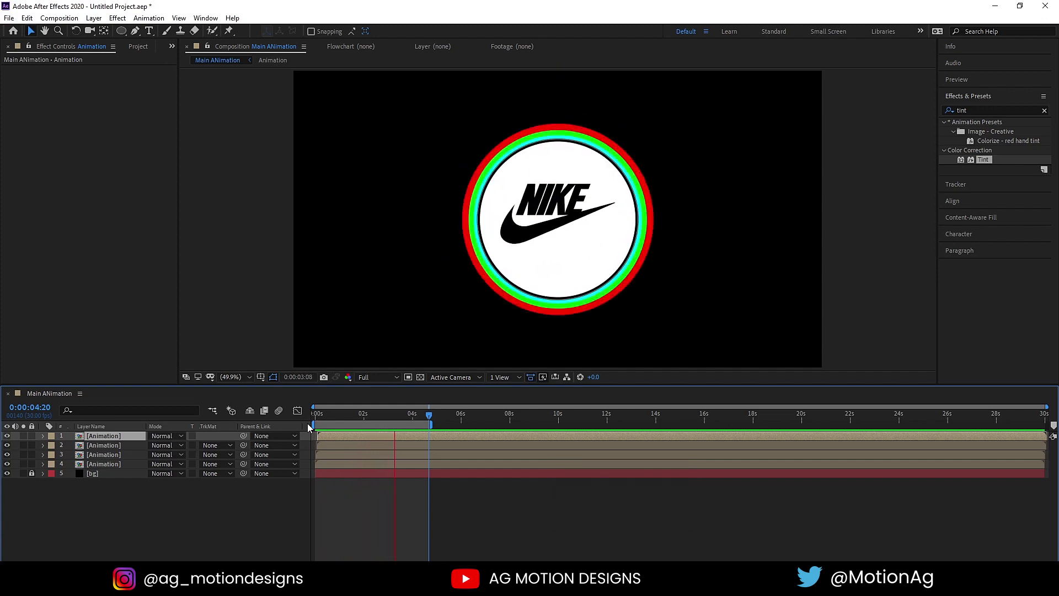
{"action": "key", "text": "space"}
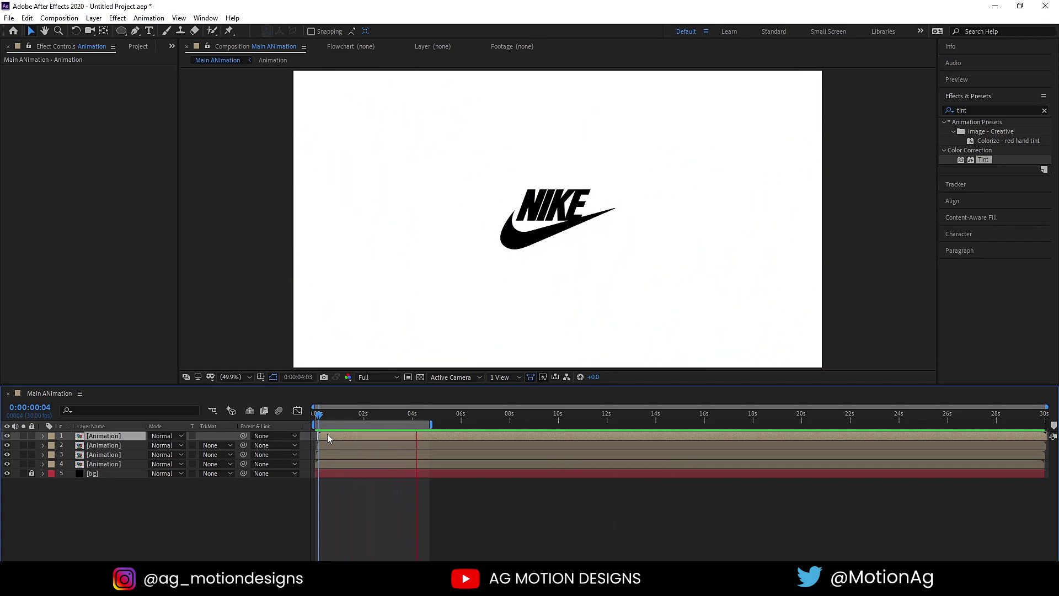
{"action": "key", "text": "space"}
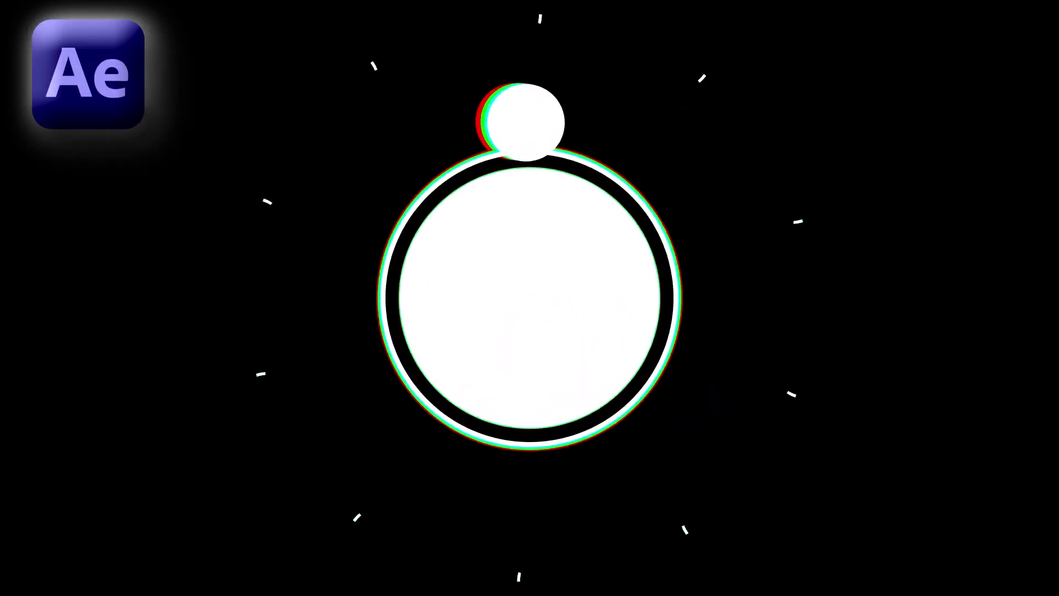